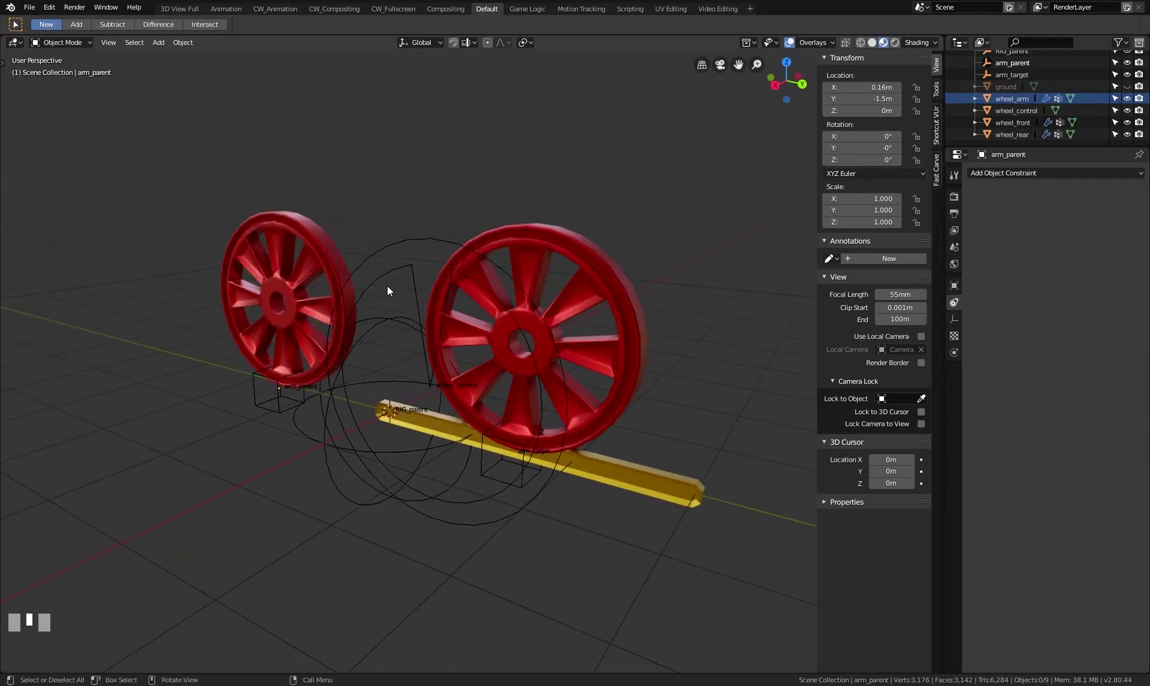
Step: Orbit to a side-on view of the wheel rig and select the yellow wheel_arm bar
scroll(up, 3)
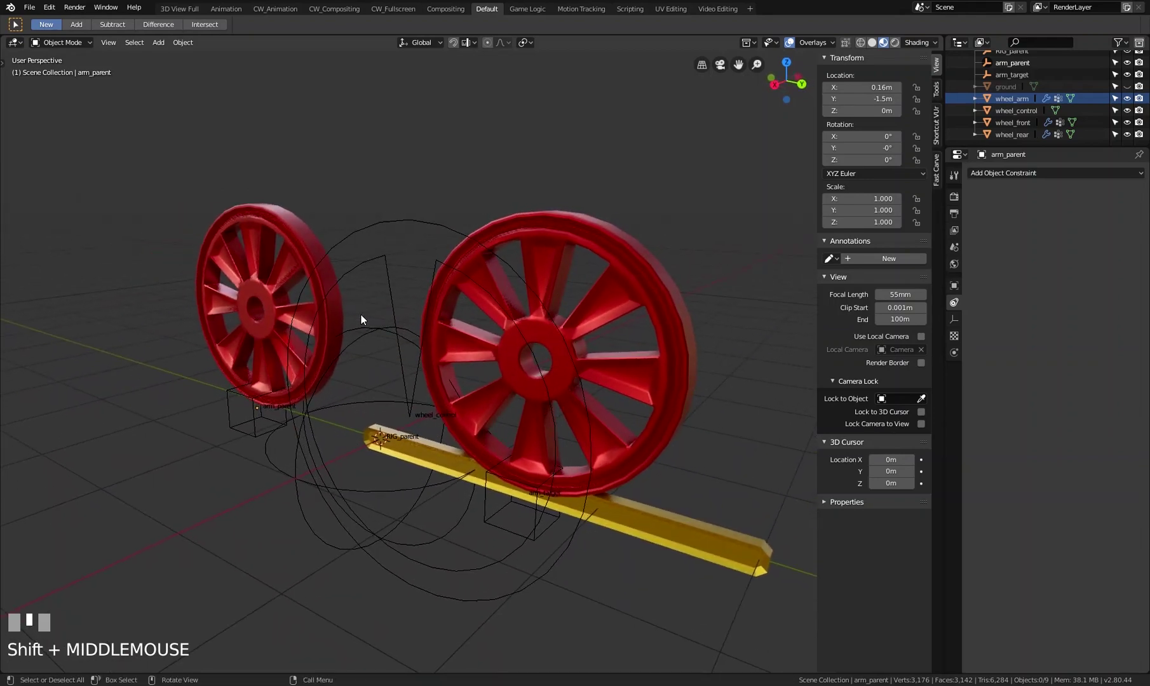
click(570, 238)
click(289, 227)
drag(453, 266, 263, 458)
click(263, 458)
drag(321, 413, 459, 428)
click(460, 429)
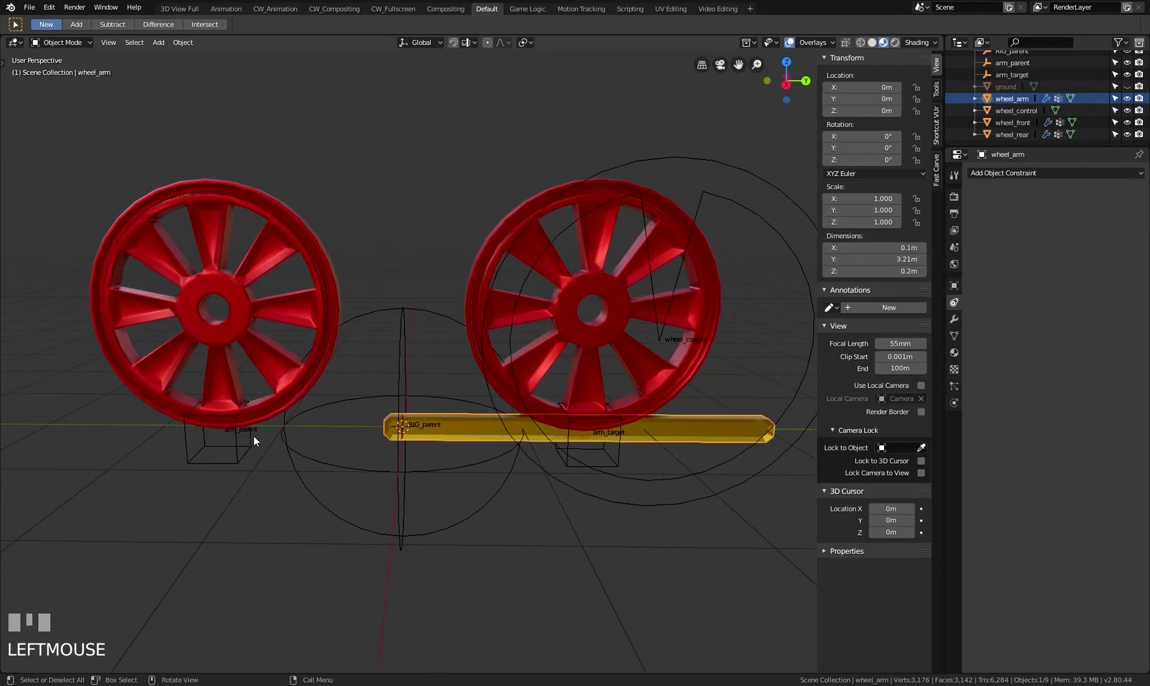
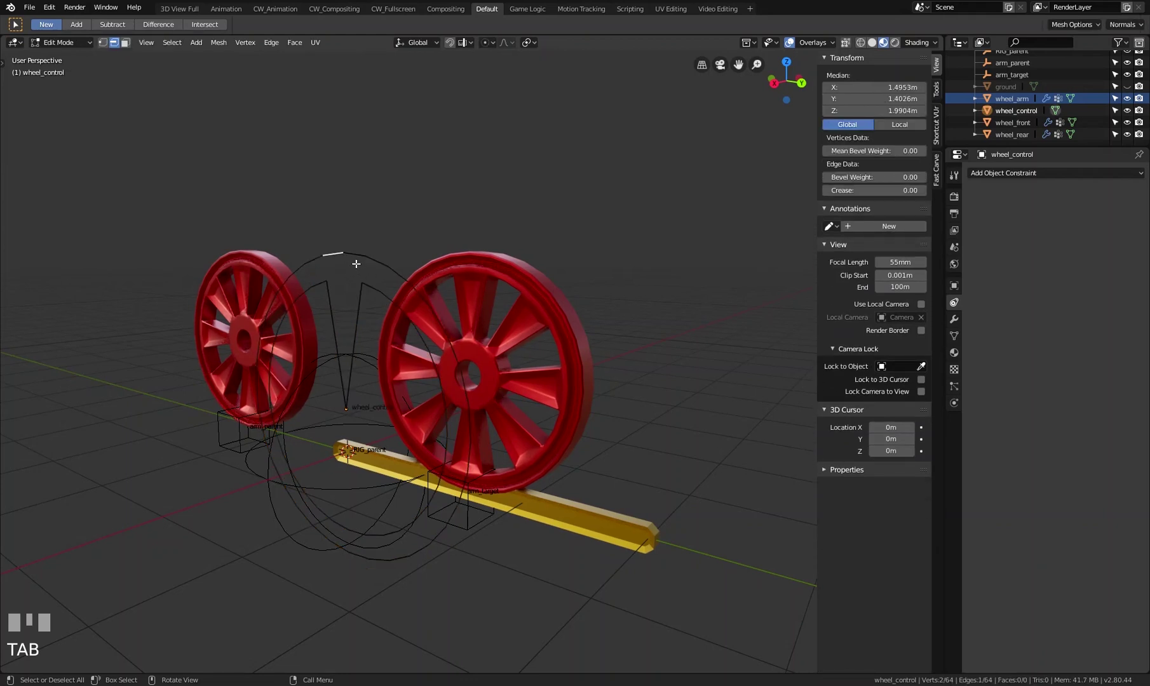
Step: Trial-rotate the wheel_control curve freely, then cancel so it returns to rest
drag(412, 313, 394, 355)
scroll(up, 3)
key(r)
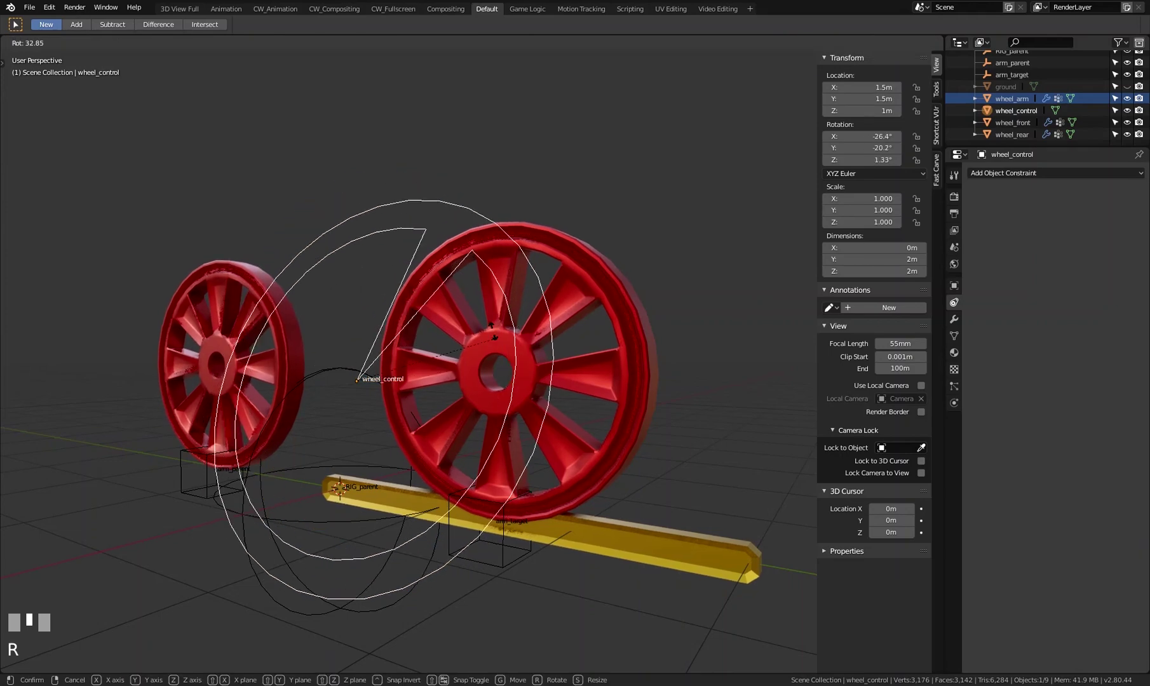
right_click(457, 297)
Step: Orbit from an end view back to side-on and select the front wheel
drag(464, 308, 485, 337)
scroll(down, 3)
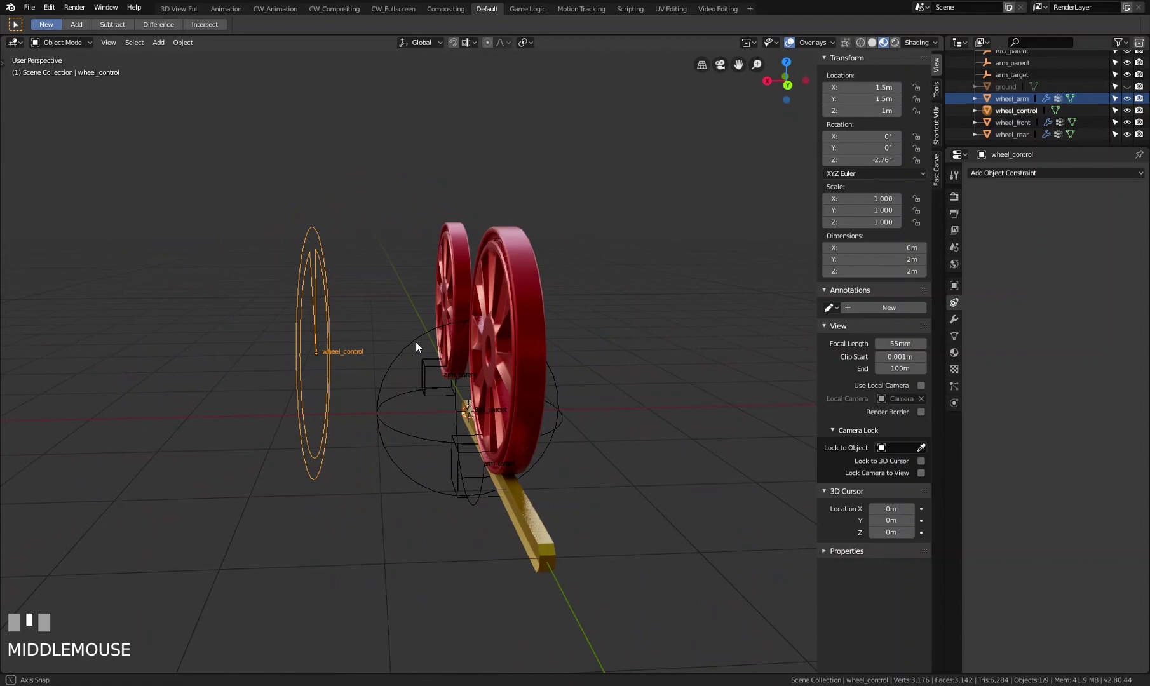
drag(499, 344, 541, 282)
scroll(up, 3)
click(541, 282)
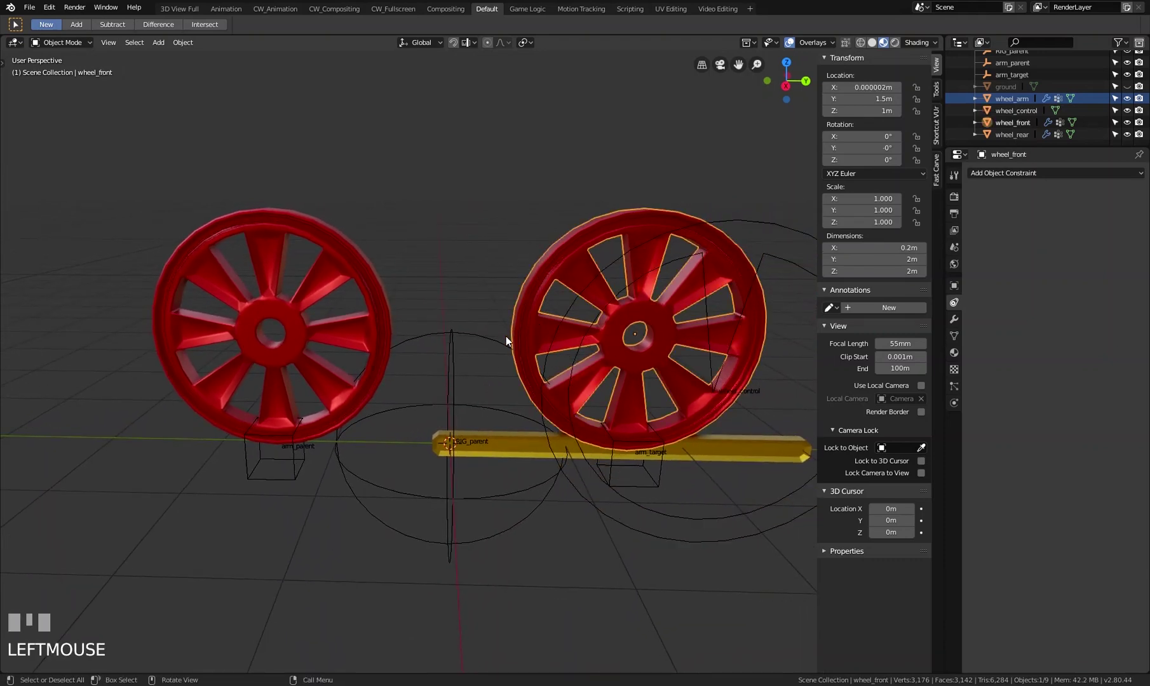
click(351, 253)
click(296, 481)
click(658, 488)
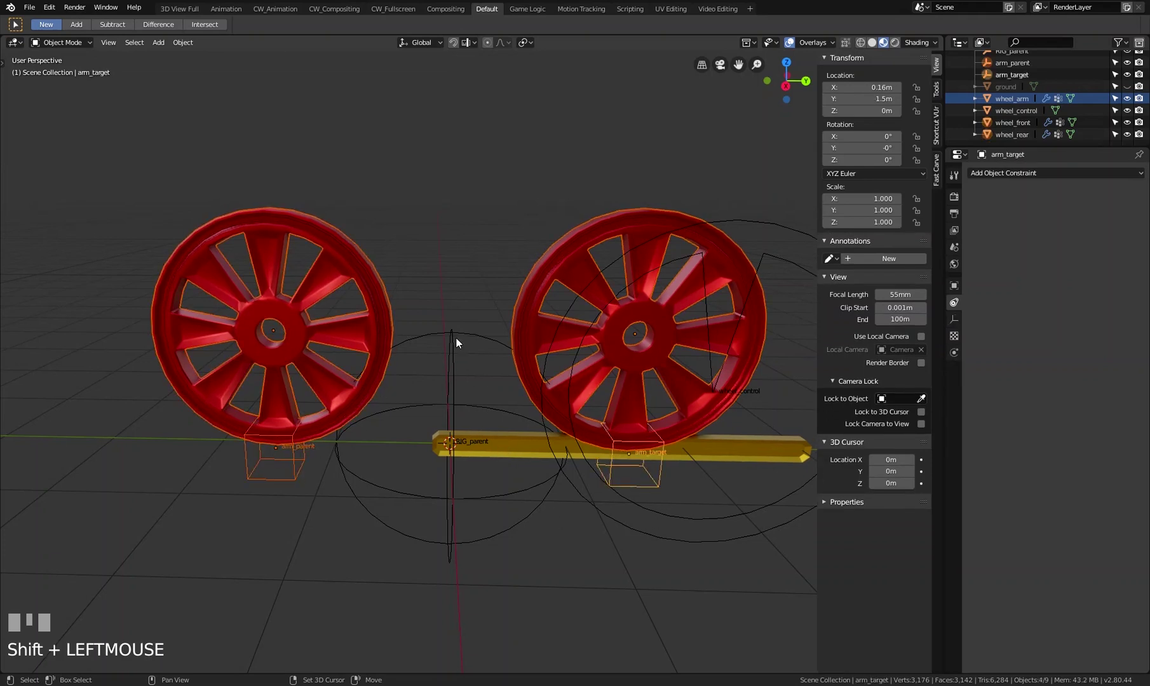
click(462, 338)
drag(535, 357, 675, 466)
click(675, 466)
click(426, 361)
key(g)
right_click(470, 454)
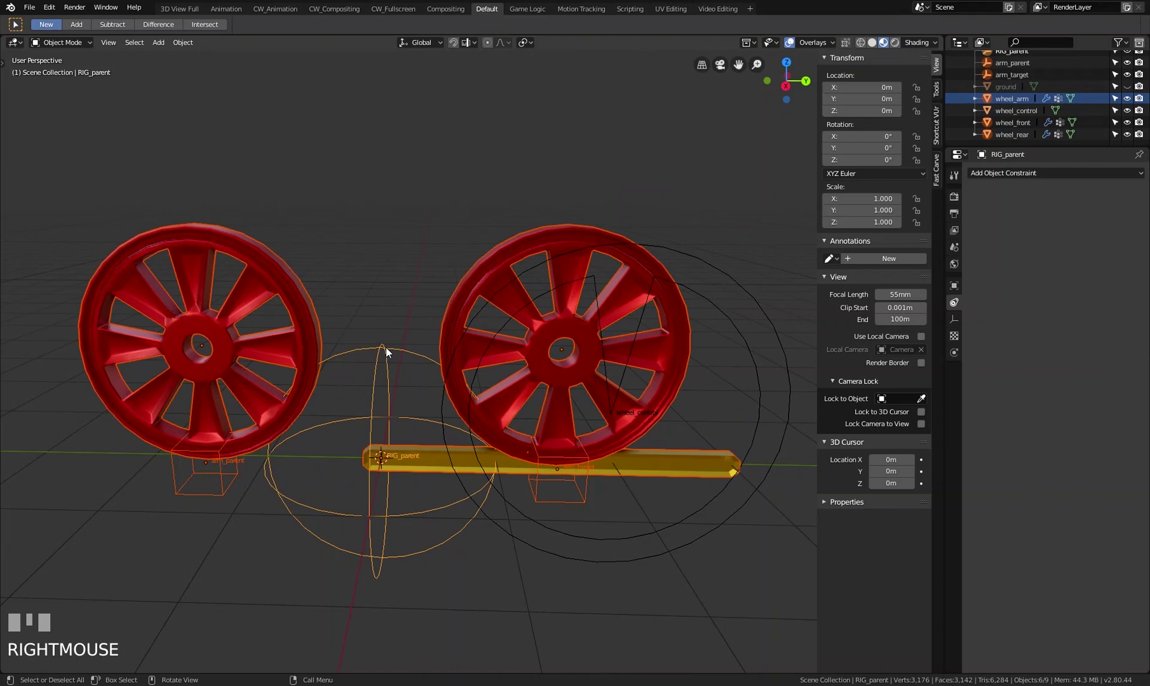
drag(451, 359, 404, 348)
scroll(down, 3)
scroll(up, 3)
key(ctrl+p)
click(404, 348)
key(g)
right_click(463, 408)
drag(368, 369, 319, 479)
click(319, 480)
scroll(up, 3)
scroll(down, 3)
drag(323, 465, 568, 476)
scroll(up, 3)
click(568, 477)
click(329, 521)
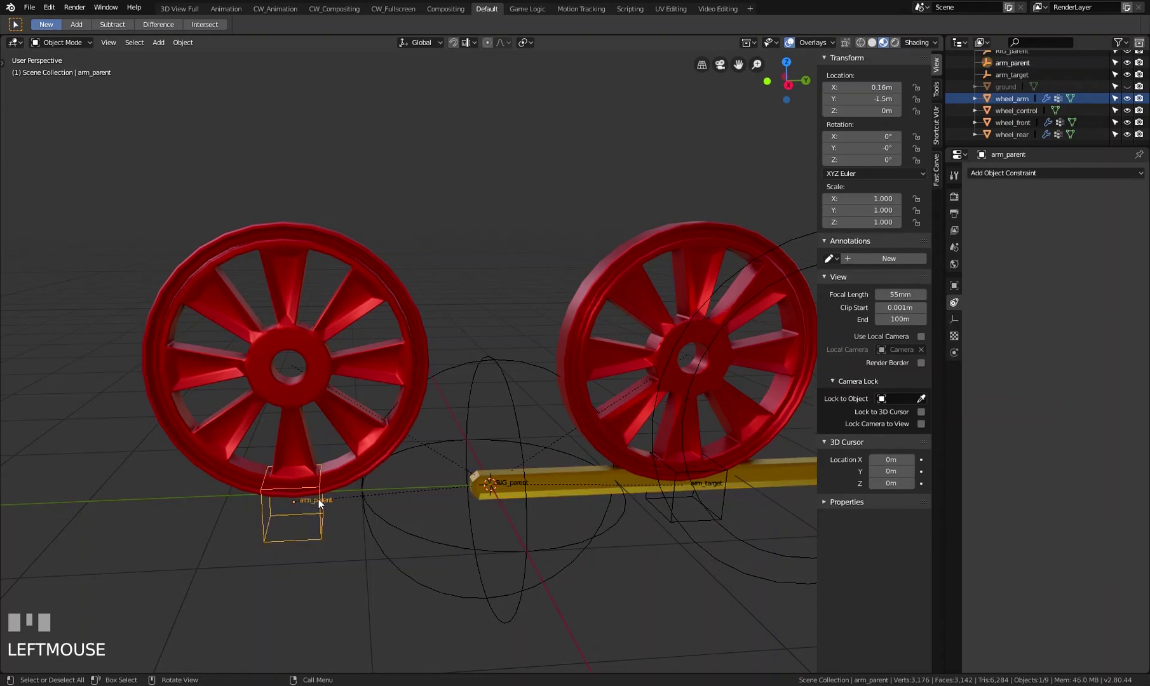
Step: Select the rear wheel and trial-rotate it, cancelling the turn
click(349, 310)
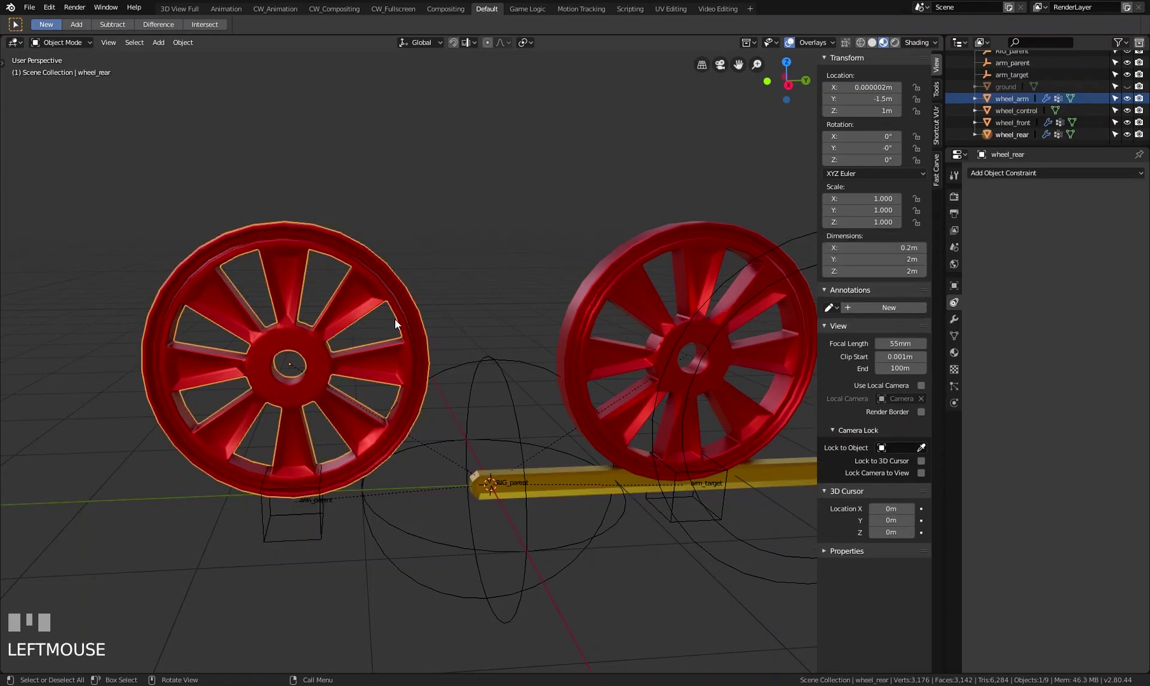
drag(404, 317, 443, 343)
key(r)
right_click(443, 343)
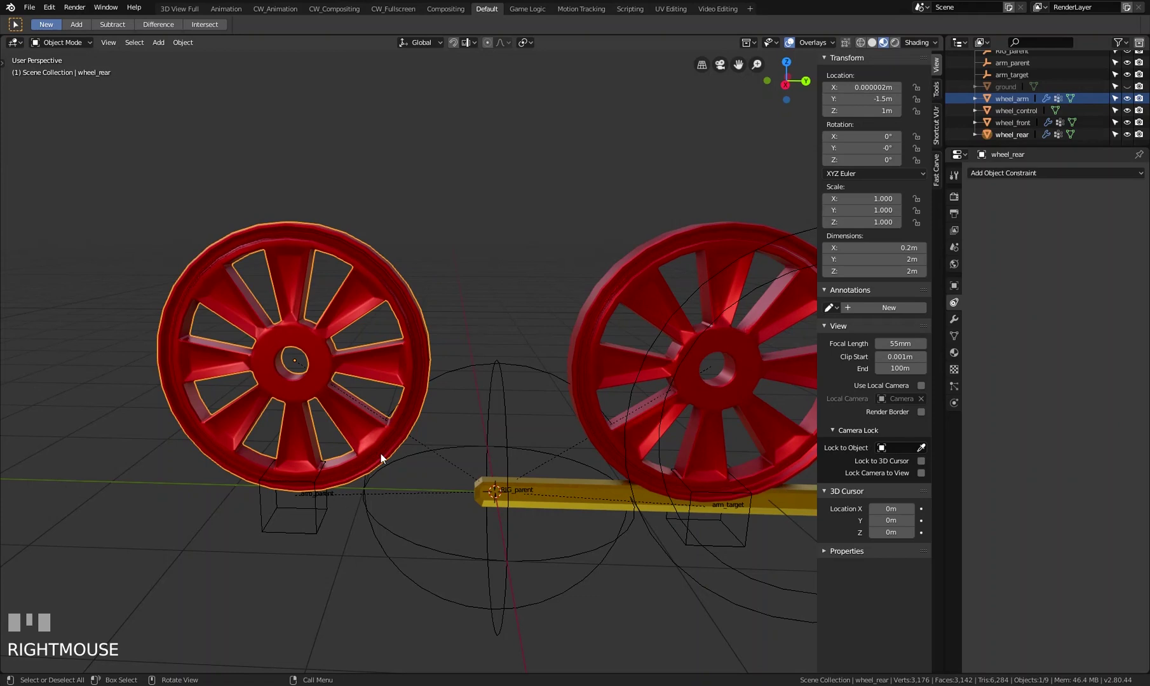
Step: Parent the arm_parent box to wheel_rear via Ctrl+P Object and test with a cancelled rotation
click(318, 522)
click(388, 274)
key(ctrl+p)
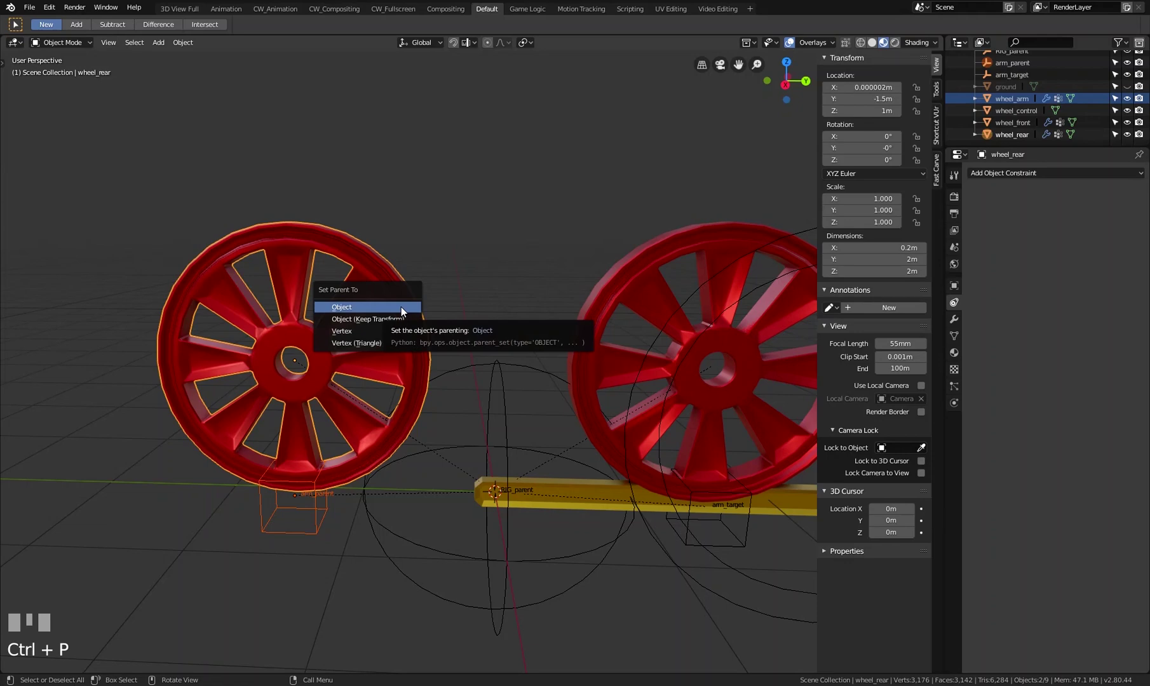
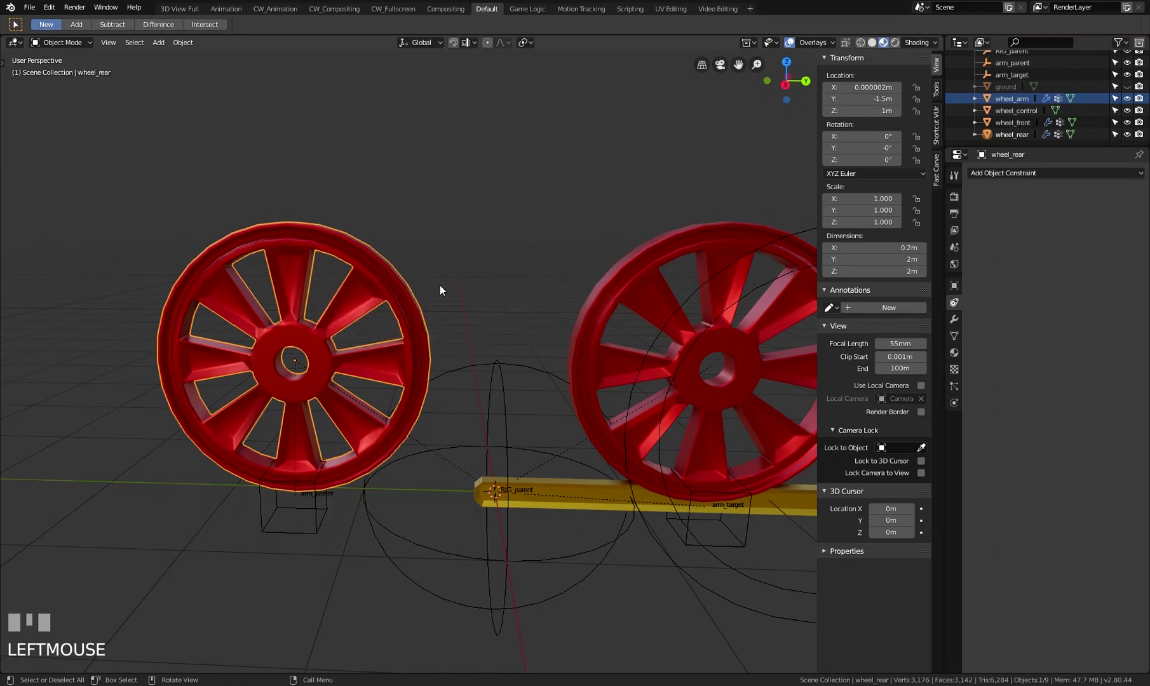
key(r)
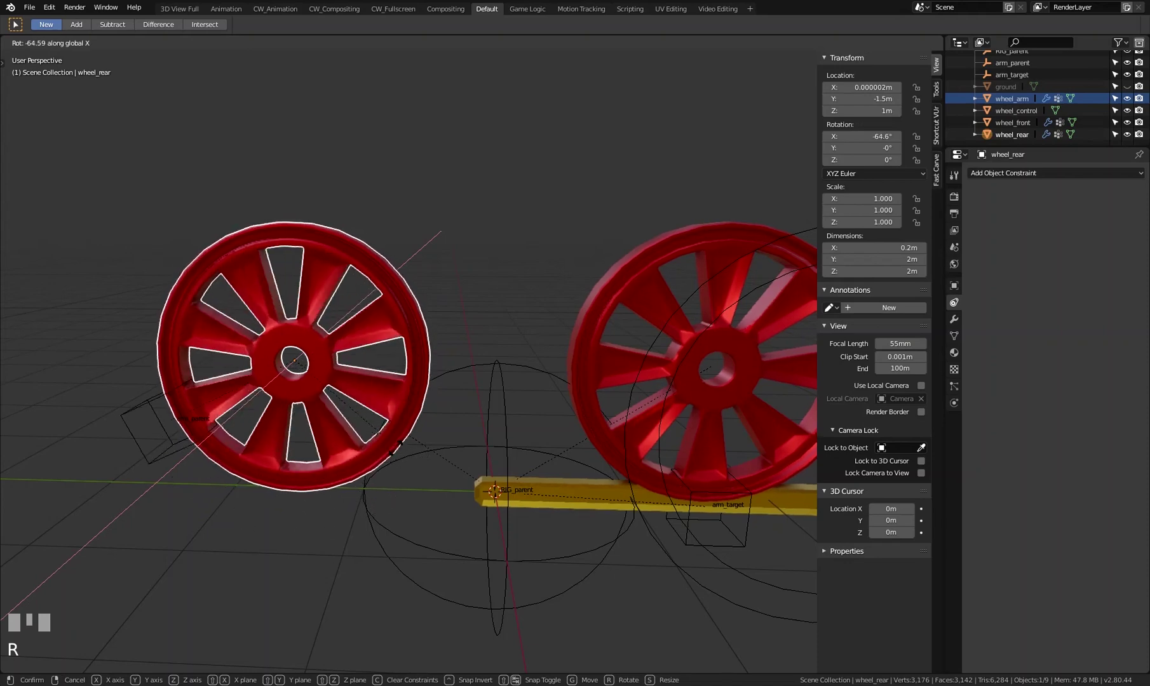
right_click(380, 313)
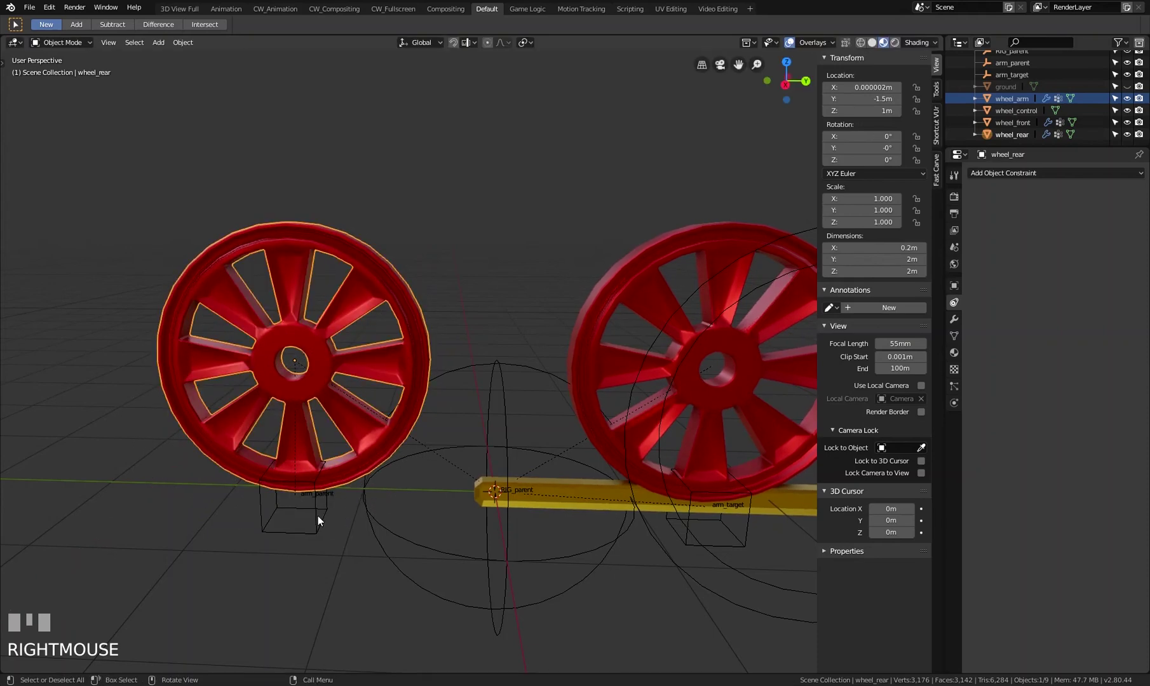
Step: Zoom in on the rear wheel and select the arm_parent box
drag(337, 283, 297, 527)
scroll(up, 3)
click(316, 551)
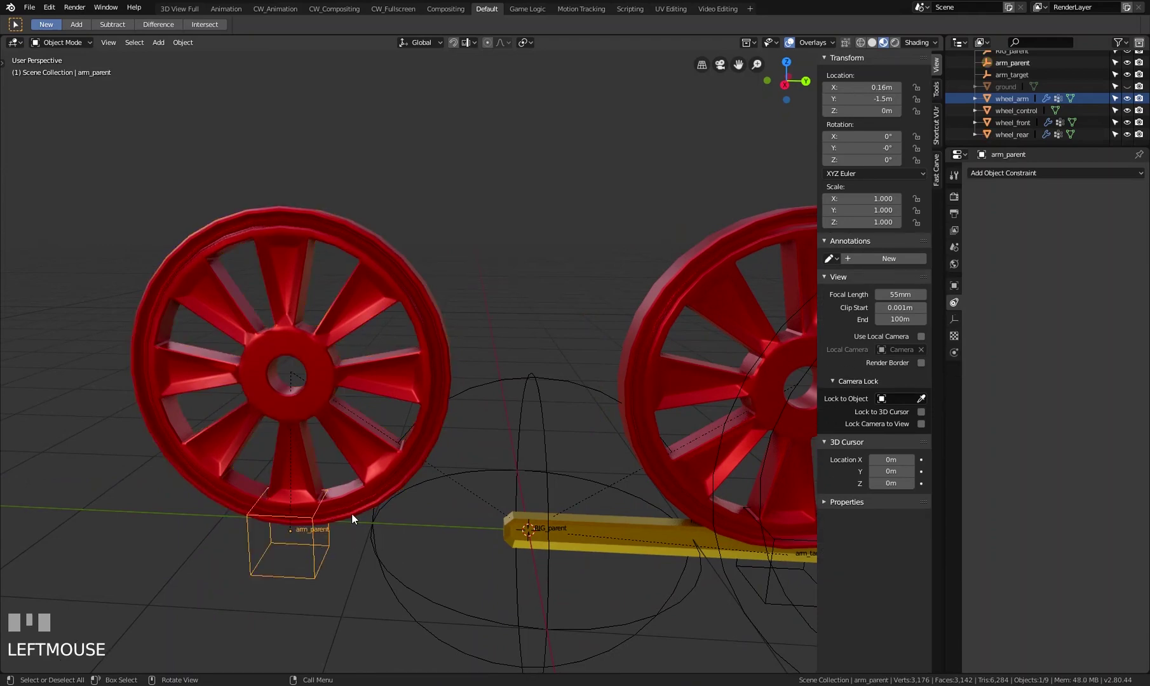
Step: Raise the arm_parent box upward and zoom in on the rear wheel's top rim
key(g)
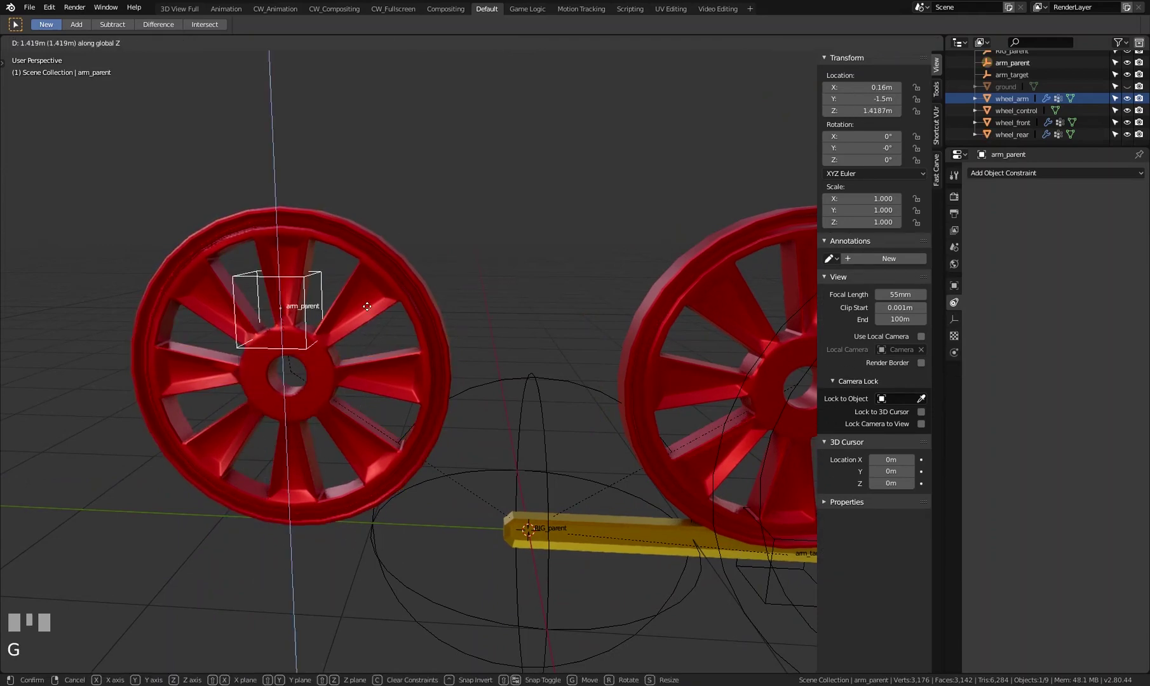
click(357, 277)
scroll(up, 3)
drag(286, 248, 384, 267)
click(384, 267)
drag(393, 285, 305, 276)
Step: Edit wheel_rear's mesh in wireframe and pick a vertex on top of the rim
key(z)
key(Tab)
scroll(up, 3)
click(305, 276)
middle_click(407, 246)
scroll(up, 3)
middle_click(348, 269)
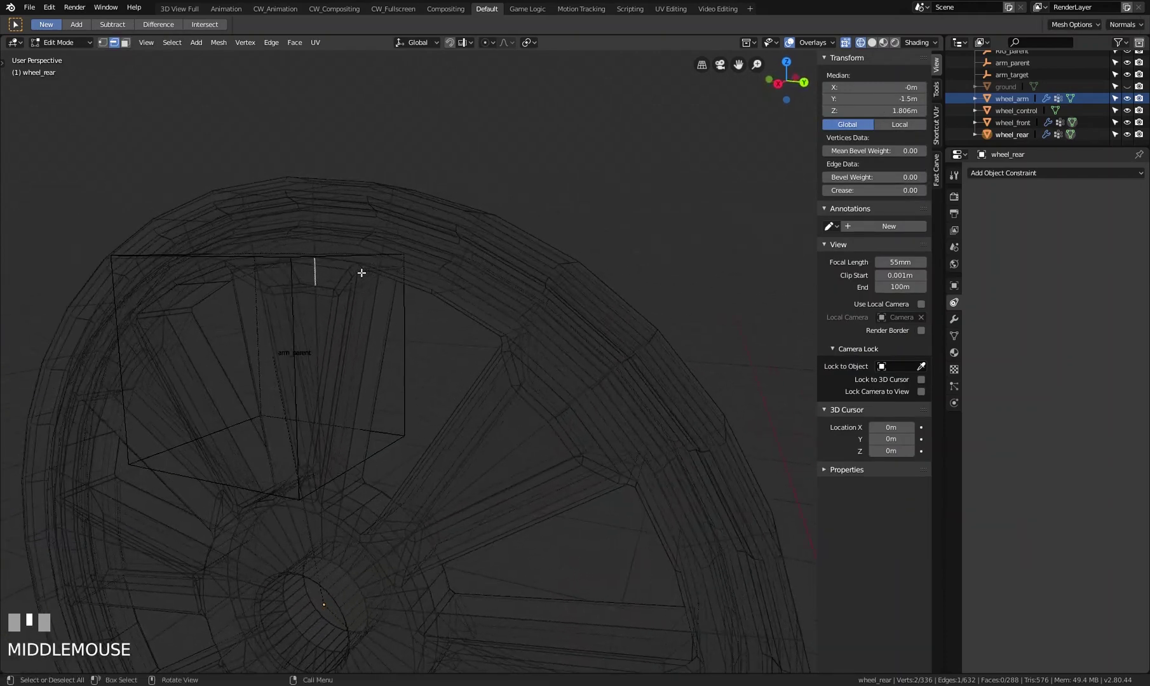
Step: Snap the 3D cursor to that rim vertex, return to Object Mode and select arm_parent for snapping
key(ctrl+Tab)
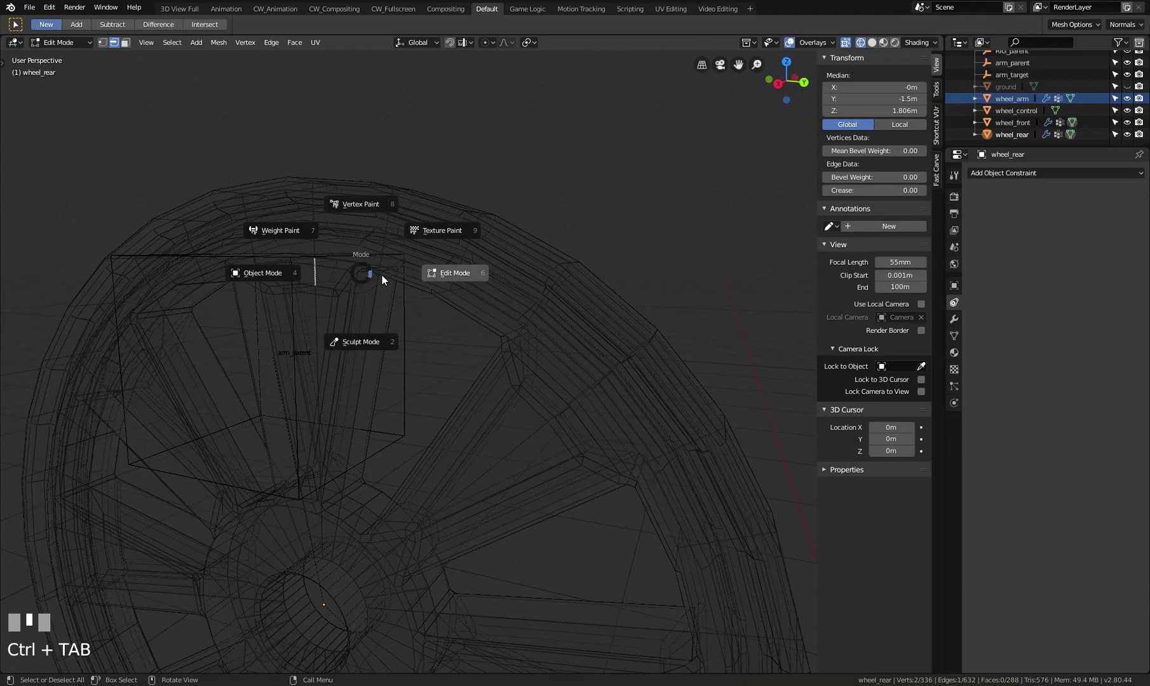
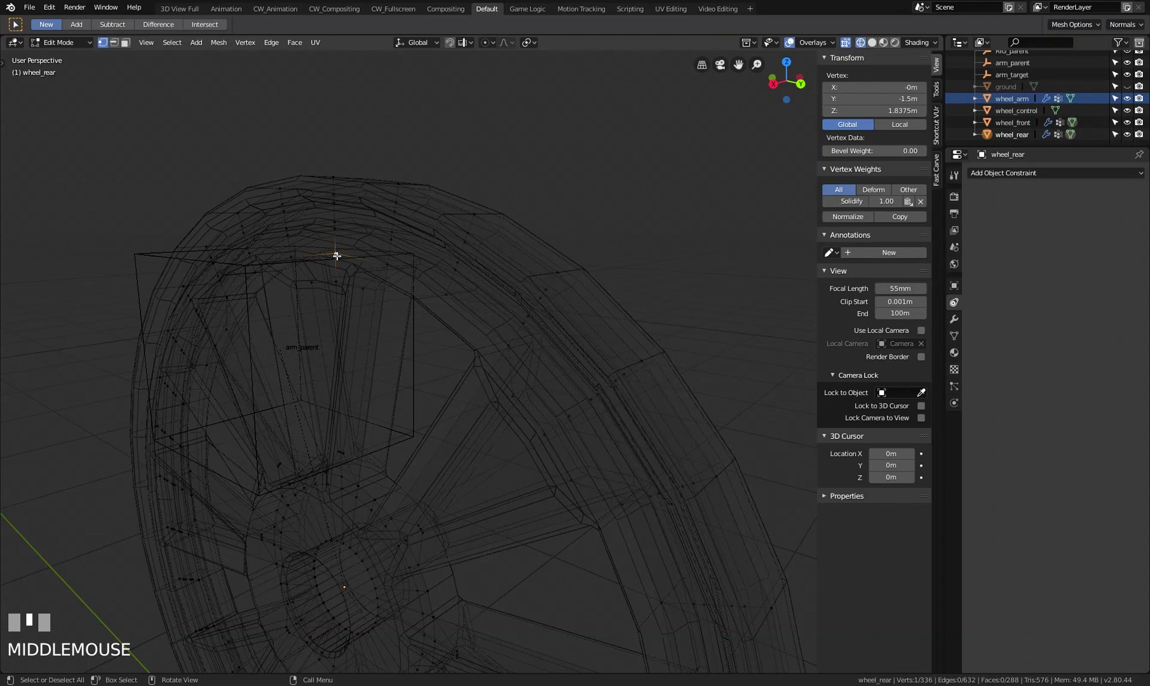
drag(339, 259, 420, 355)
key(shift+s)
key(Tab)
key(z)
click(420, 355)
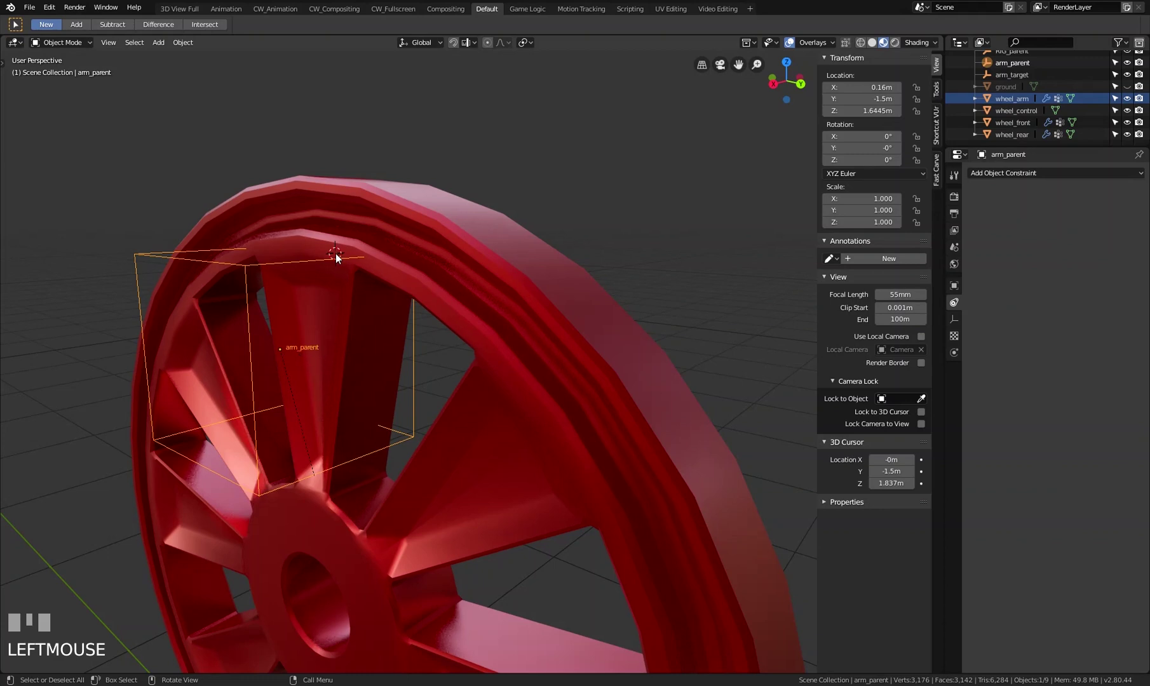
key(shift+s)
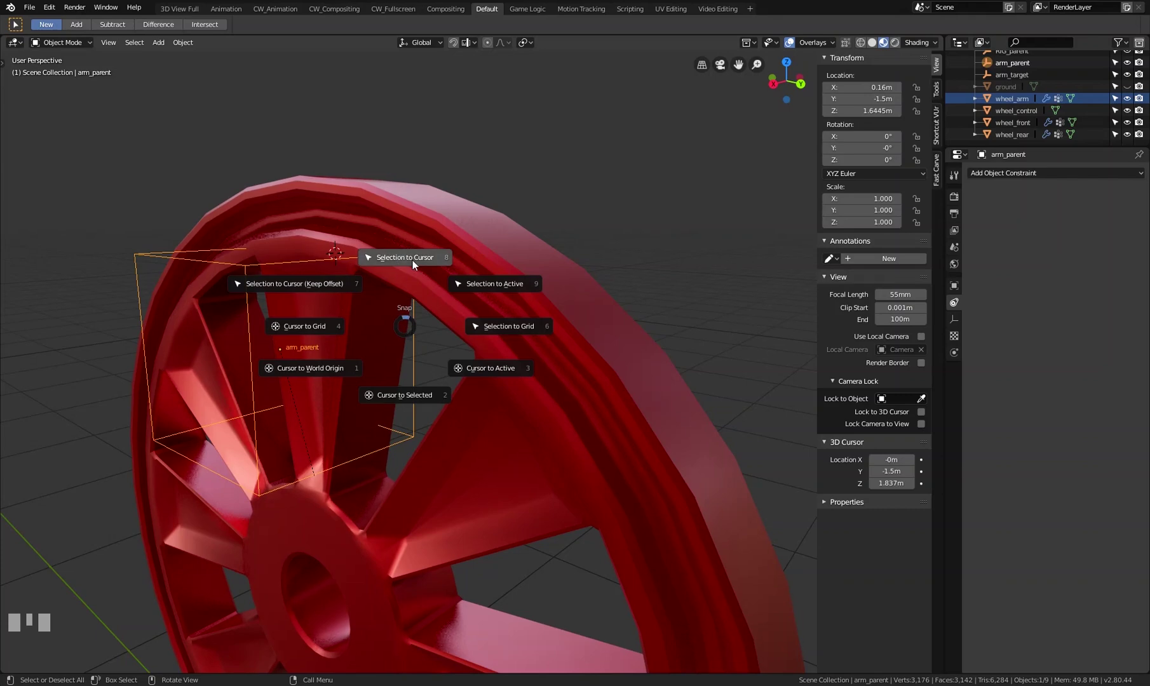
Step: Snap arm_parent to the cursor on the rear rim vertex and zoom out to see both wheels
drag(371, 287, 430, 344)
scroll(down, 3)
scroll(down, 3)
scroll(down, 3)
click(430, 345)
drag(437, 336, 463, 321)
Step: Test-rotate parts of the rig with cancelled turns, then select the arm_target box
key(r)
right_click(462, 320)
scroll(down, 3)
drag(523, 399, 562, 418)
click(562, 418)
key(r)
right_click(546, 409)
click(438, 508)
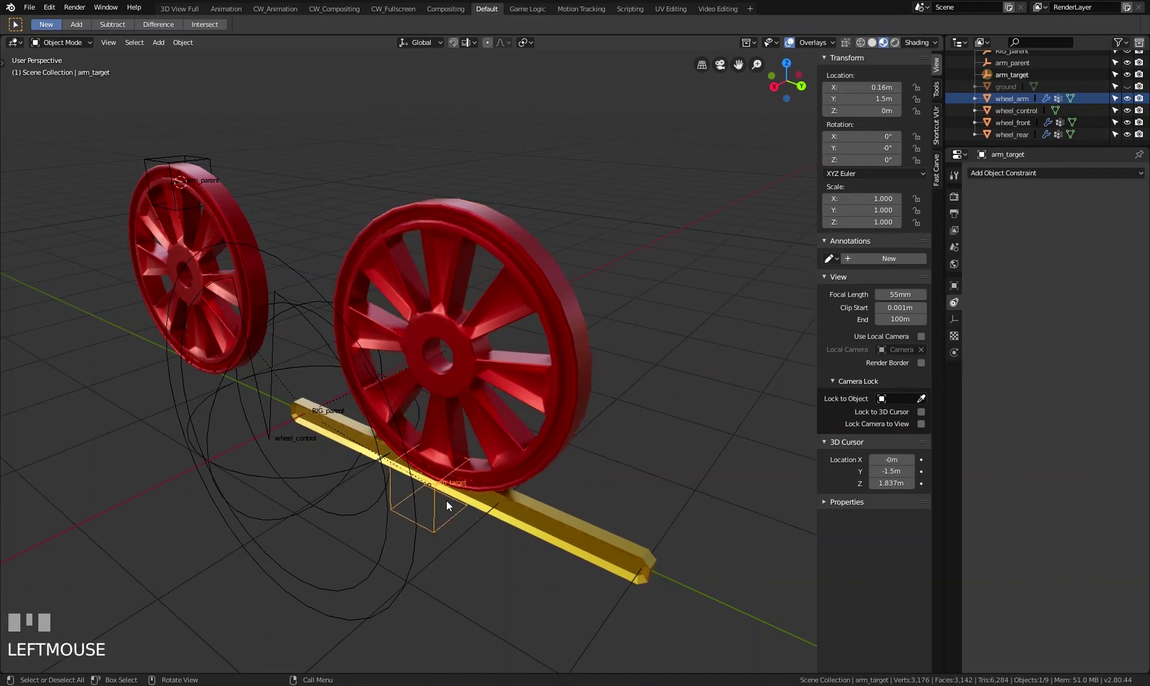
Step: Parent arm_target to the front wheel and test with a cancelled rotation of the wheel
click(539, 260)
key(ctrl+p)
key(Return)
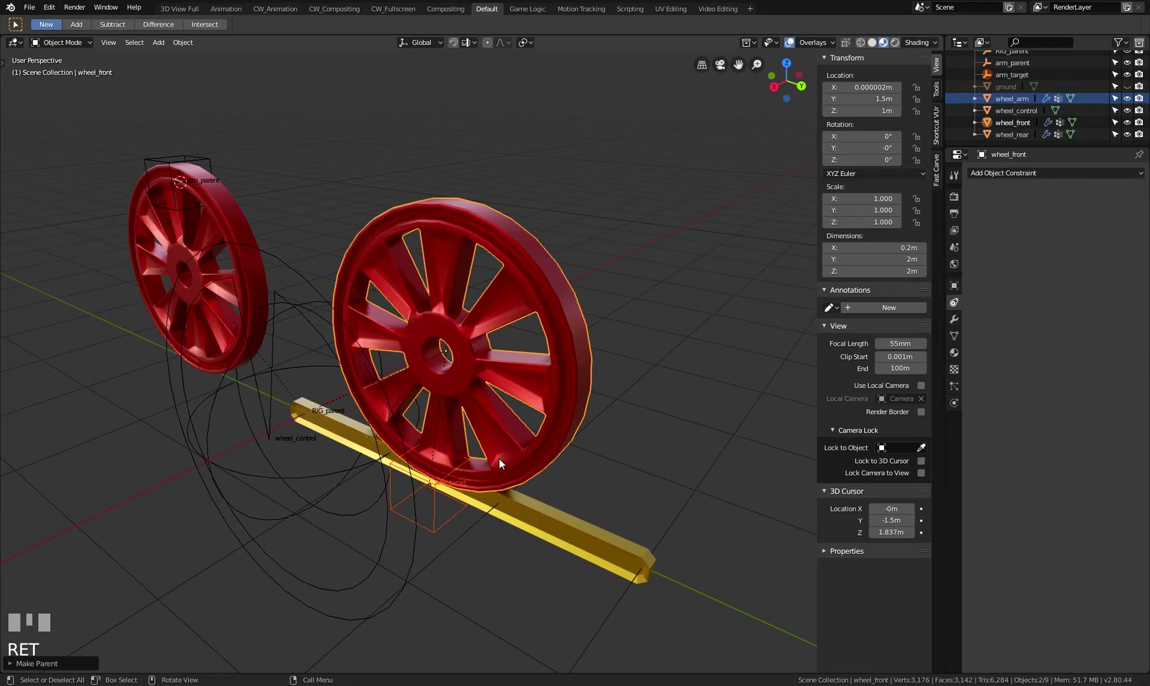
click(564, 378)
key(r)
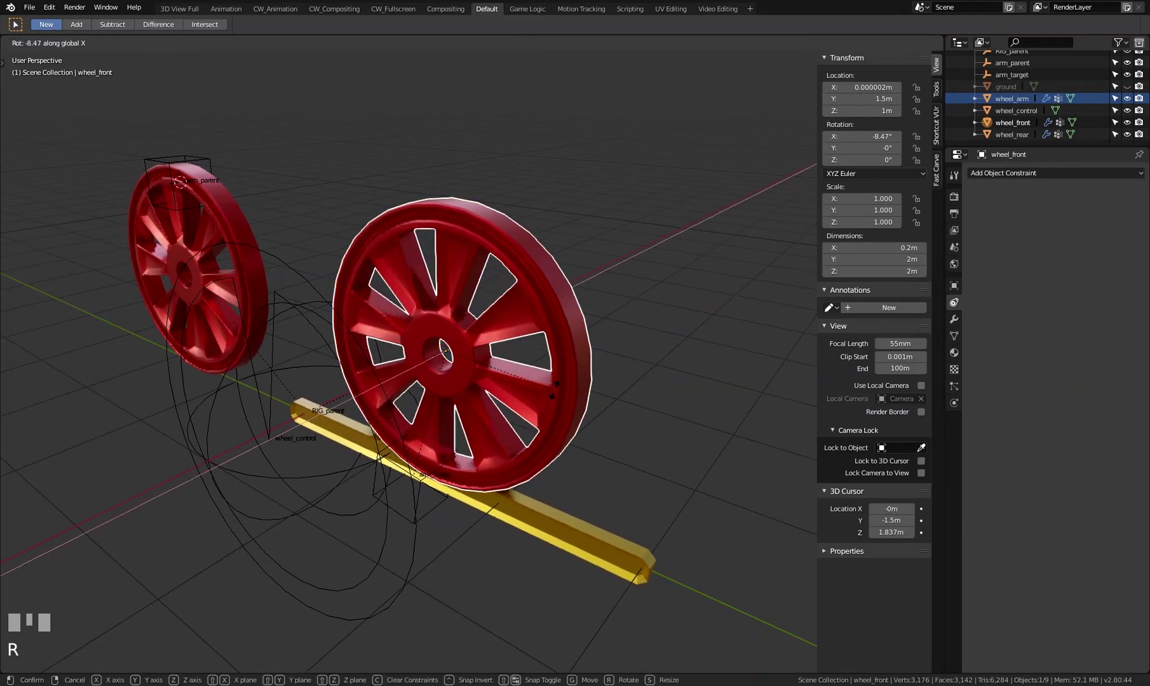
right_click(558, 392)
Step: Edit the front wheel's mesh and switch the viewport to wireframe shading
key(Tab)
scroll(up, 3)
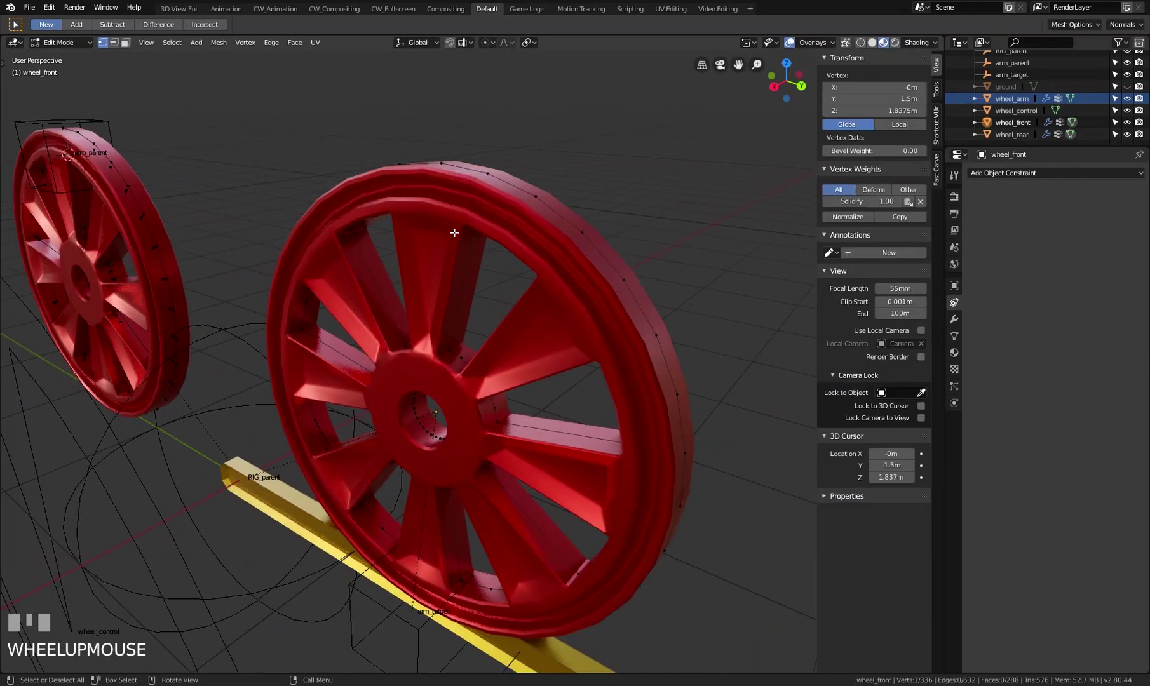
key(z)
key(Escape)
key(z)
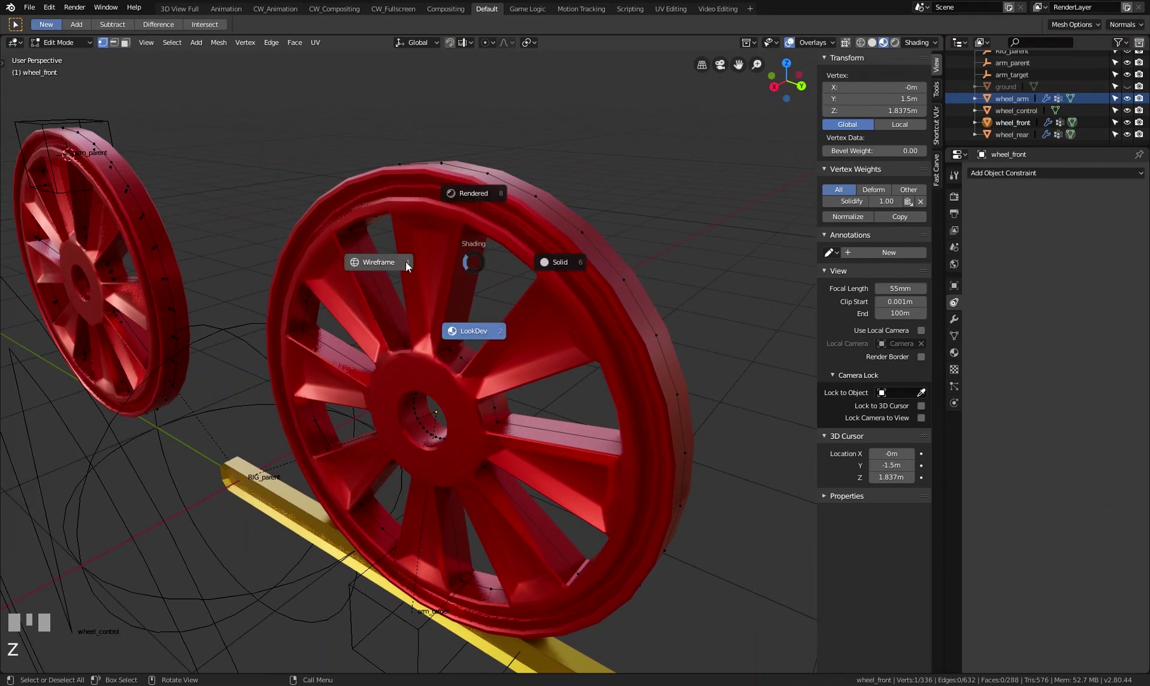
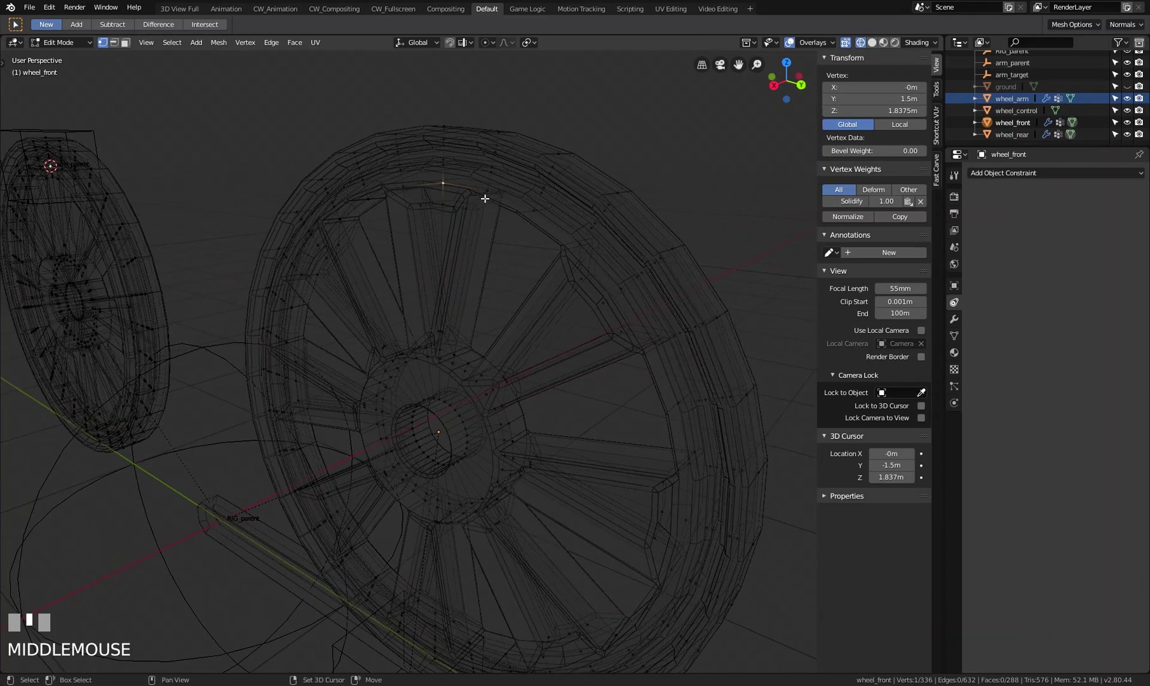
Step: Snap the 3D cursor to the top rim vertex and return to Object Mode
key(shift+s)
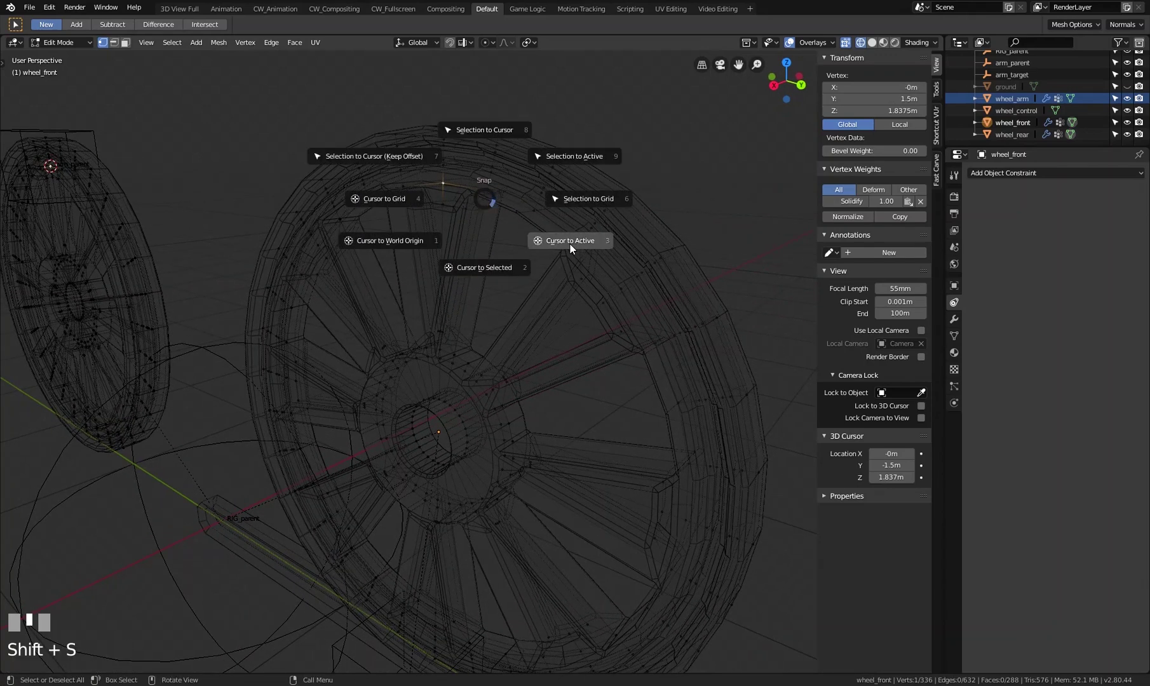
key(Tab)
scroll(down, 3)
key(z)
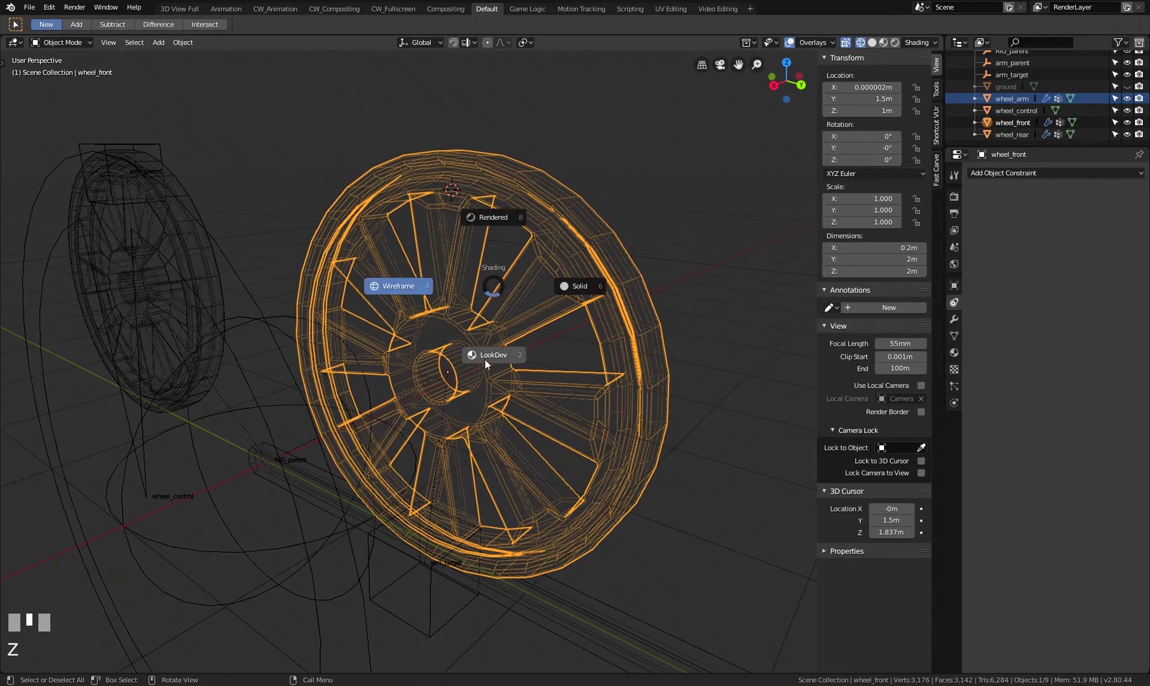
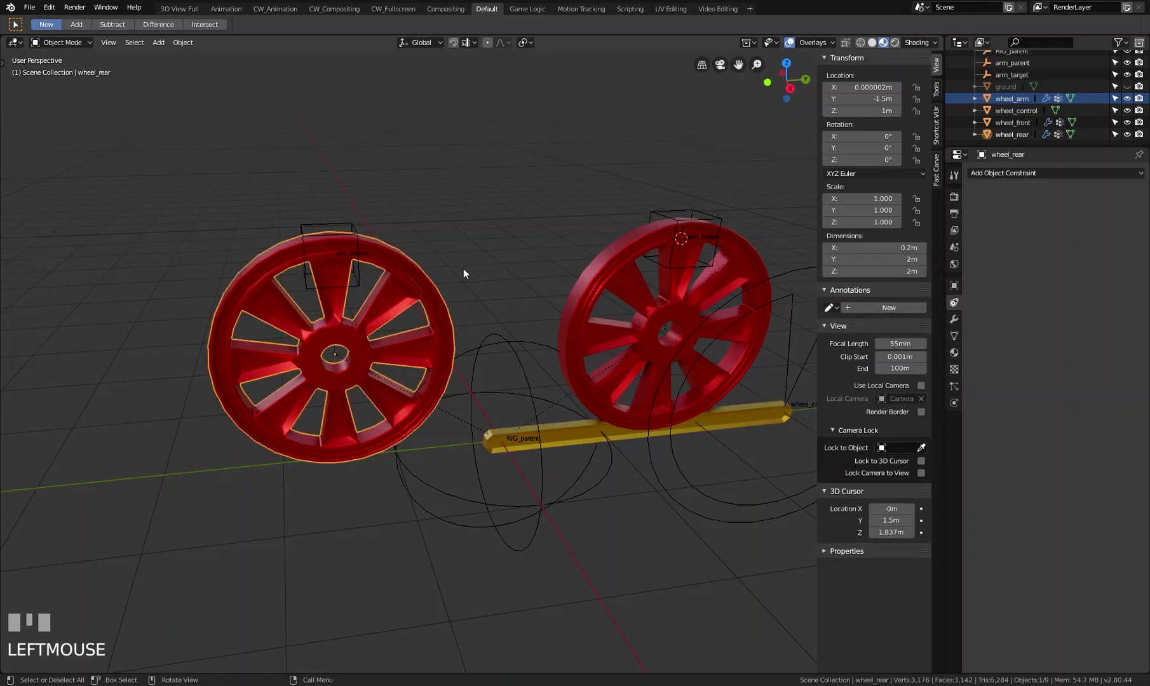
Step: Cancel a trial rotation and select the yellow wheel_arm bar
key(r)
right_click(464, 273)
click(568, 434)
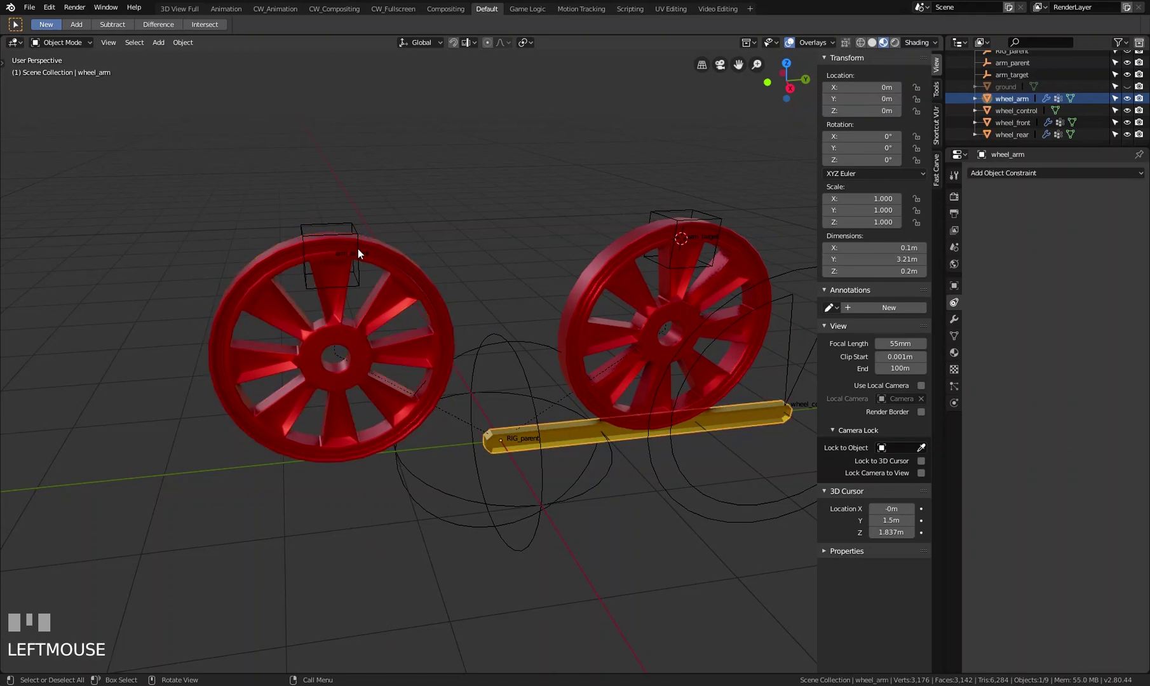
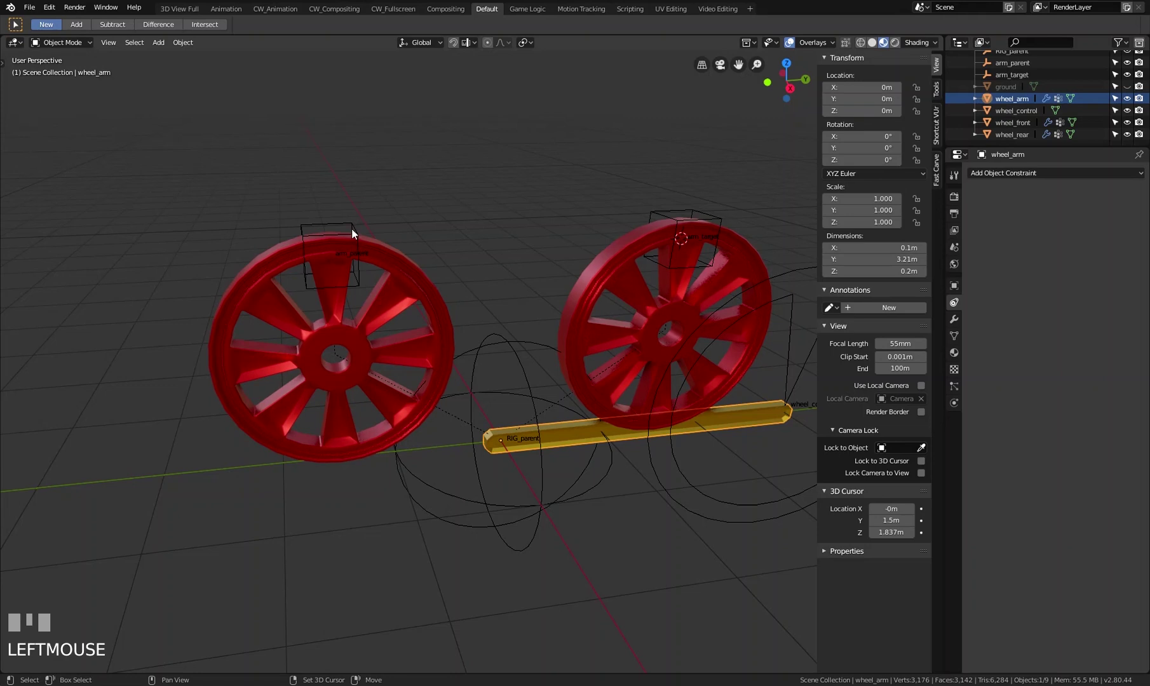
Step: Parent wheel_arm to the arm_parent empty and test-rotate the rear wheel, cancelling
click(354, 230)
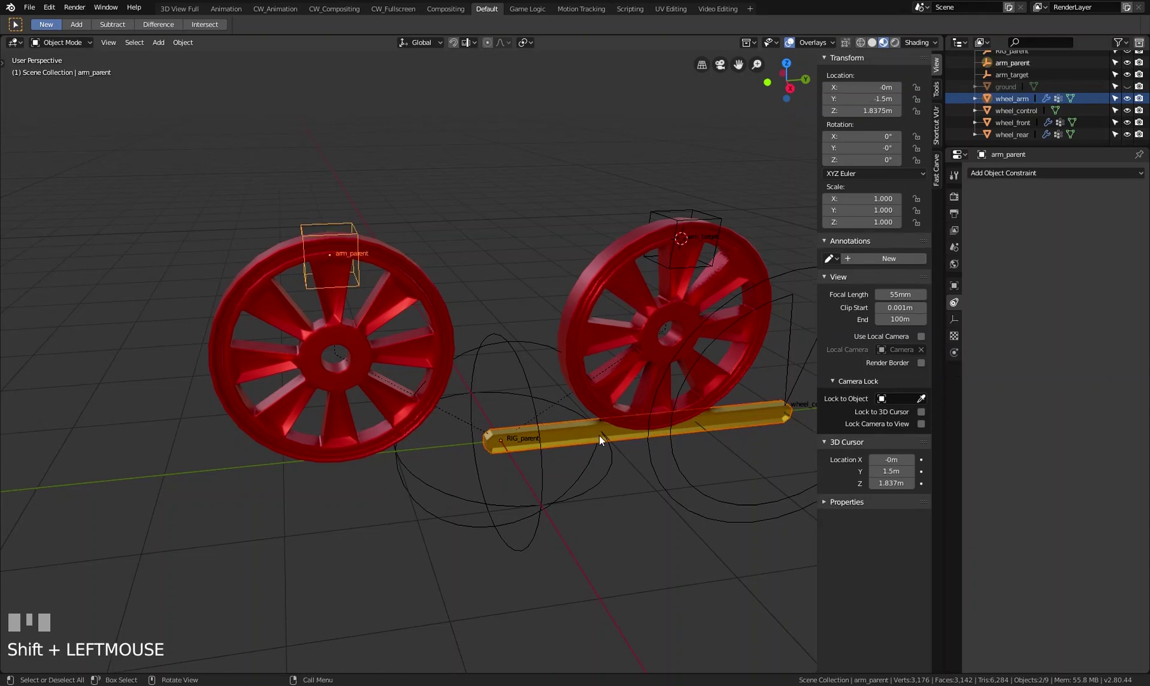
key(ctrl+p)
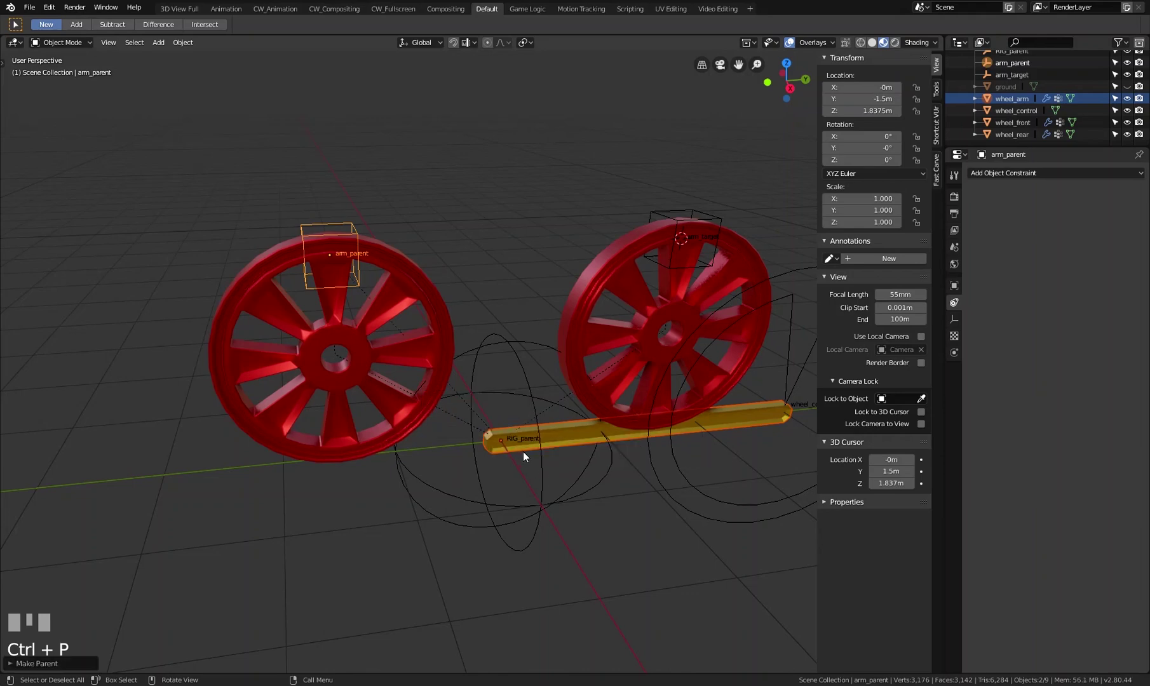
click(400, 272)
key(r)
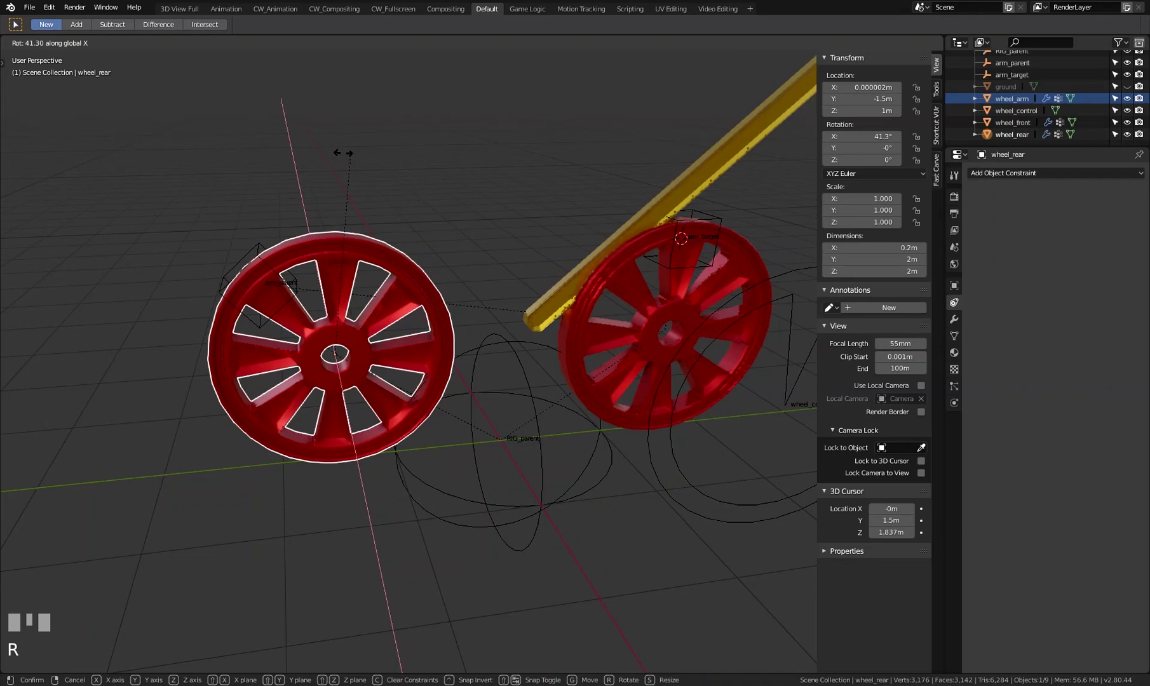
right_click(463, 242)
Step: Reset the yellow arm's location with Alt+G and reselect around the rear wheel
click(571, 435)
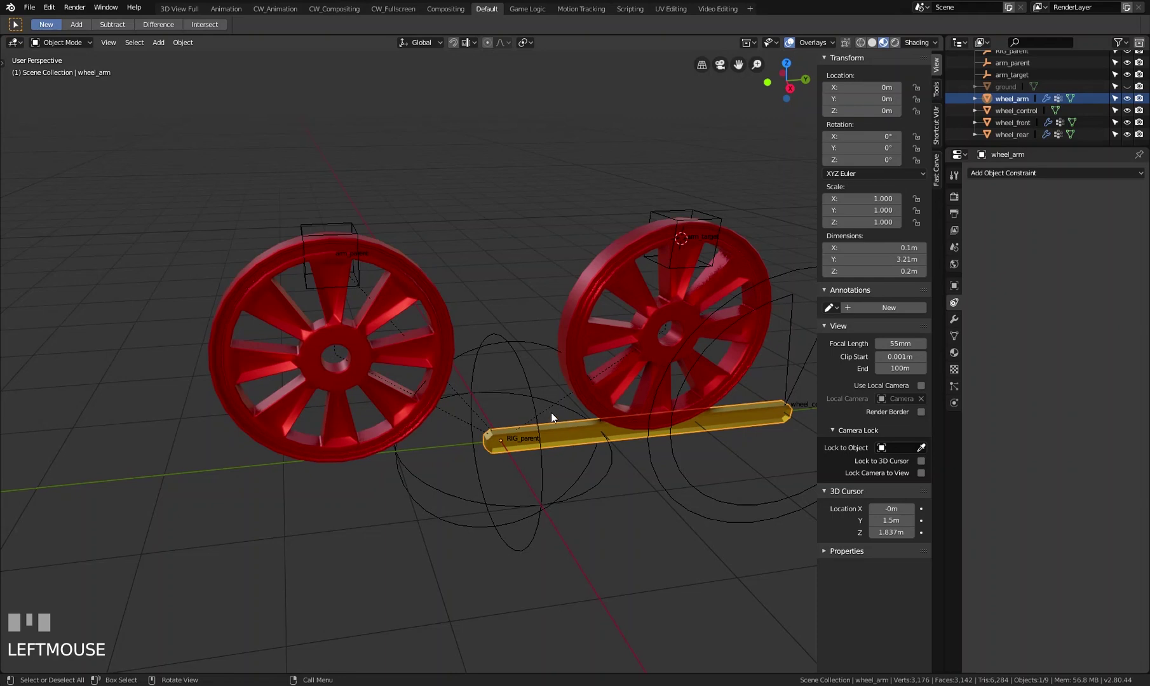
key(alt+g)
key(ctrl+g)
scroll(up, 3)
scroll(down, 3)
click(359, 233)
scroll(up, 3)
Step: Orbit closer to the rear wheel and select the arm_parent empty above it
drag(503, 375, 584, 444)
click(584, 444)
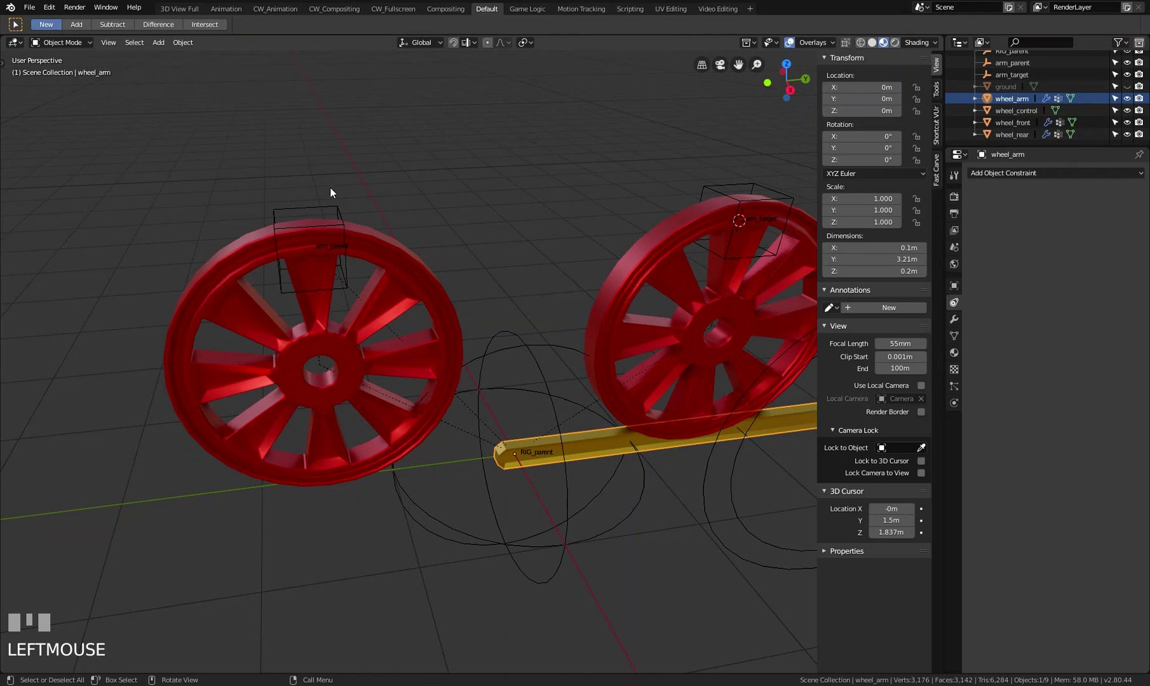
click(342, 208)
click(598, 452)
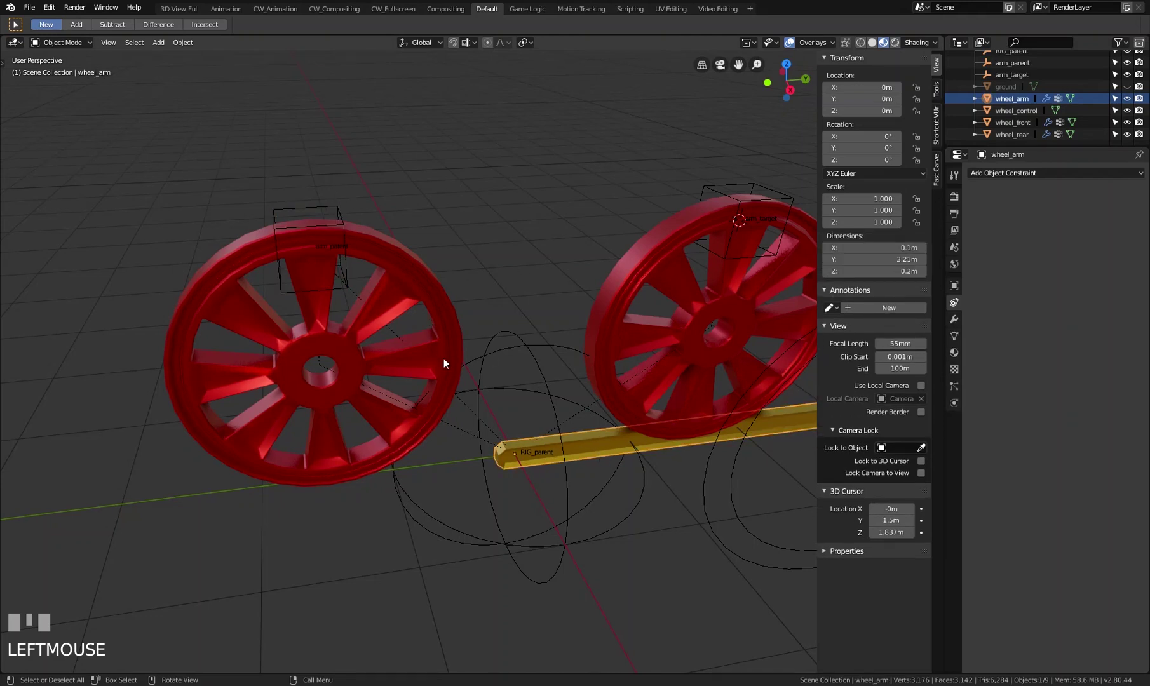
click(340, 208)
Step: Bring up snapping choices while switching selection between arm_parent and the arm
key(shift+s)
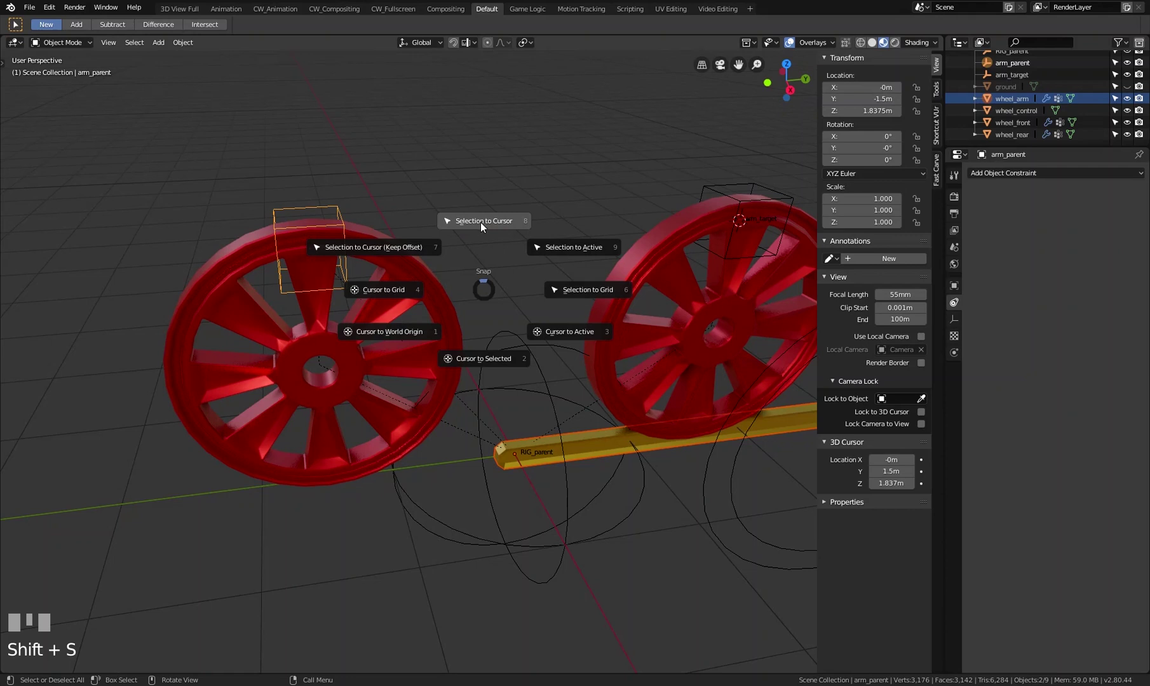
click(579, 442)
click(344, 205)
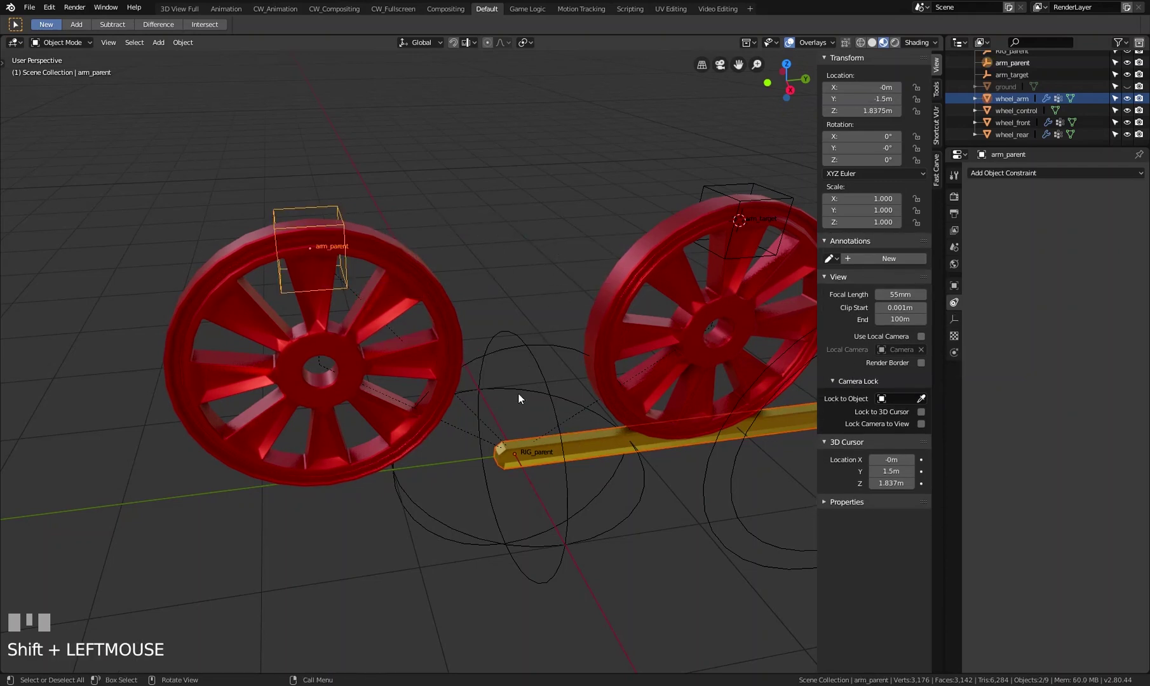
click(340, 208)
click(583, 445)
click(338, 213)
key(shift+s)
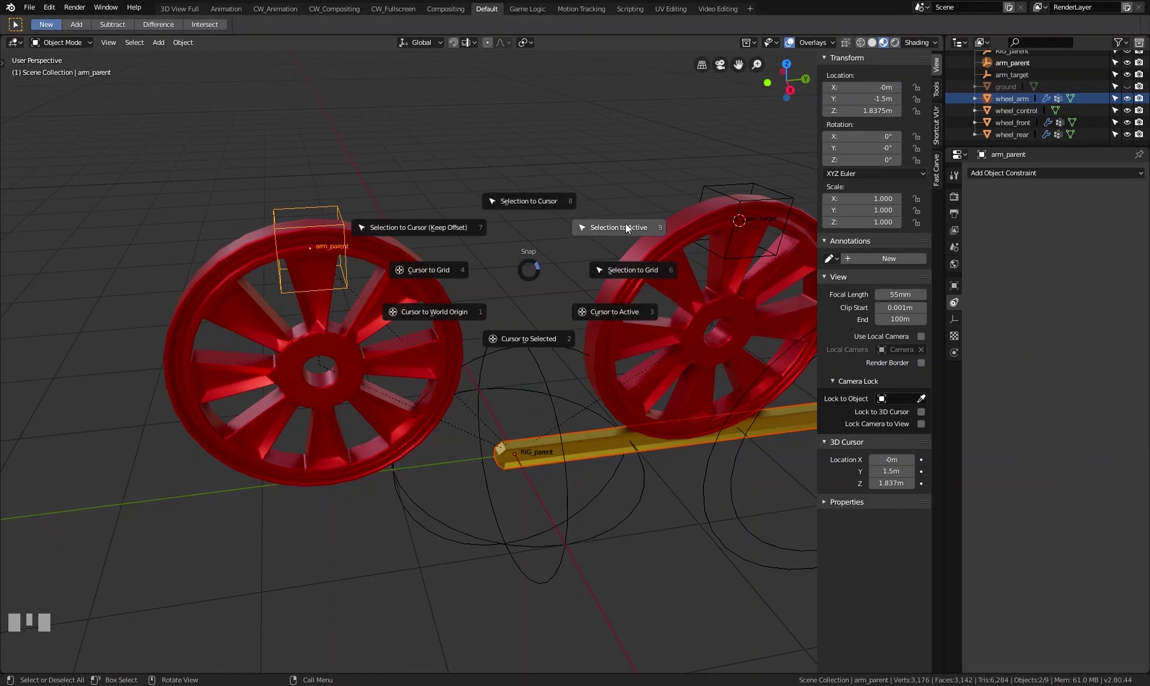
click(341, 203)
click(341, 212)
Step: Accidentally snap the yellow arm with the empty and undo the move
click(588, 440)
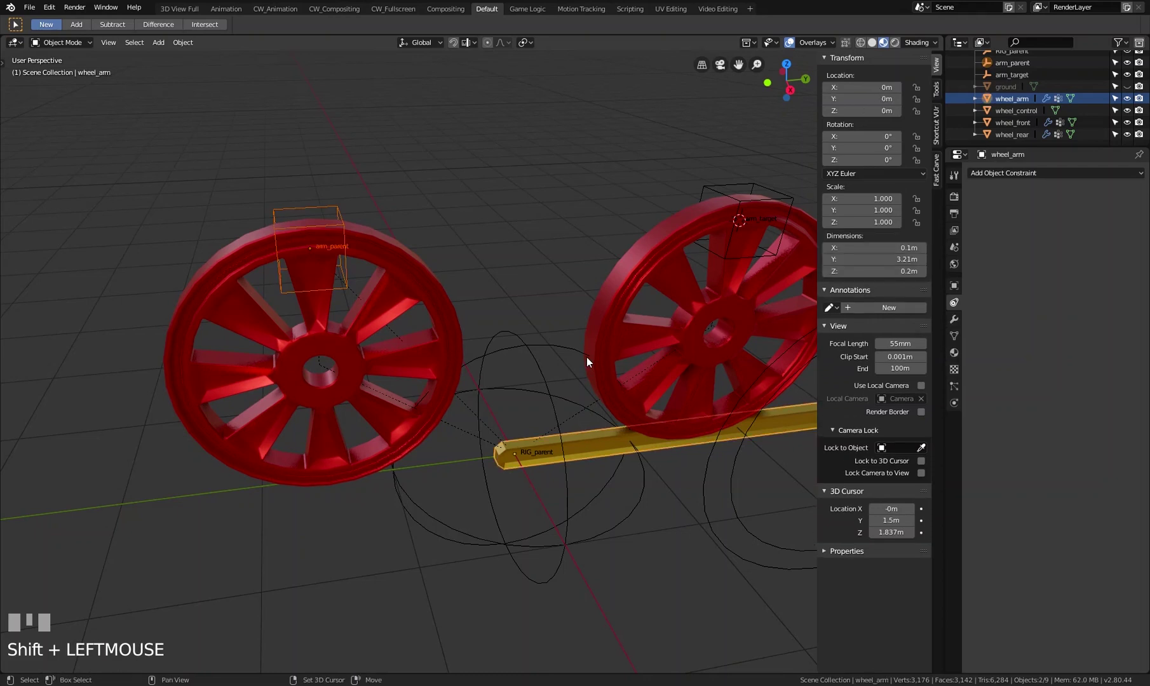
key(shift+s)
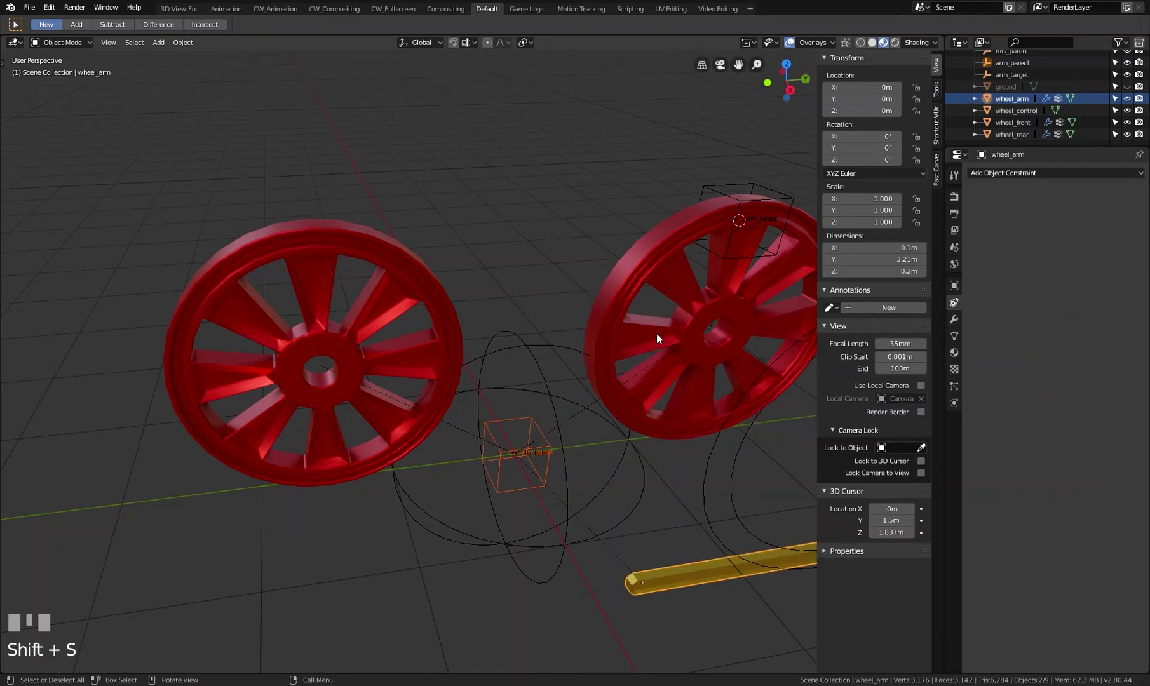
key(ctrl+z)
click(586, 446)
click(341, 219)
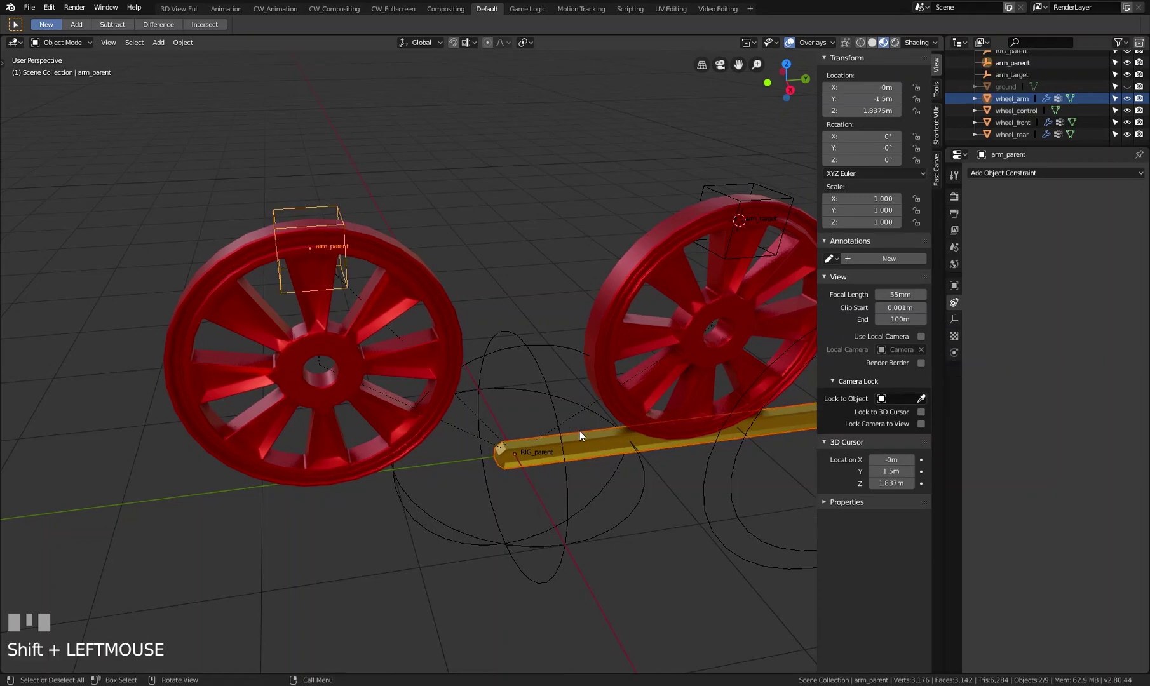
click(587, 449)
Step: Undo another stray snap, select arm_parent alone and put the 3D cursor on it
drag(582, 355, 333, 227)
key(shift+s)
key(ctrl+z)
click(334, 226)
key(shift+s)
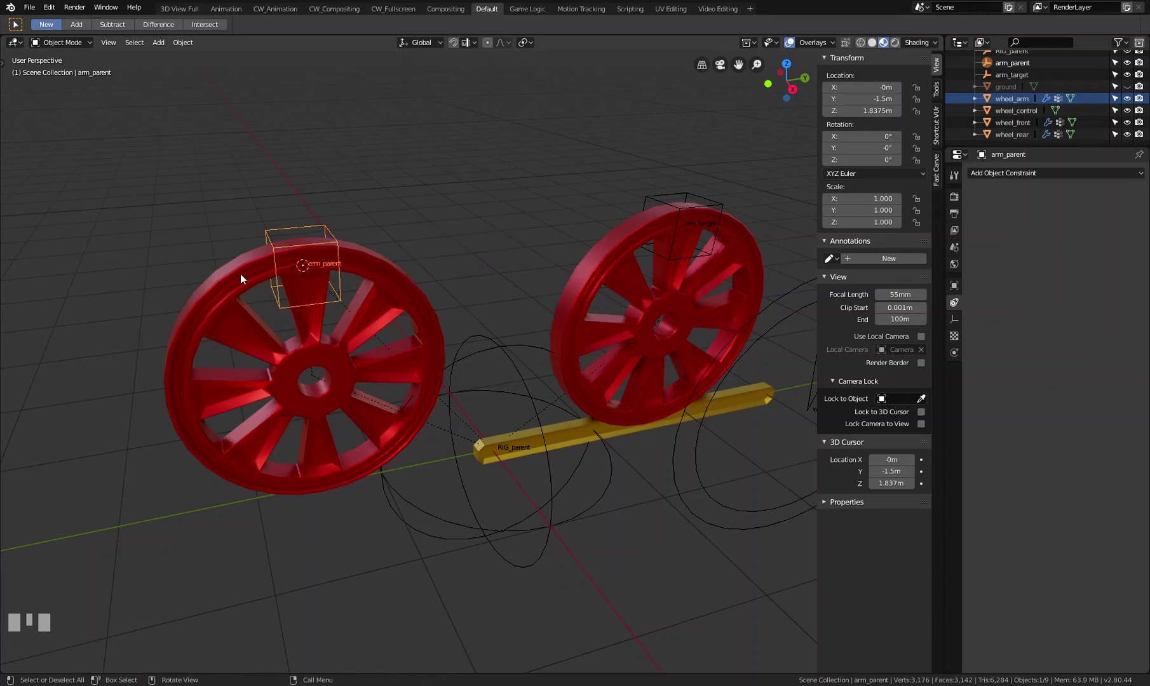
Step: Snap wheel_arm to the 3D cursor atop the rear wheel so it spans both wheels
click(565, 434)
key(shift+s)
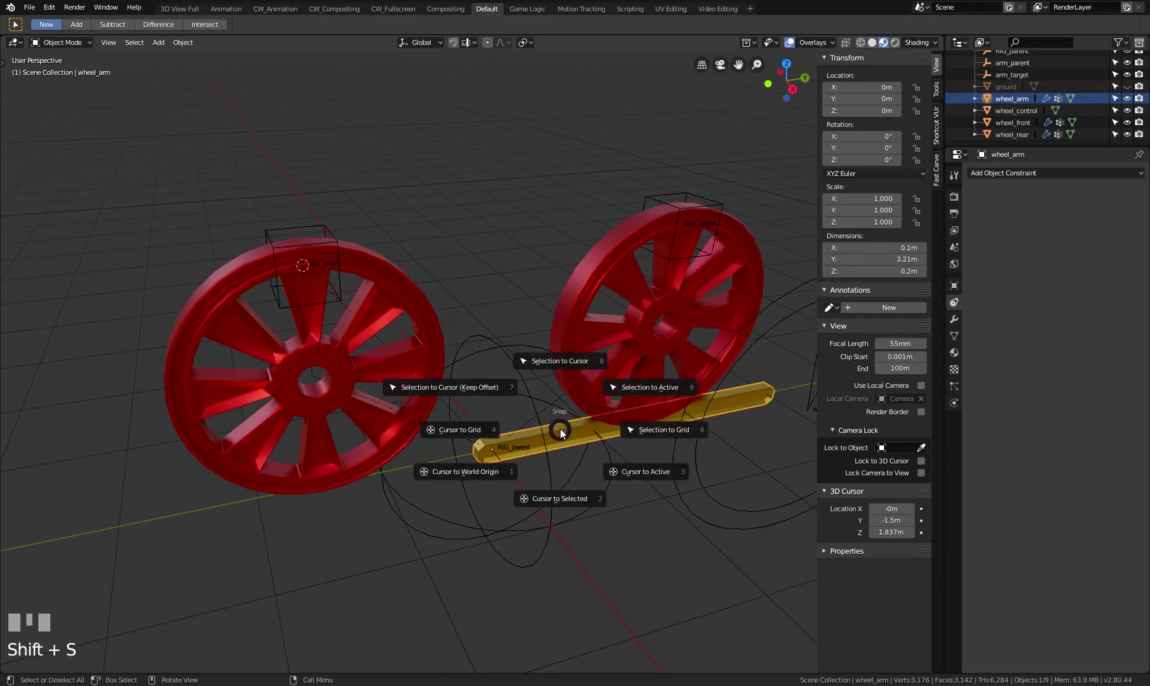
drag(359, 268, 348, 278)
scroll(up, 3)
scroll(down, 3)
Step: Orbit to check the raised arm over both wheels and select the rear wheel
drag(432, 278, 407, 280)
click(407, 280)
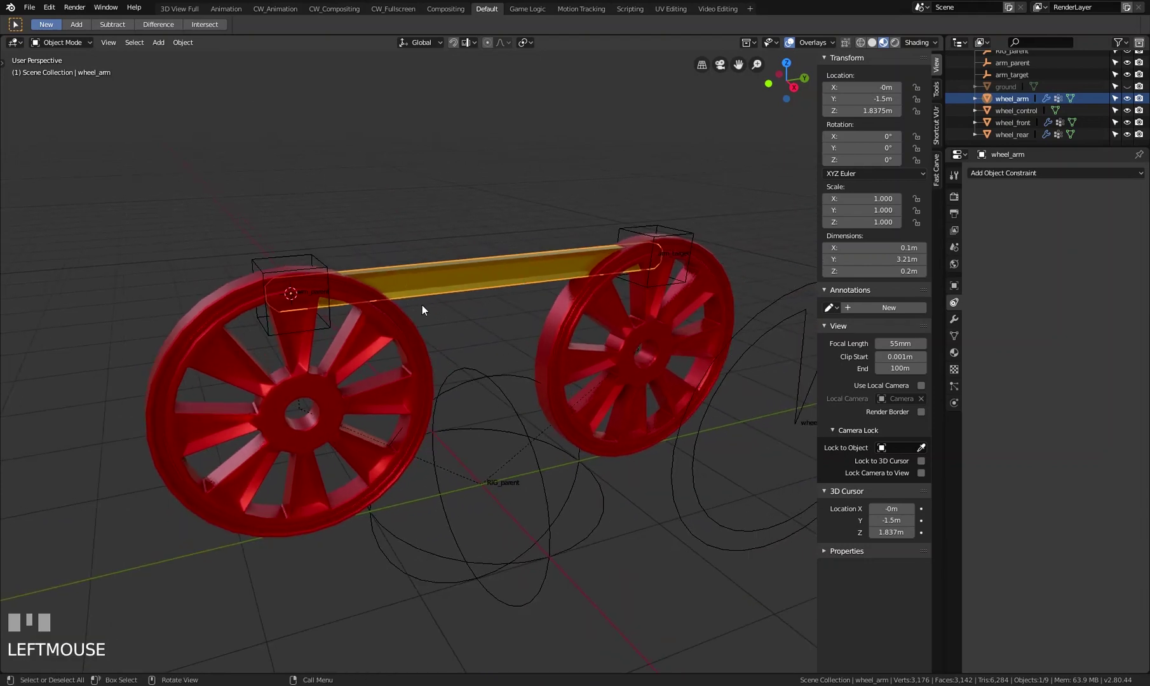
drag(399, 288, 333, 313)
click(333, 313)
Step: Test-rotate wheel_rear about X to confirm the arm follows, then cancel
key(r)
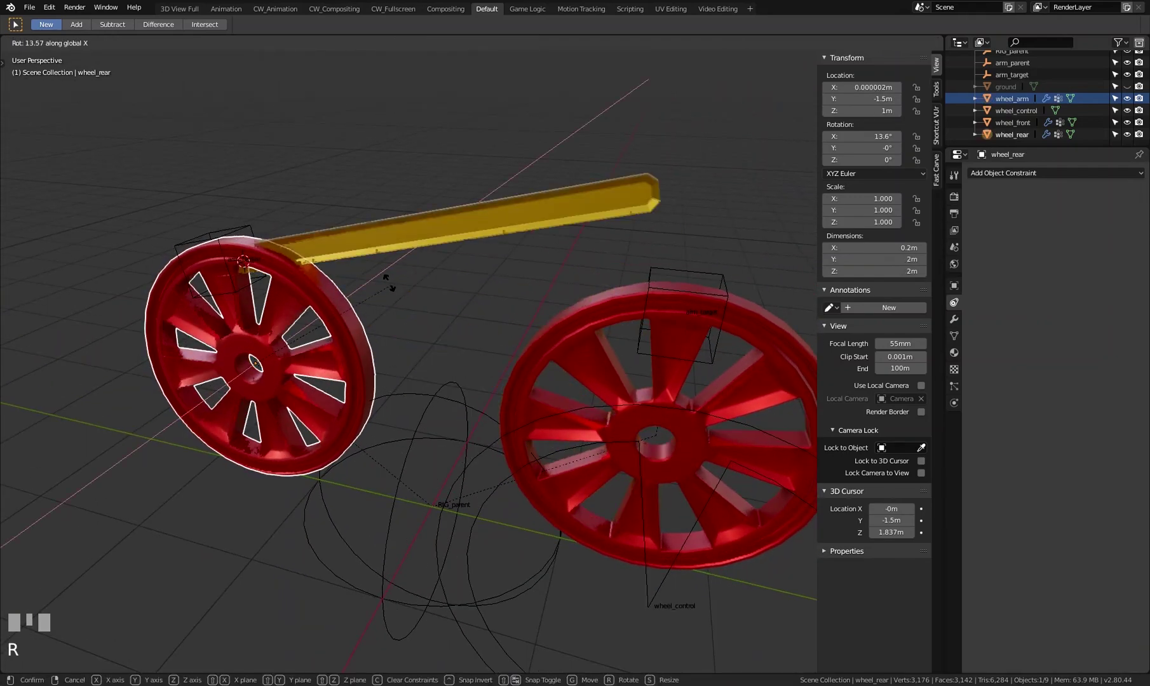
right_click(391, 314)
drag(373, 317, 445, 268)
click(444, 268)
drag(438, 274, 361, 309)
Step: Select the yellow wheel_arm bar in the viewport
scroll(up, 3)
scroll(down, 3)
drag(381, 295, 328, 218)
click(328, 217)
click(369, 289)
click(496, 340)
drag(483, 249, 364, 265)
key(g)
Step: Add a Track To constraint to wheel_arm in Object Constraints, target still empty
click(433, 264)
scroll(up, 3)
click(363, 264)
drag(428, 266, 1071, 177)
drag(1071, 177, 1141, 218)
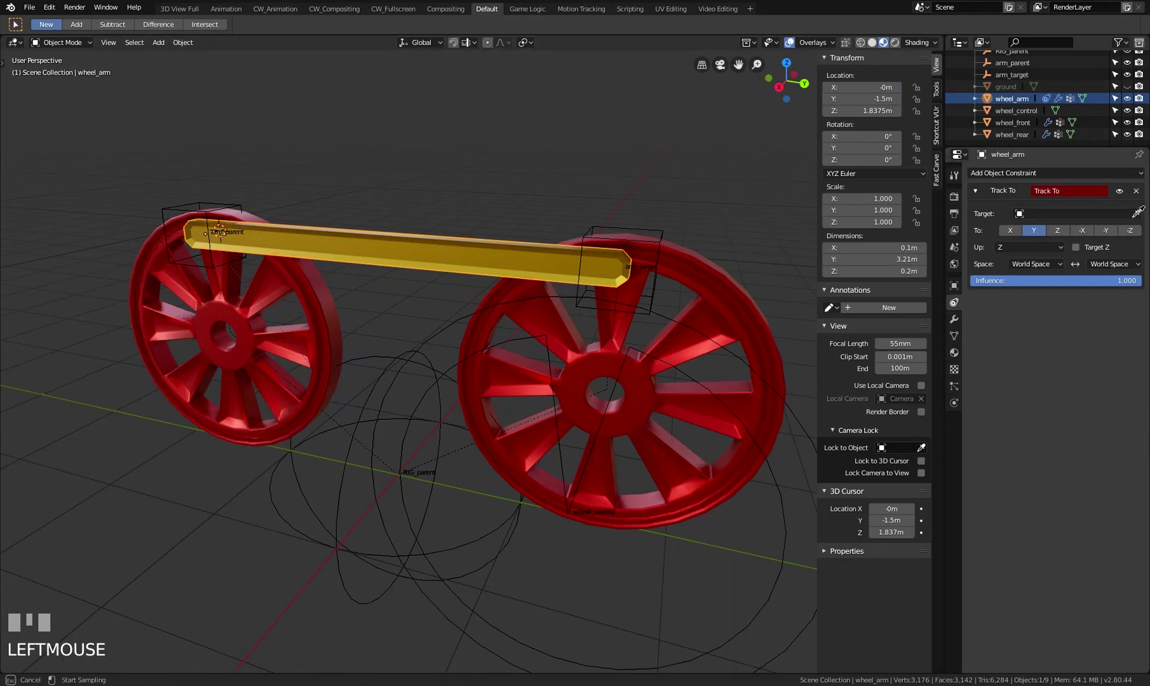
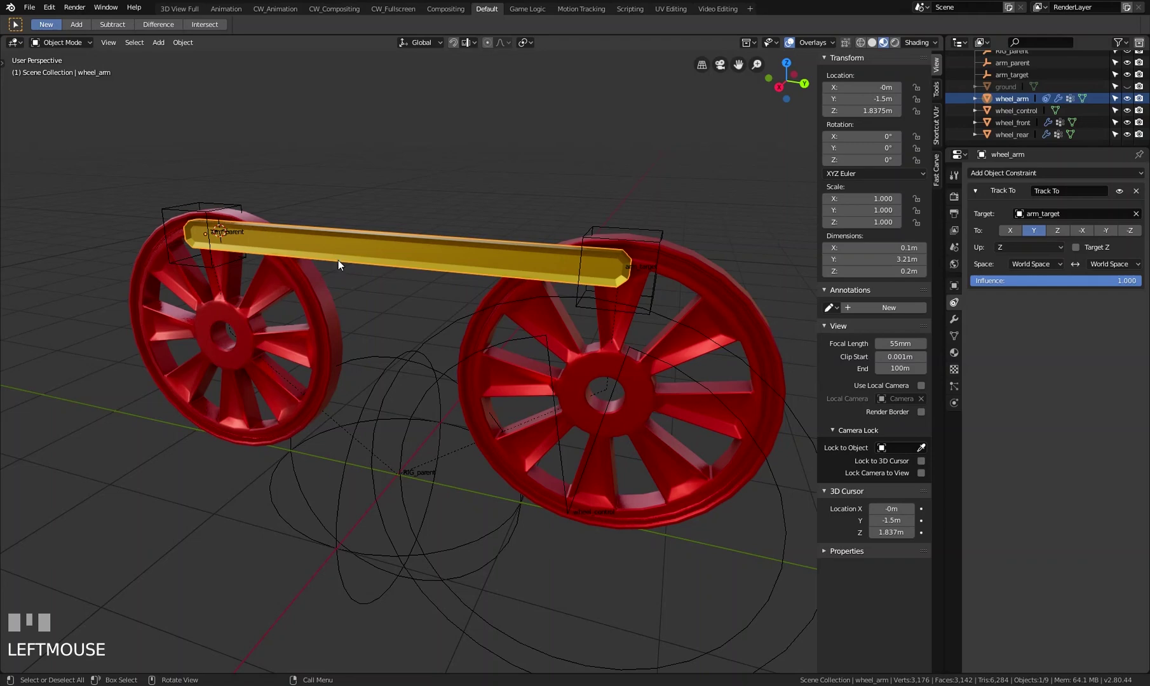
Step: Test-rotate and test-move wheel_rear, cancelling both
click(315, 287)
key(r)
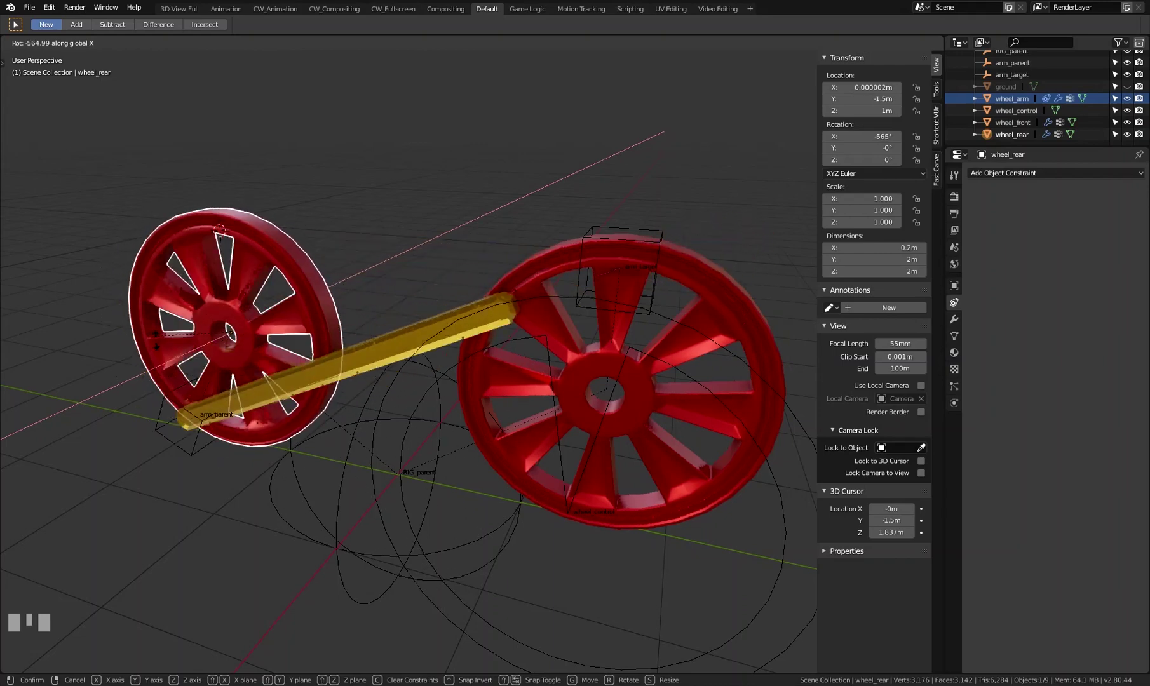
right_click(425, 317)
scroll(down, 3)
click(331, 319)
key(g)
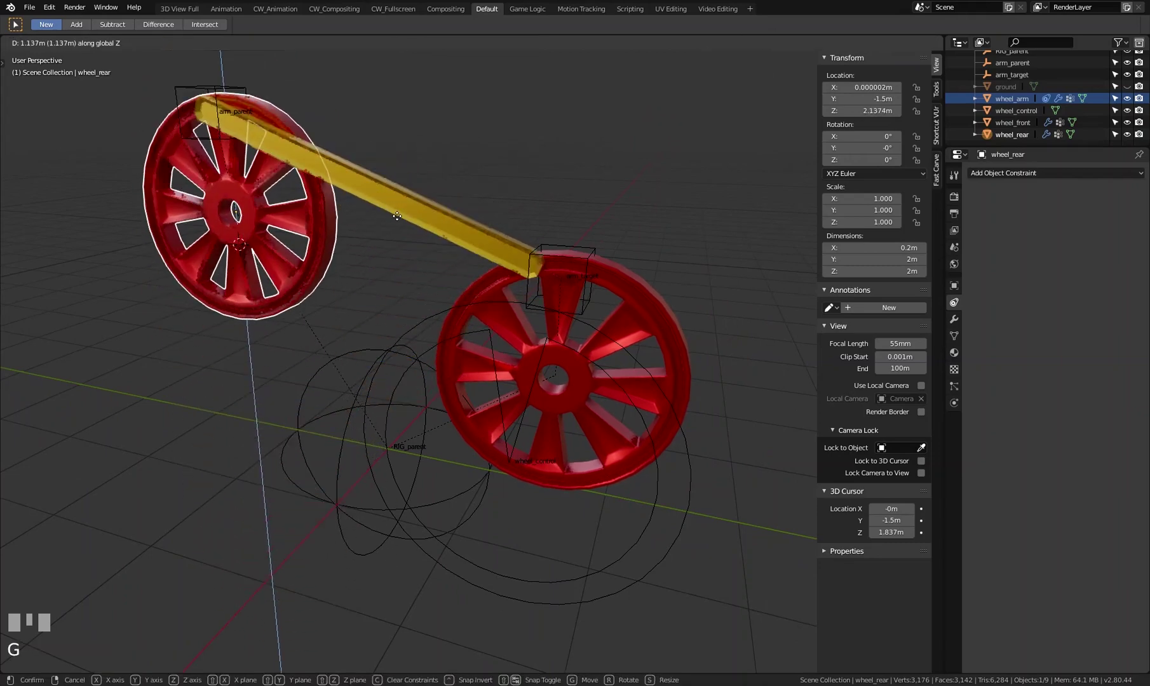
right_click(455, 267)
Step: Test-move the arm_target empty and cancel the move
scroll(up, 3)
click(622, 237)
key(g)
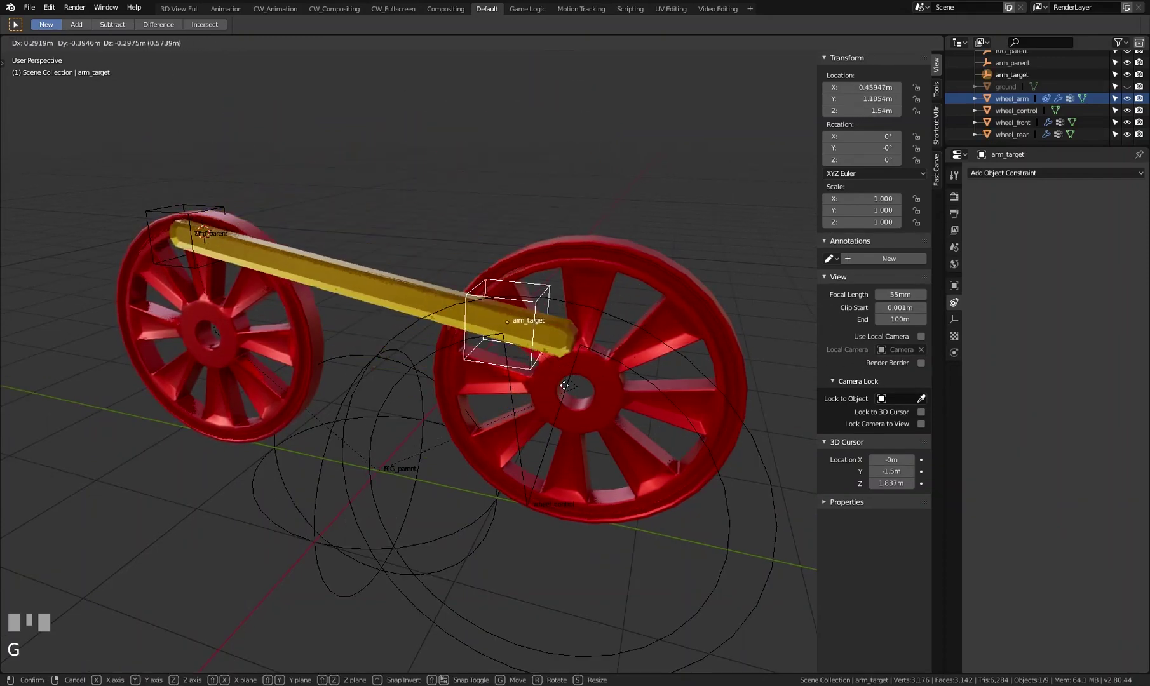
right_click(595, 260)
Step: Select wheel_arm and set its Track To constraint to track along X
scroll(up, 3)
click(413, 252)
scroll(down, 3)
drag(307, 238, 1014, 236)
click(1014, 236)
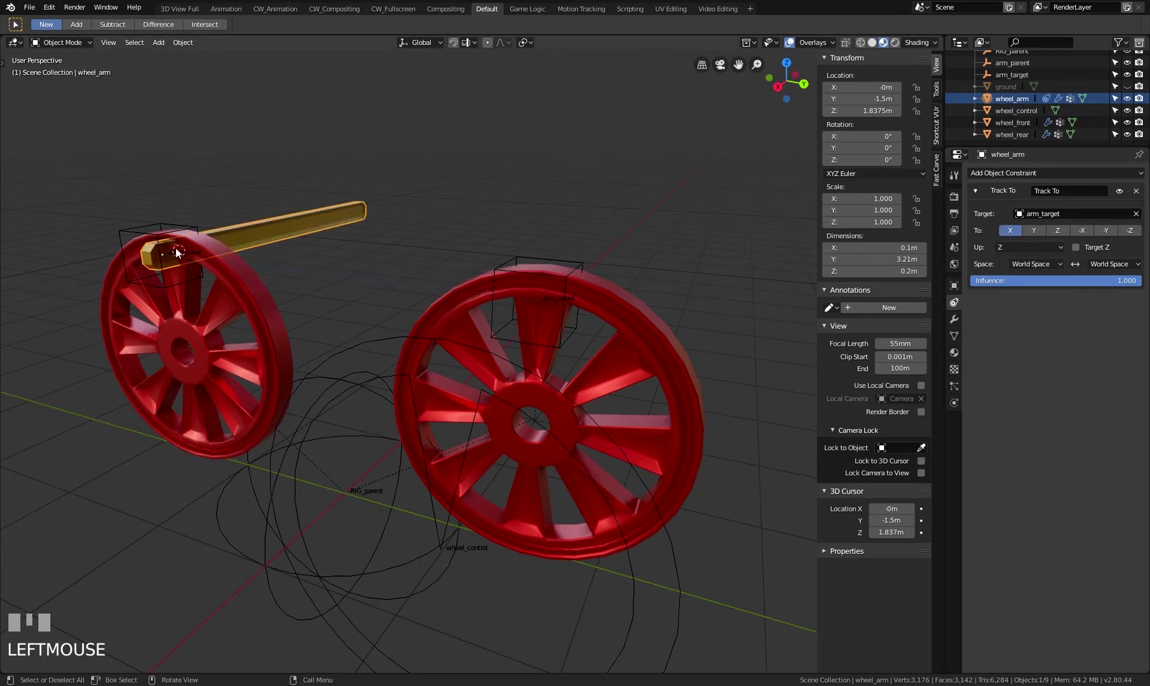
Step: Change wheel_arm's Track To tracking axis to Y
click(1042, 234)
drag(359, 274, 1107, 236)
key(Tab)
click(1107, 237)
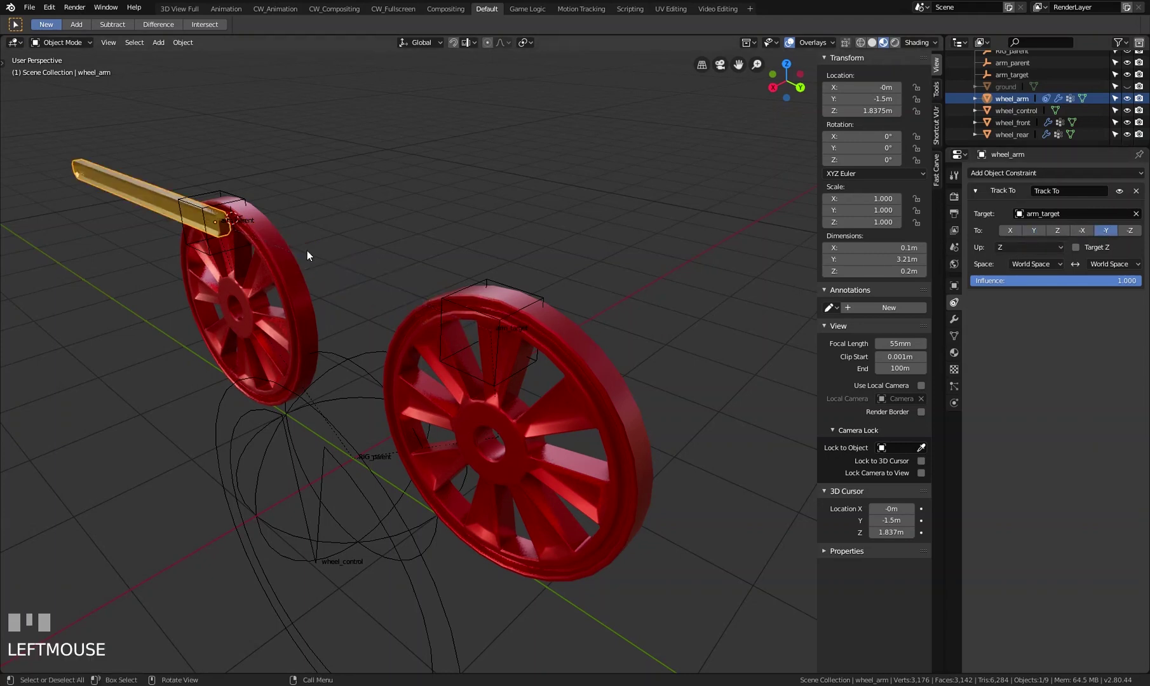
Step: Test-rotate wheel_rear, then set Y as the Track To up axis
click(267, 237)
key(r)
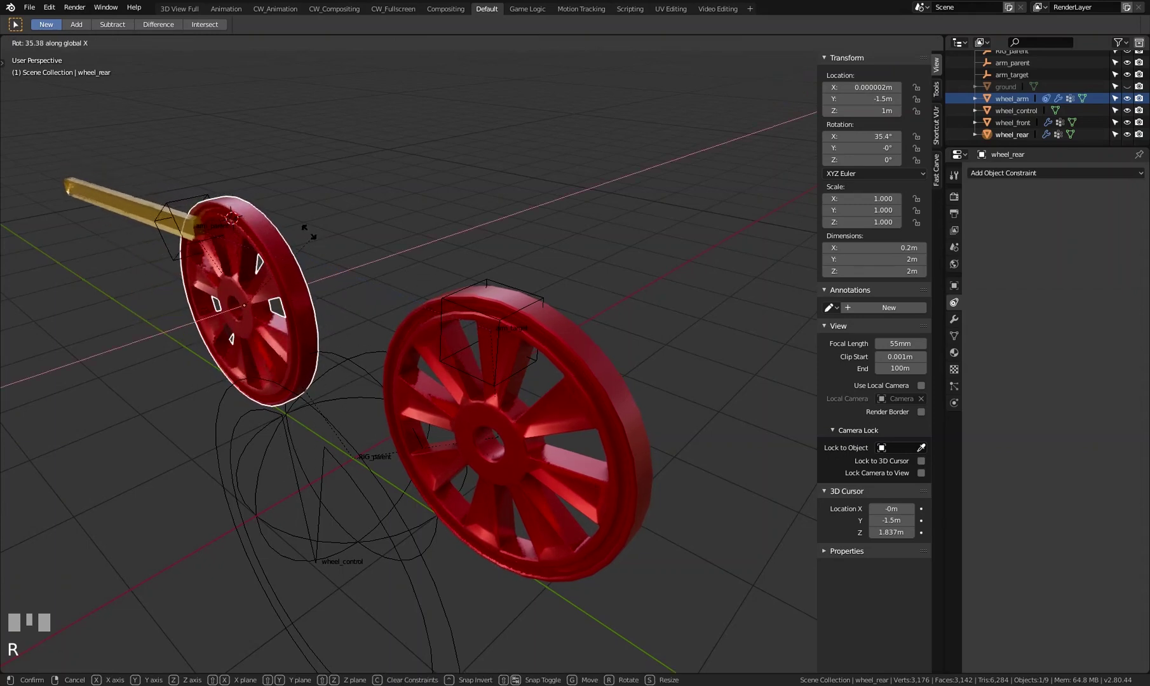
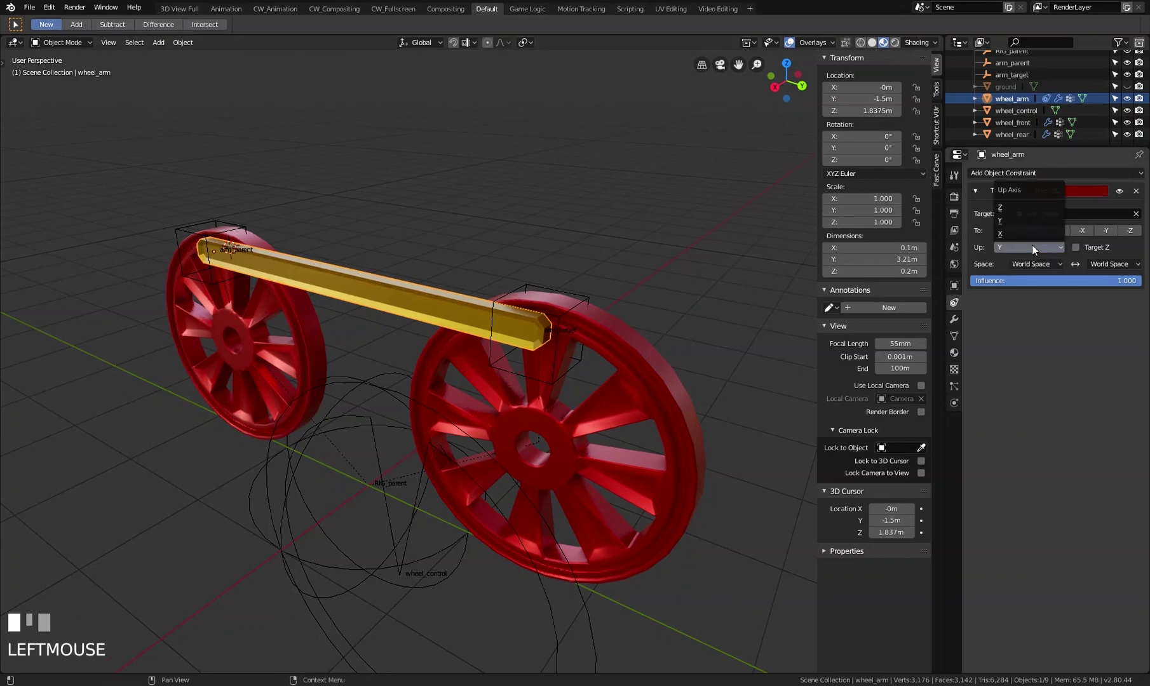
click(1101, 251)
Step: Orbit around the rig and reselect the rear wheel
drag(1027, 249, 455, 332)
scroll(up, 3)
drag(455, 331, 225, 316)
click(225, 316)
scroll(down, 3)
drag(356, 337, 404, 331)
scroll(down, 3)
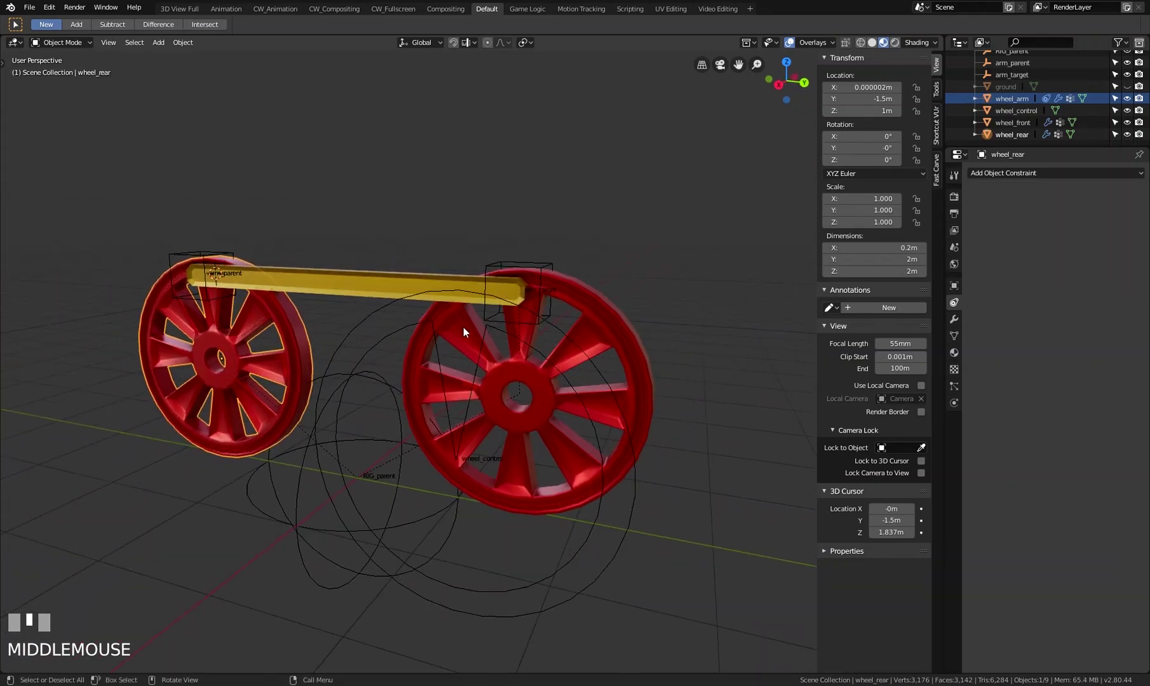
key(r)
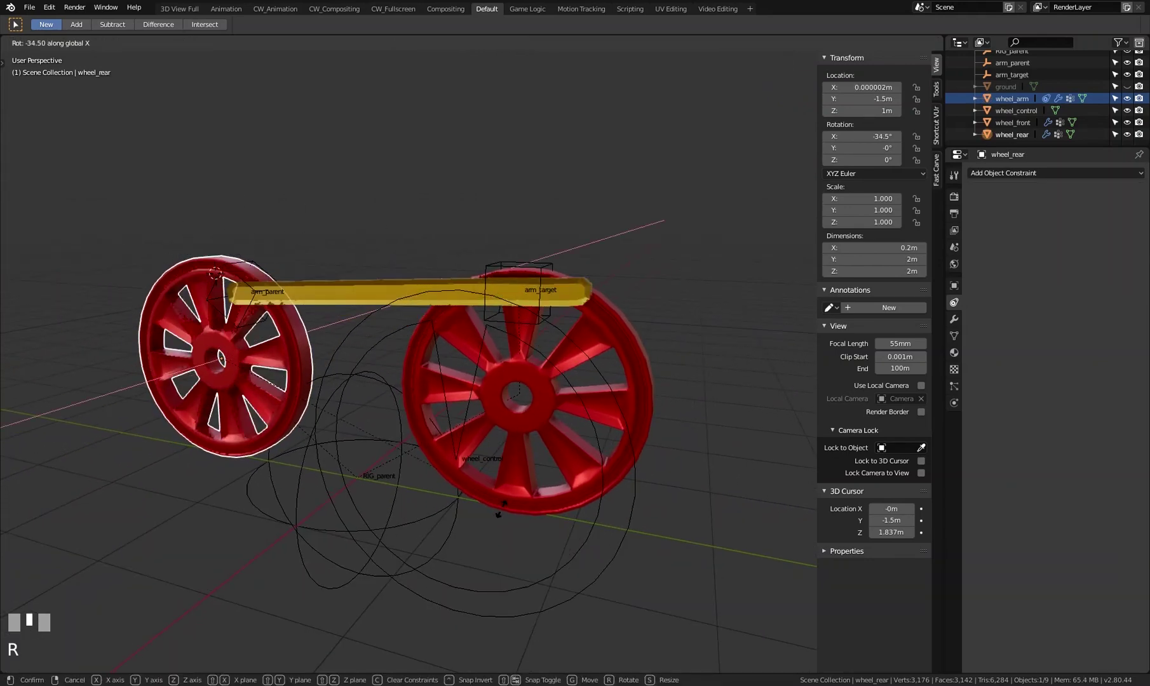
right_click(450, 271)
click(625, 327)
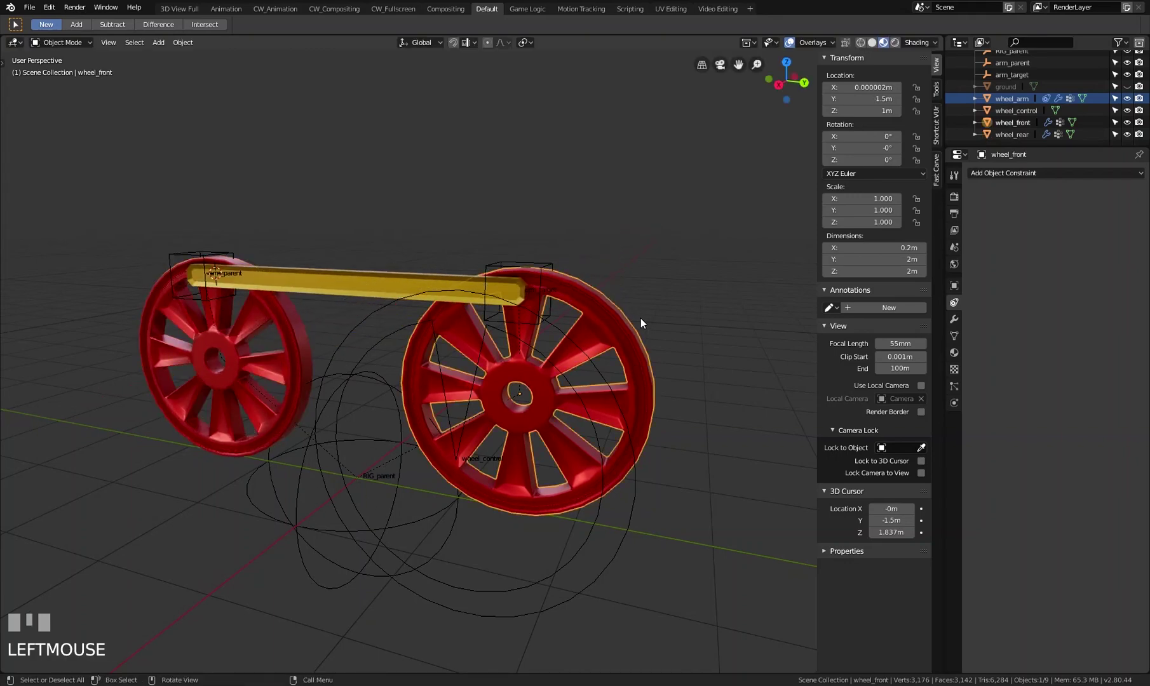
key(r)
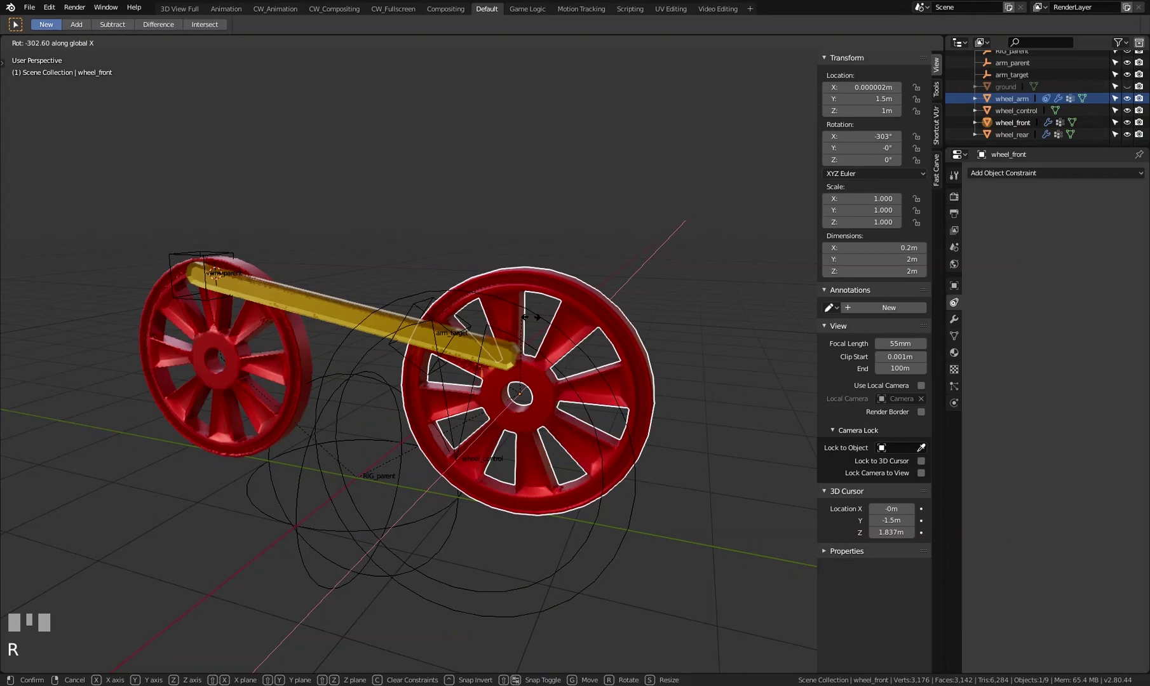
right_click(627, 368)
click(300, 325)
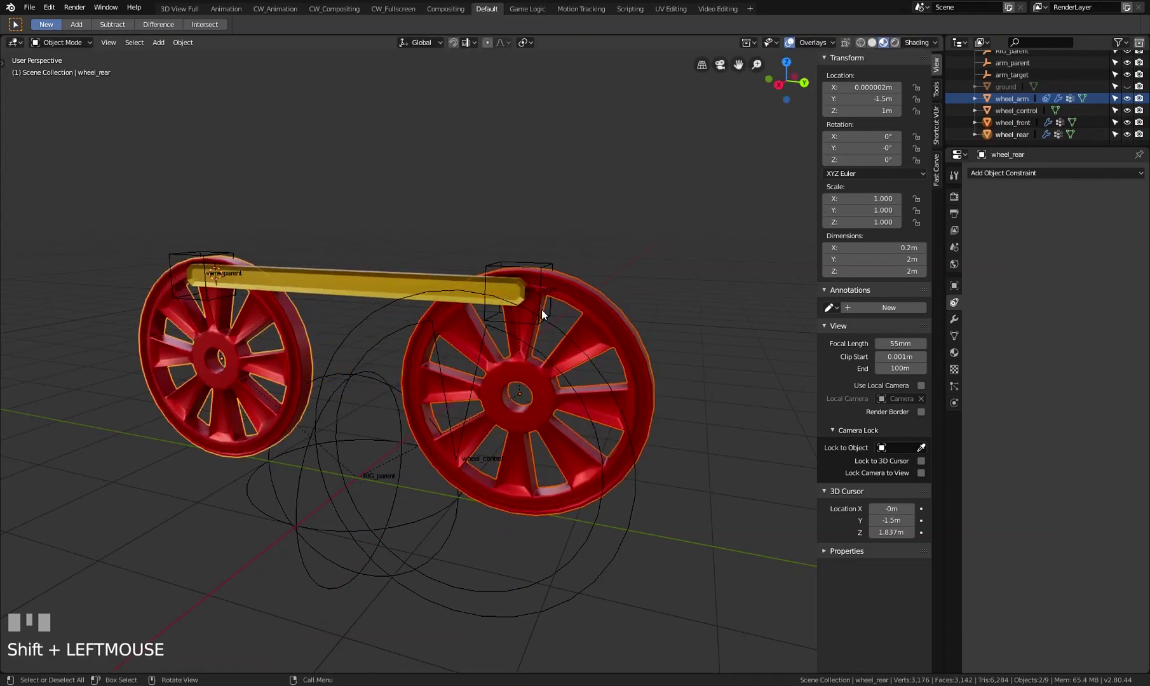
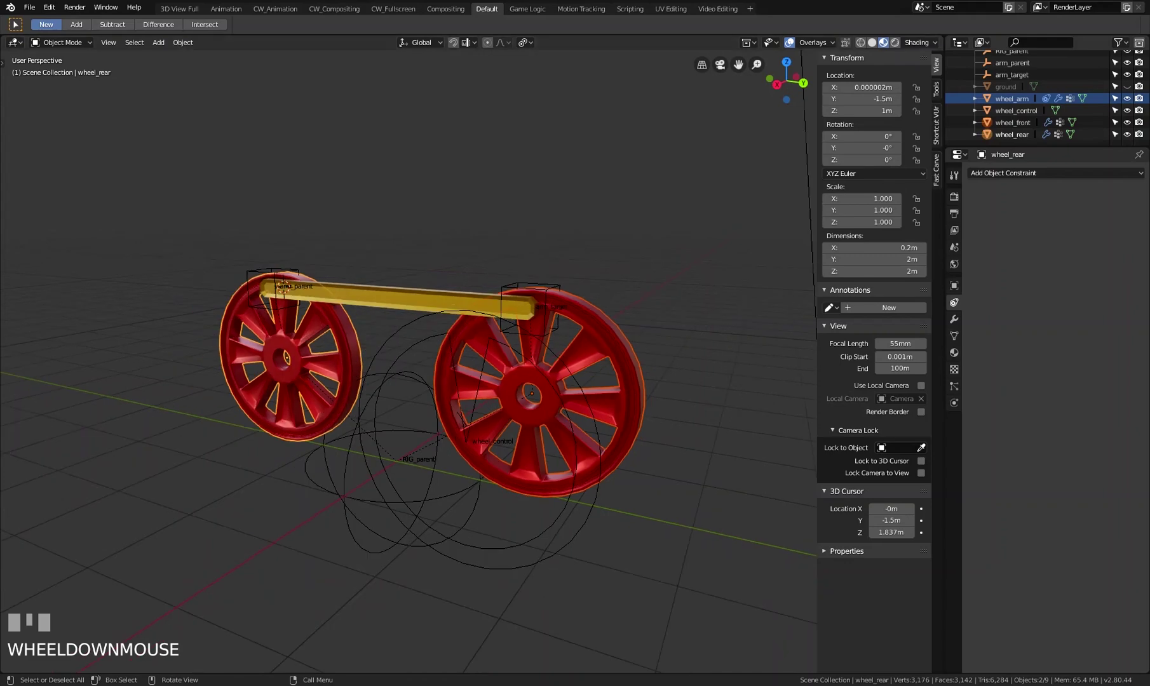
drag(425, 486, 485, 435)
scroll(up, 3)
scroll(down, 3)
scroll(down, 3)
scroll(up, 3)
click(623, 286)
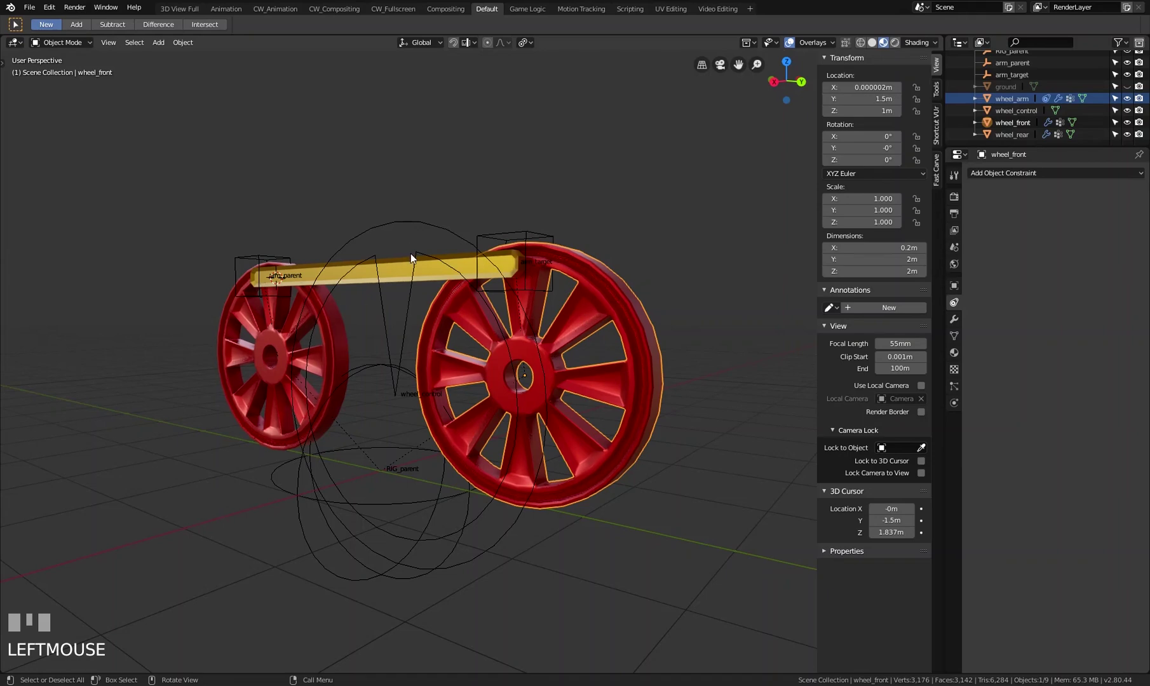
click(411, 224)
drag(510, 325, 621, 311)
scroll(down, 3)
scroll(up, 3)
click(622, 311)
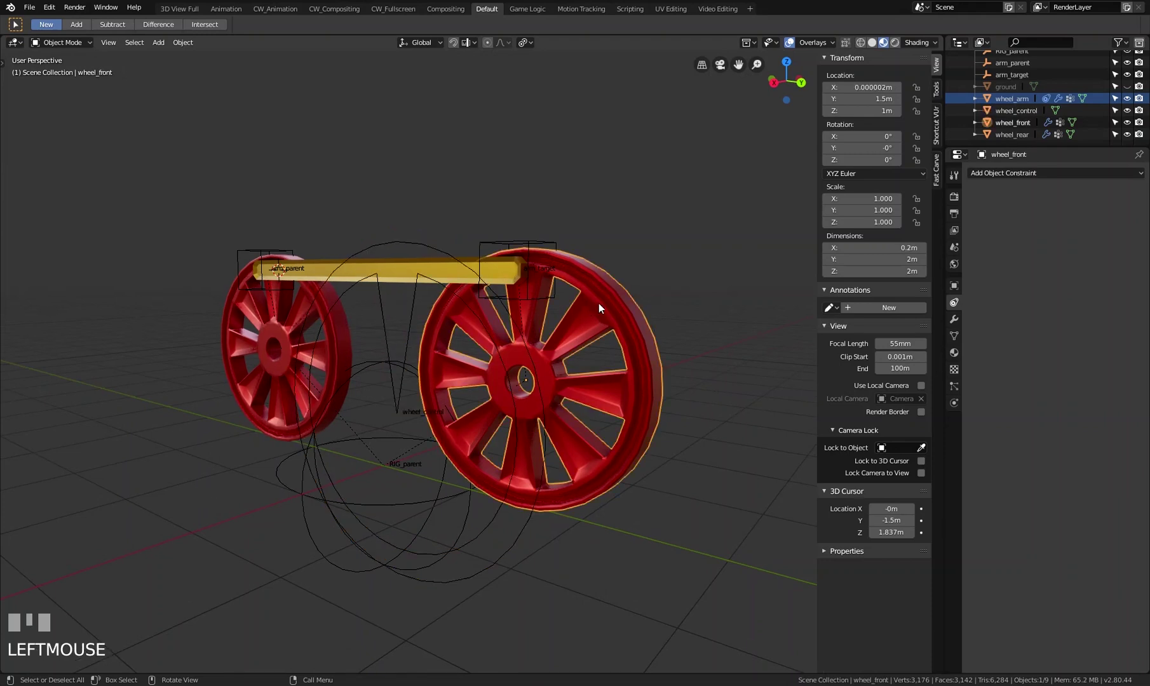
key(r)
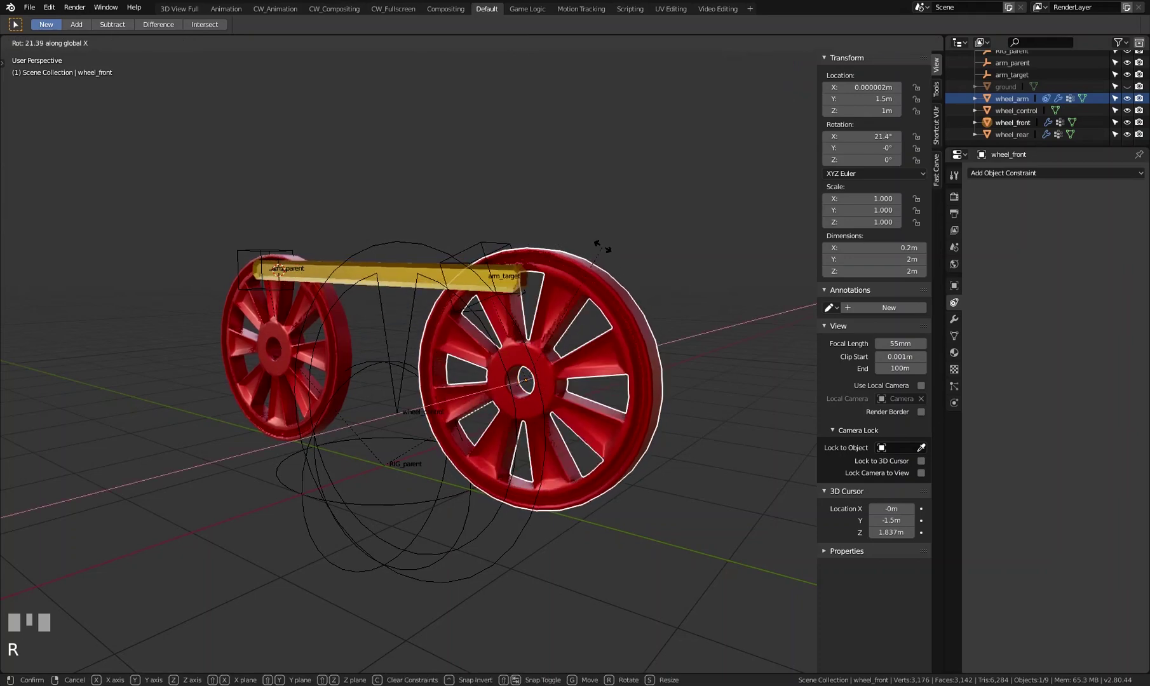
right_click(601, 421)
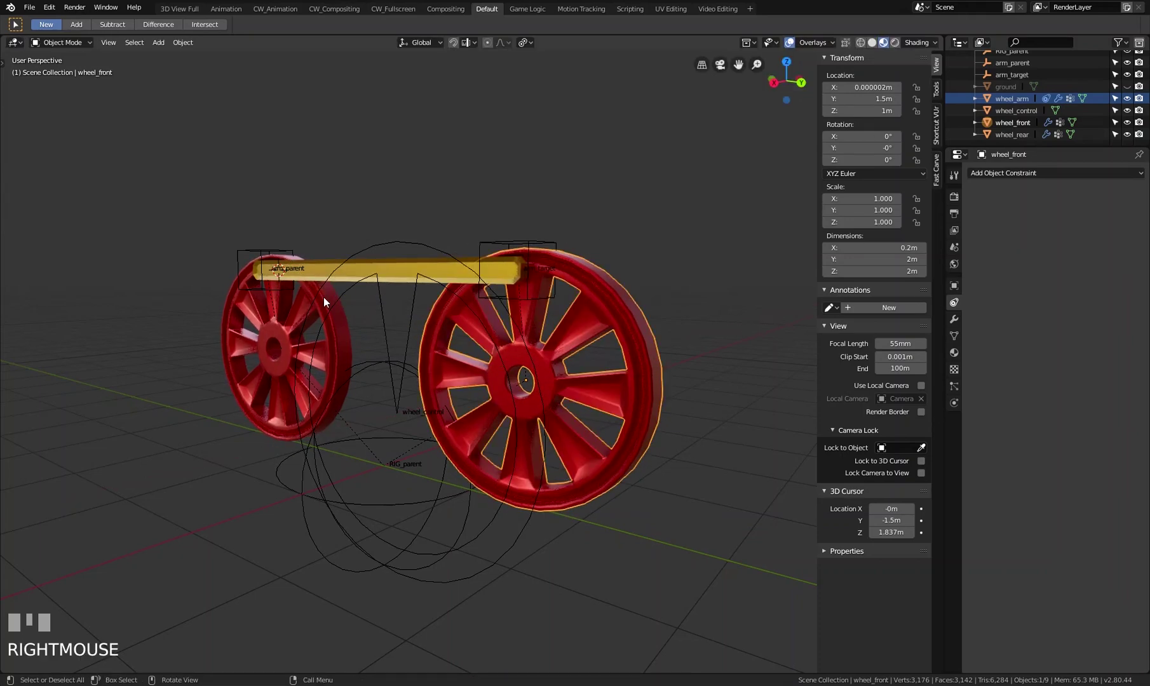
click(334, 295)
key(r)
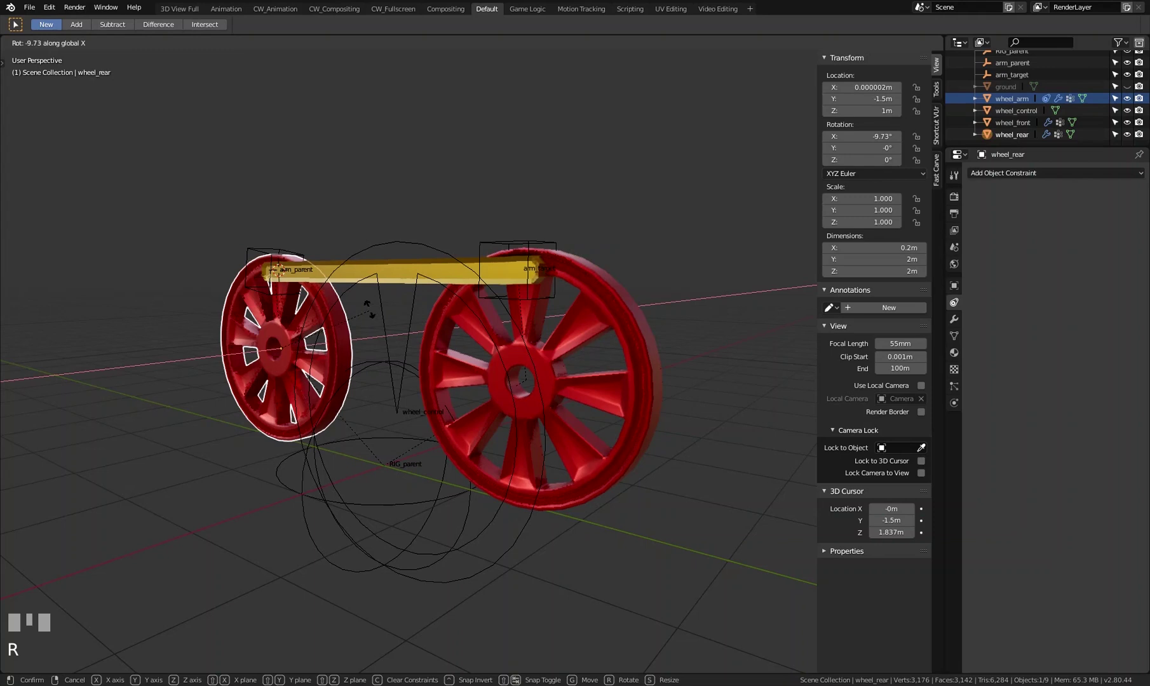
right_click(382, 360)
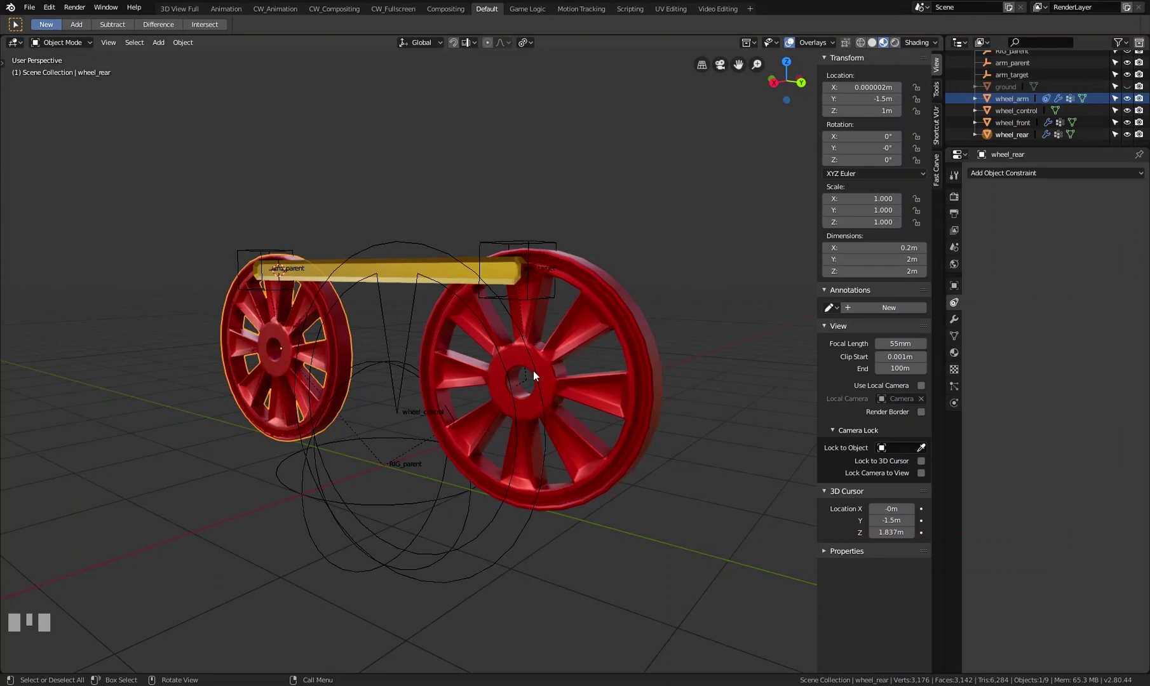
Step: Select the wheel_control curve and orbit the rig to inspect it
click(411, 245)
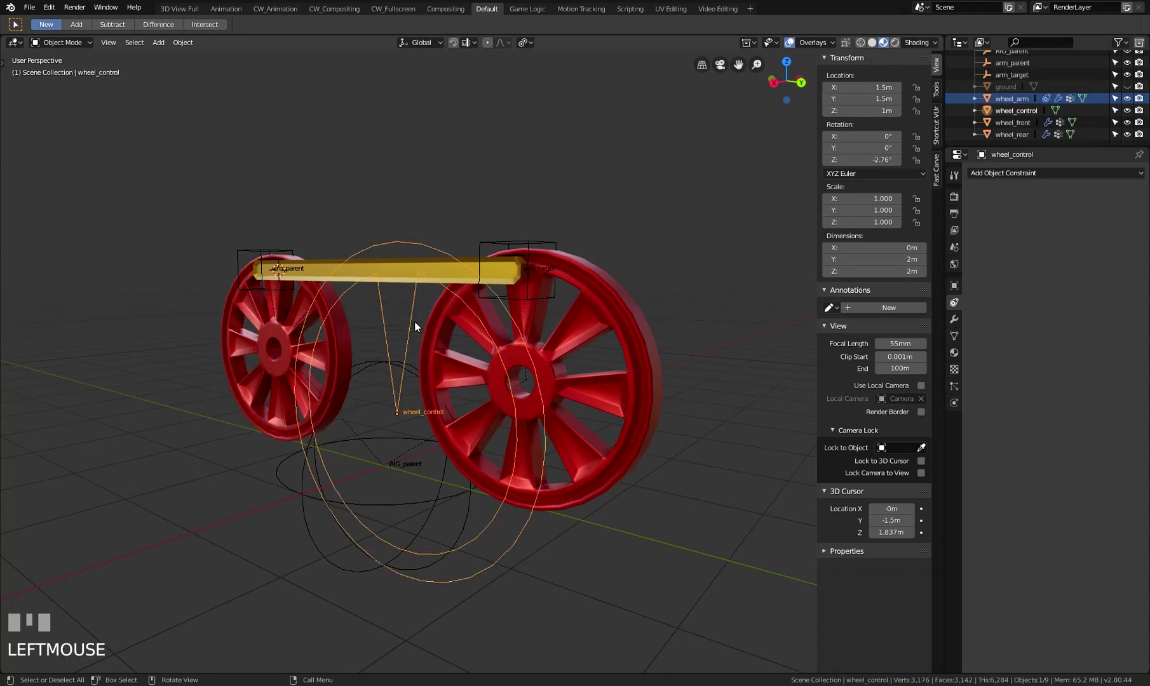
drag(413, 325, 367, 343)
scroll(down, 3)
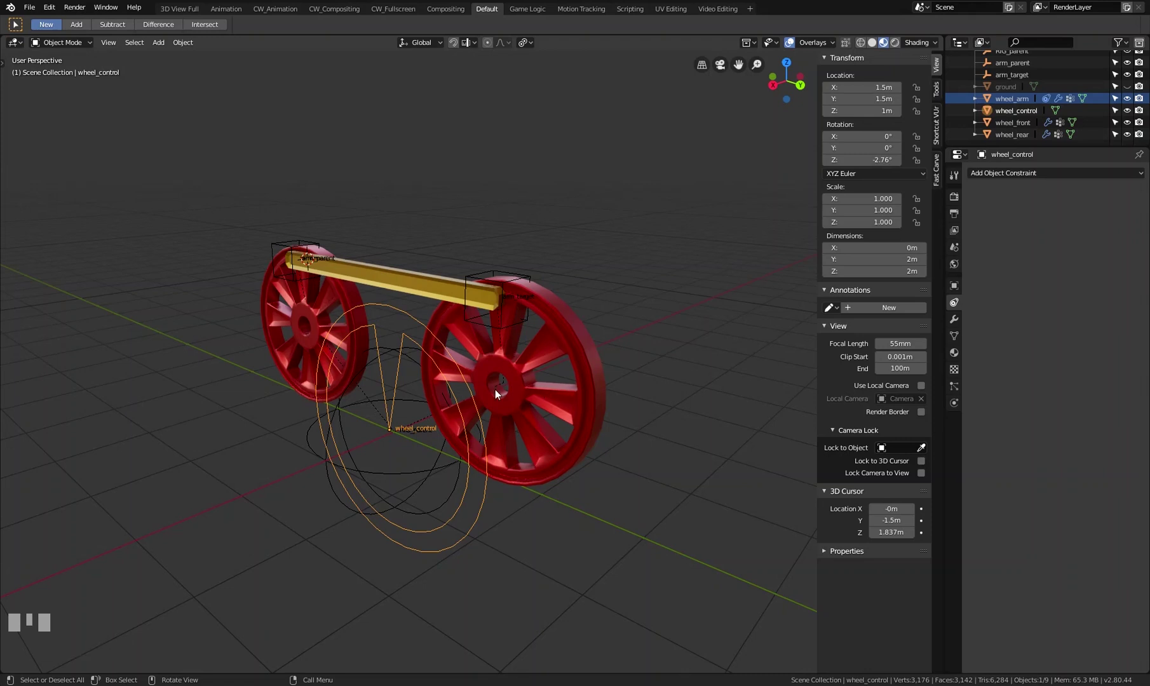
drag(479, 321, 415, 316)
click(414, 316)
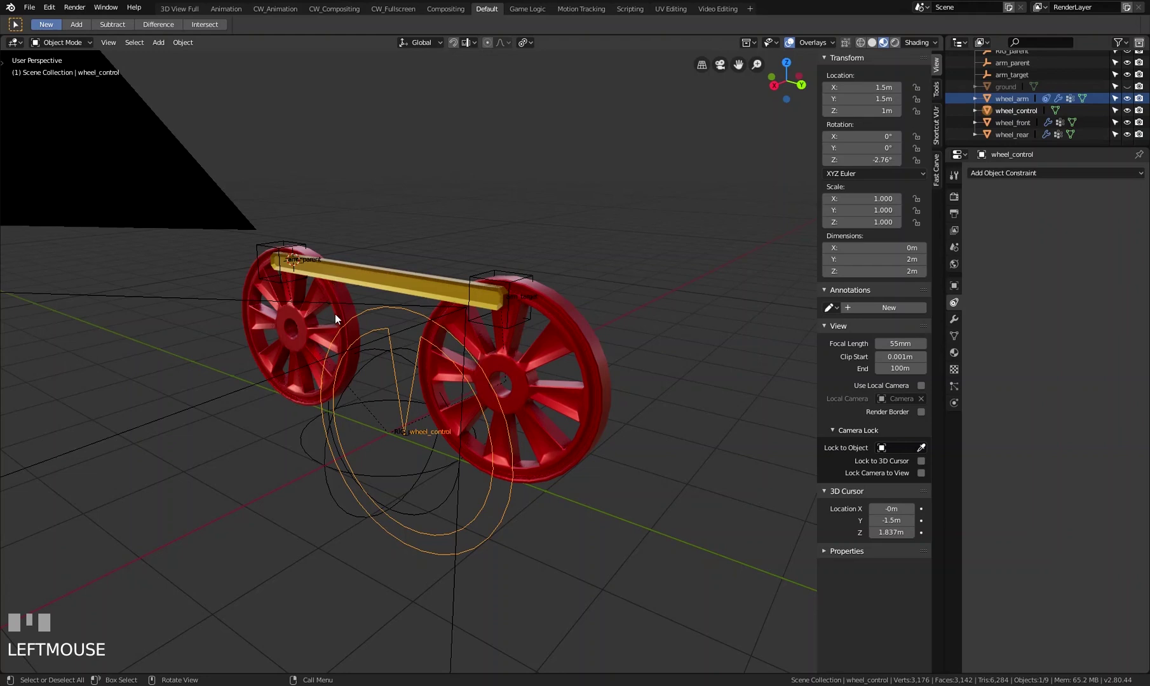
drag(394, 266, 414, 315)
scroll(up, 3)
scroll(down, 3)
click(414, 315)
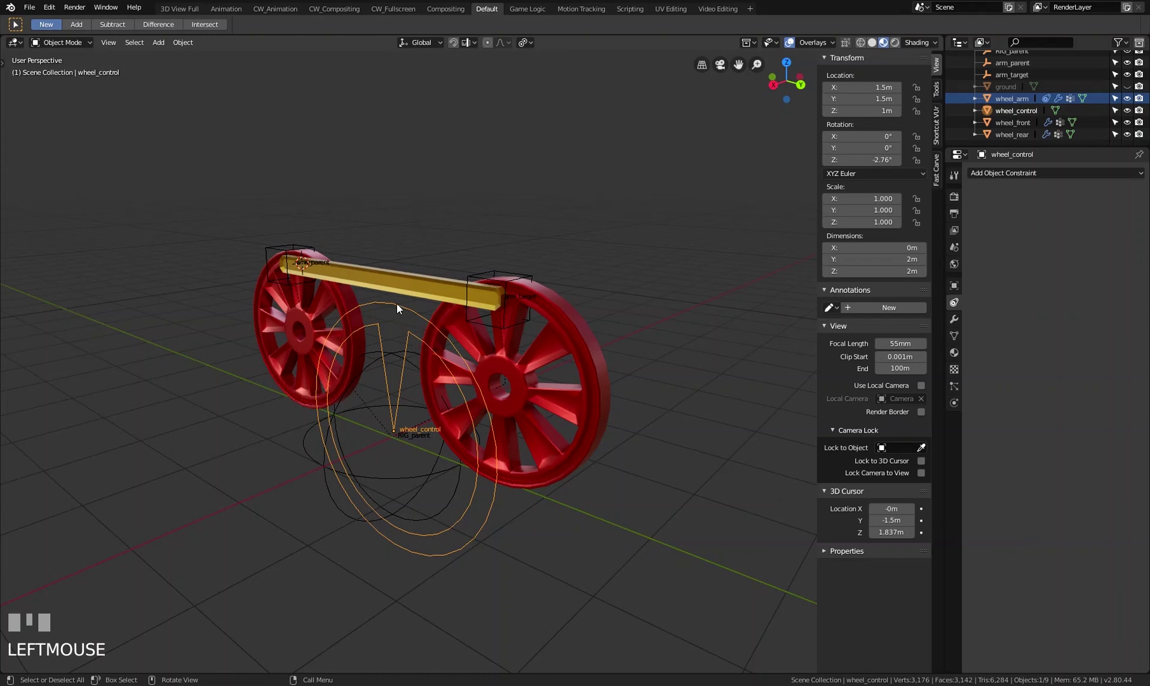
Step: Briefly check the front wheel, then reselect wheel_control
scroll(up, 3)
scroll(up, 3)
scroll(down, 3)
drag(625, 342, 411, 319)
click(411, 319)
drag(432, 342, 478, 335)
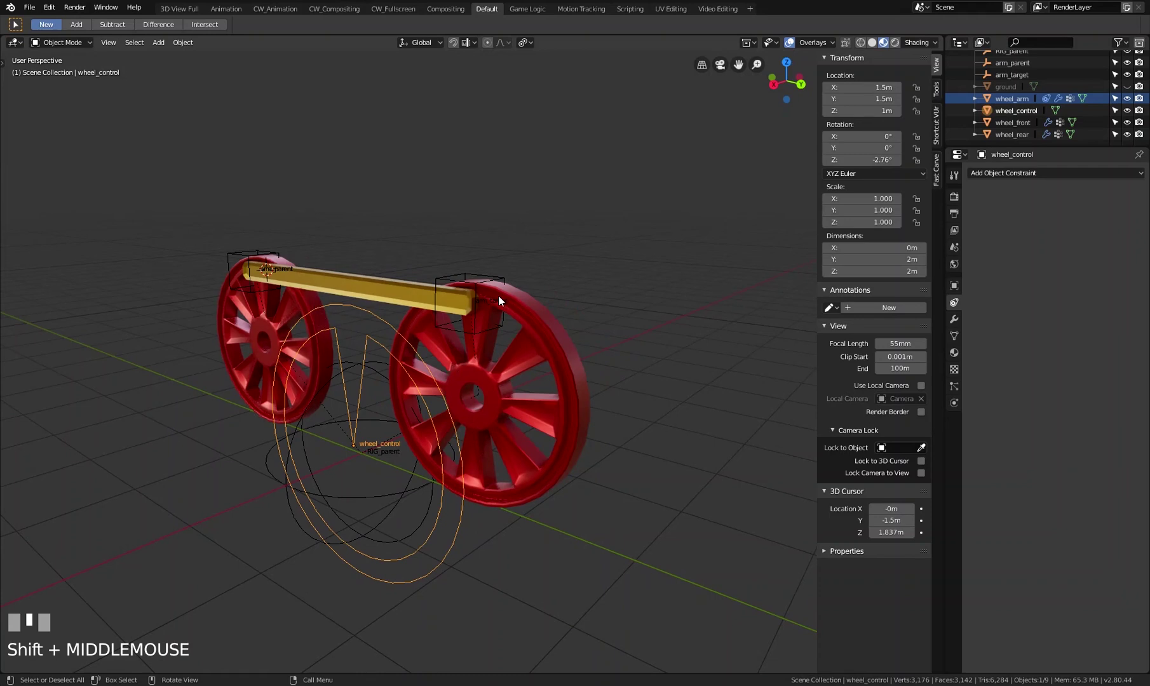
click(382, 324)
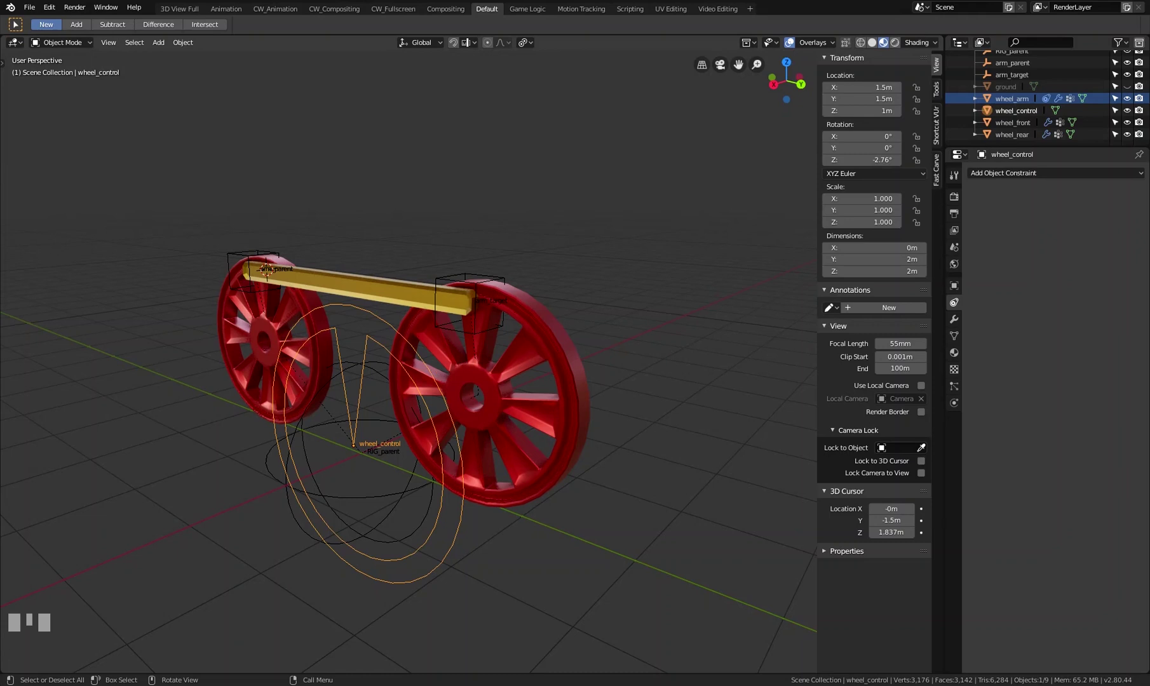
click(549, 331)
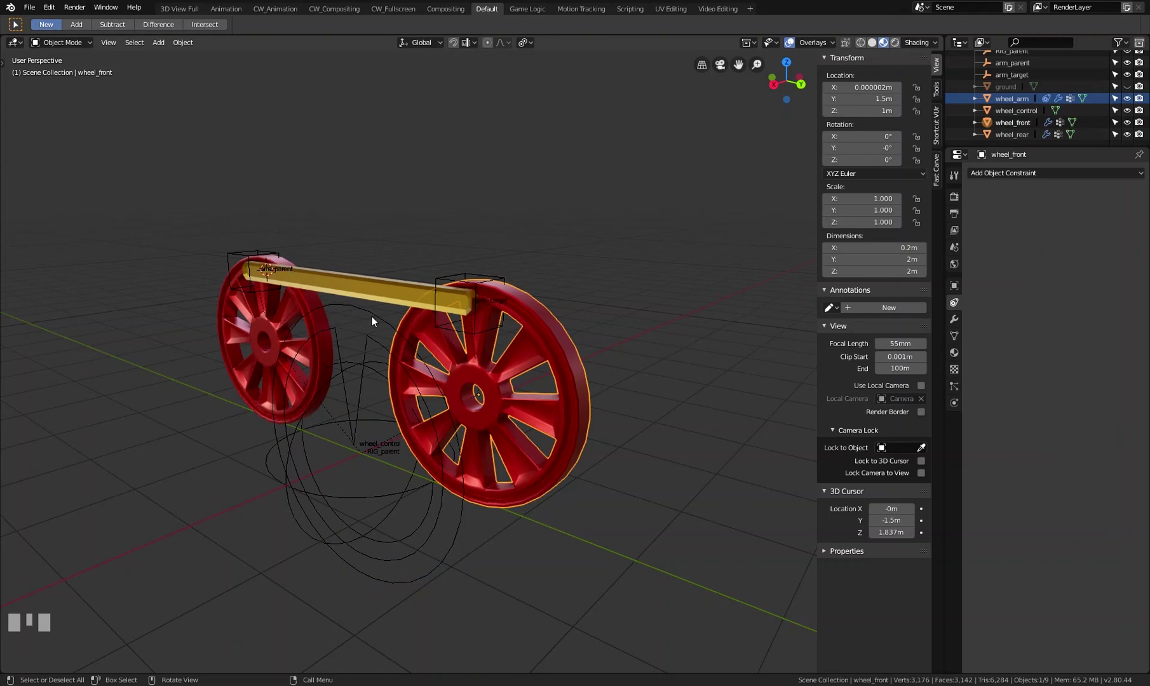
click(374, 319)
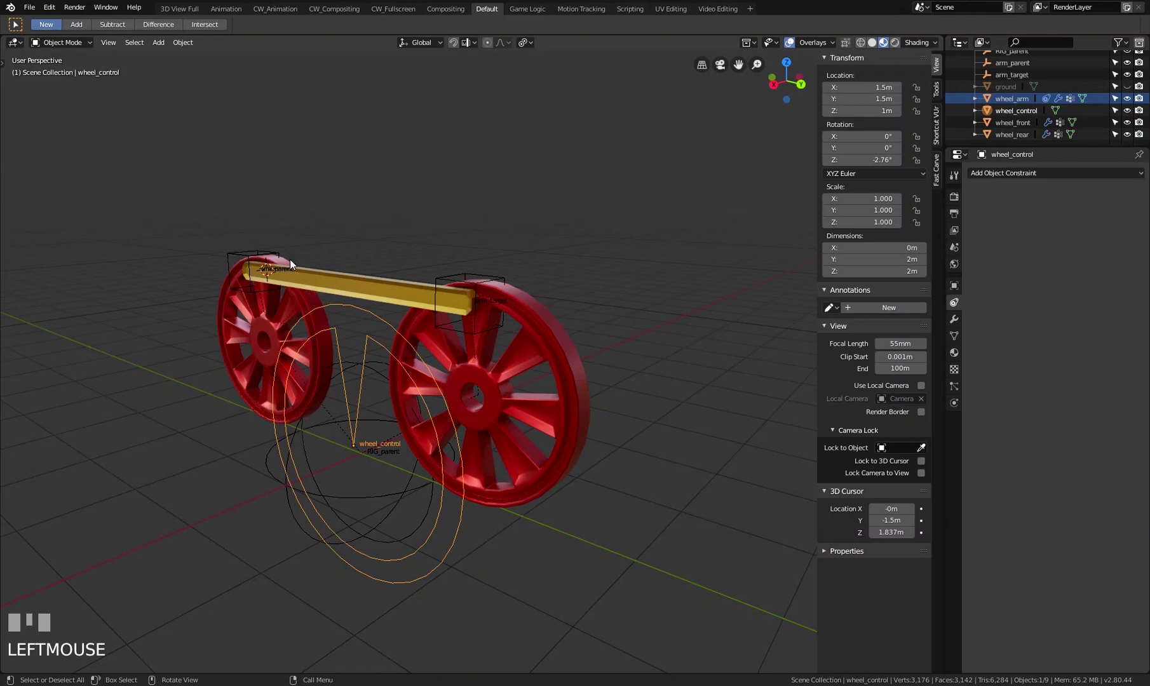
Step: Give wheel_rear a Child Of constraint targeting wheel_control
click(296, 264)
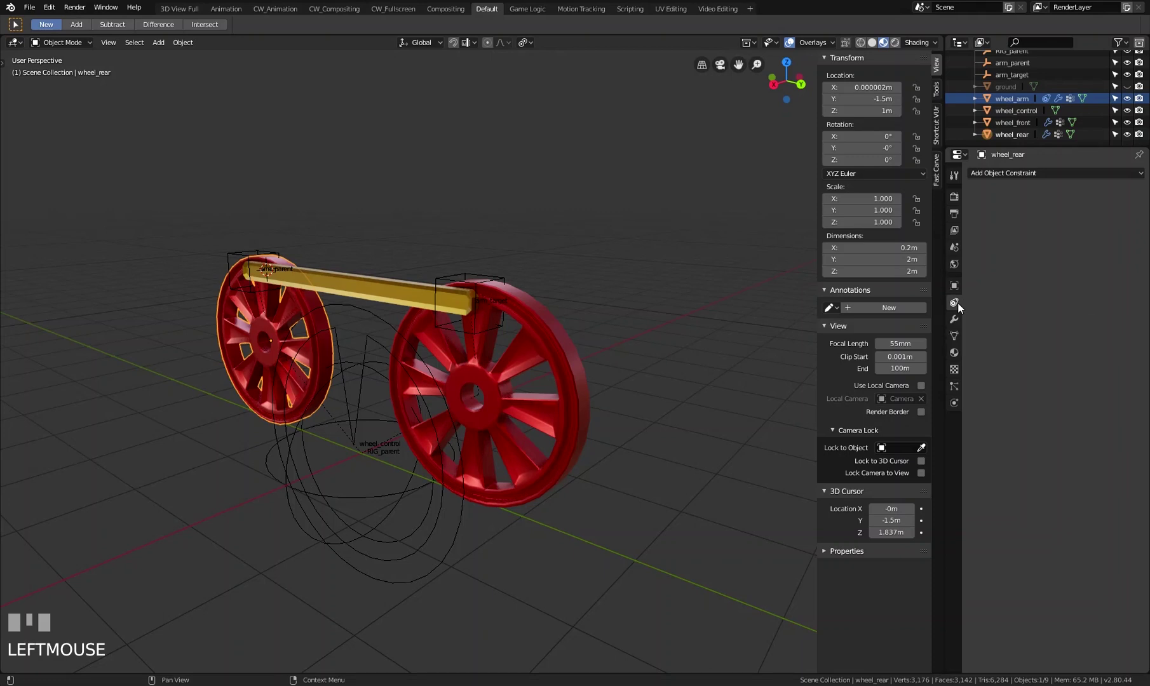
drag(1068, 176, 1142, 216)
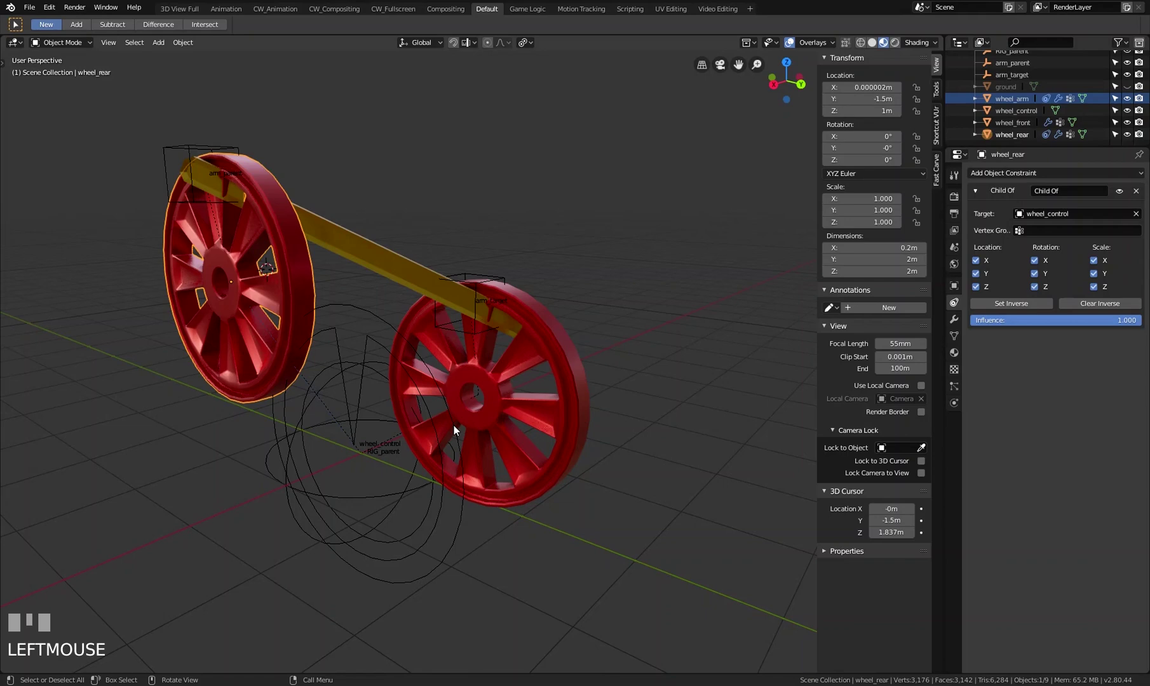
scroll(down, 3)
drag(461, 437, 357, 429)
drag(449, 428, 434, 308)
scroll(up, 3)
Step: Turn wheel_control to watch the wheels follow, then cancel
click(435, 308)
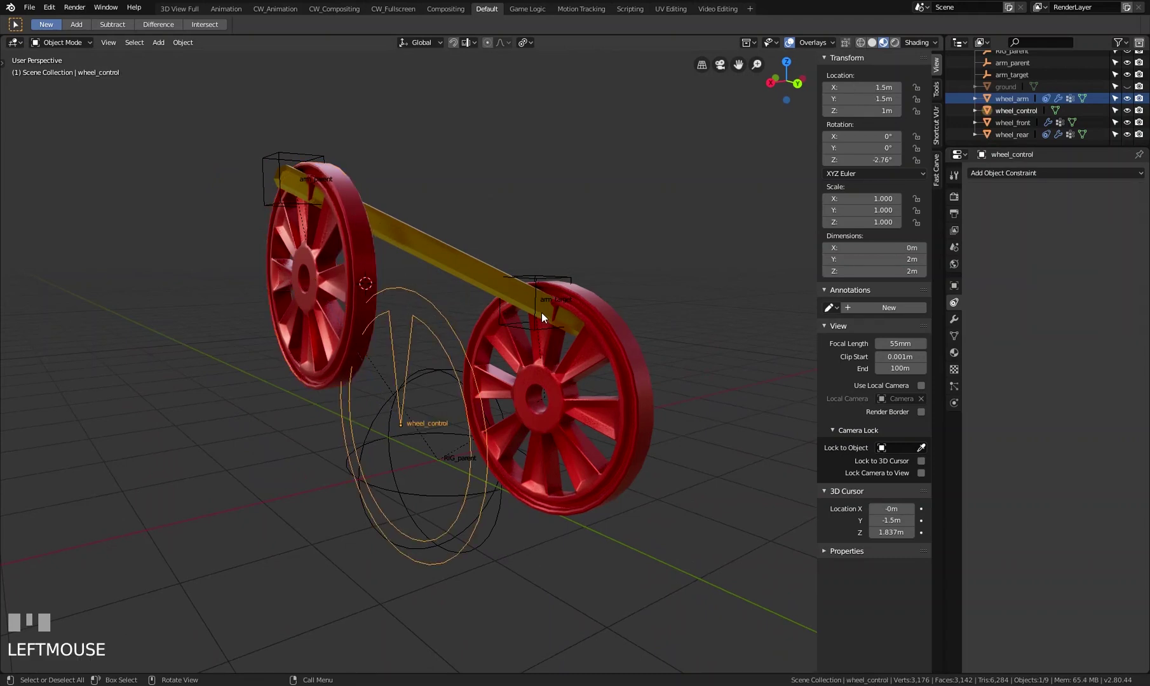
key(r)
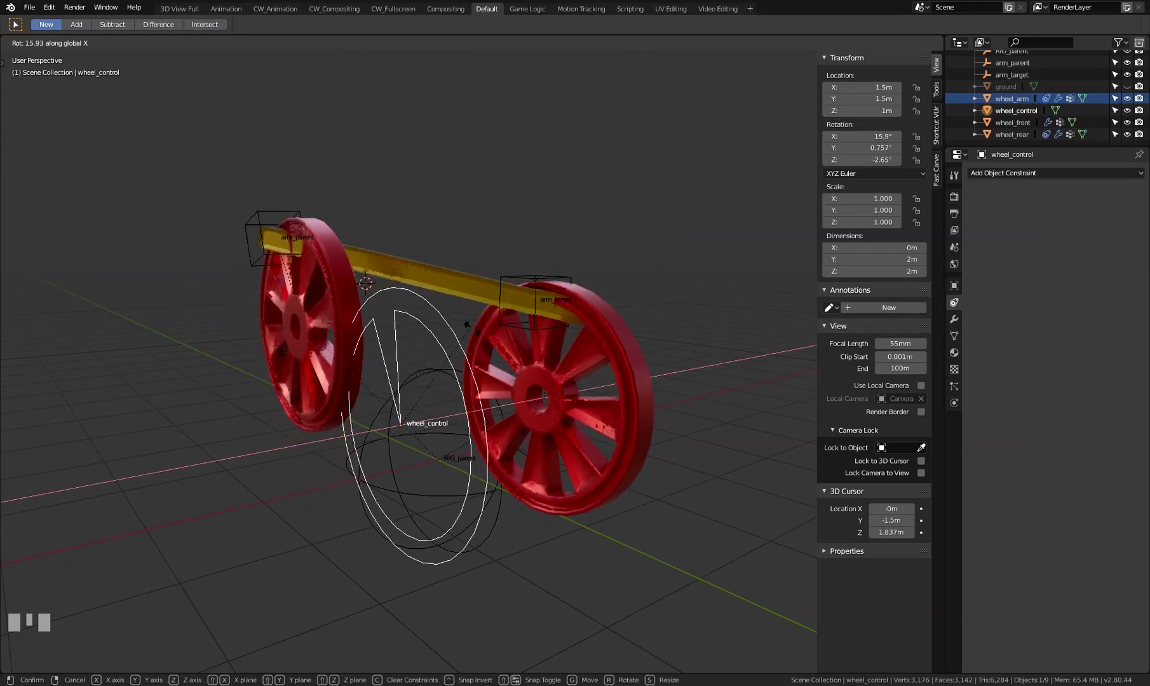
right_click(488, 368)
Step: Untick Location channels in wheel_rear's Child Of, then turn wheel_control around X to test
click(368, 258)
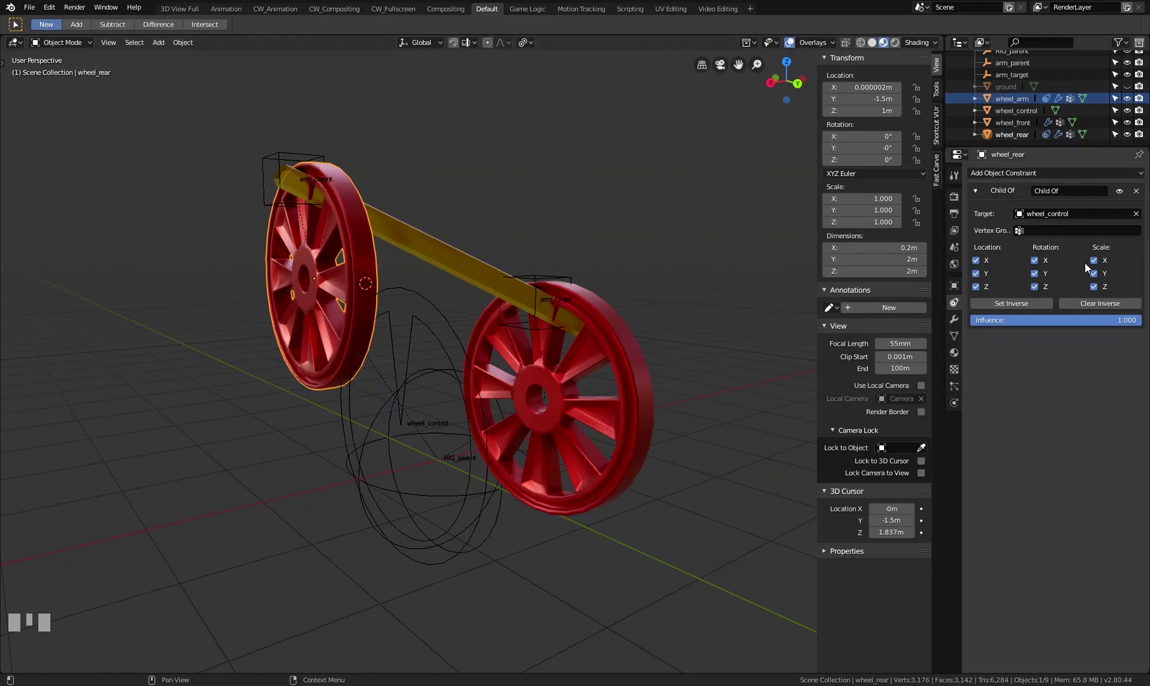
click(980, 267)
click(985, 277)
click(985, 292)
drag(415, 289, 463, 330)
click(463, 330)
key(r)
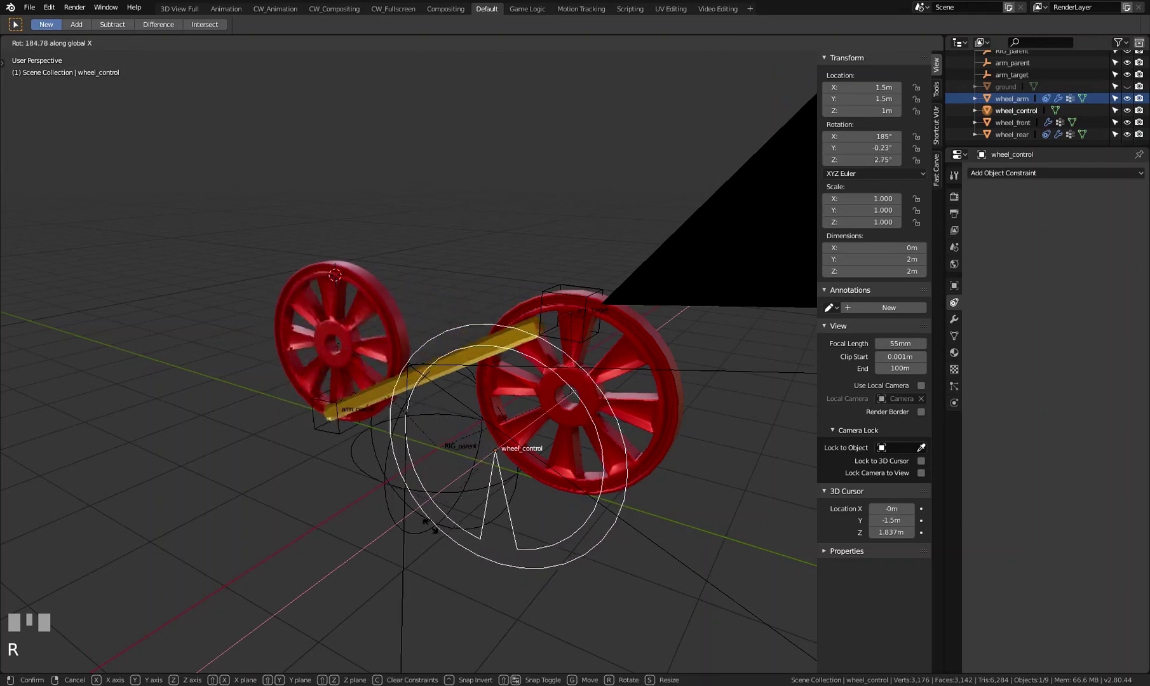
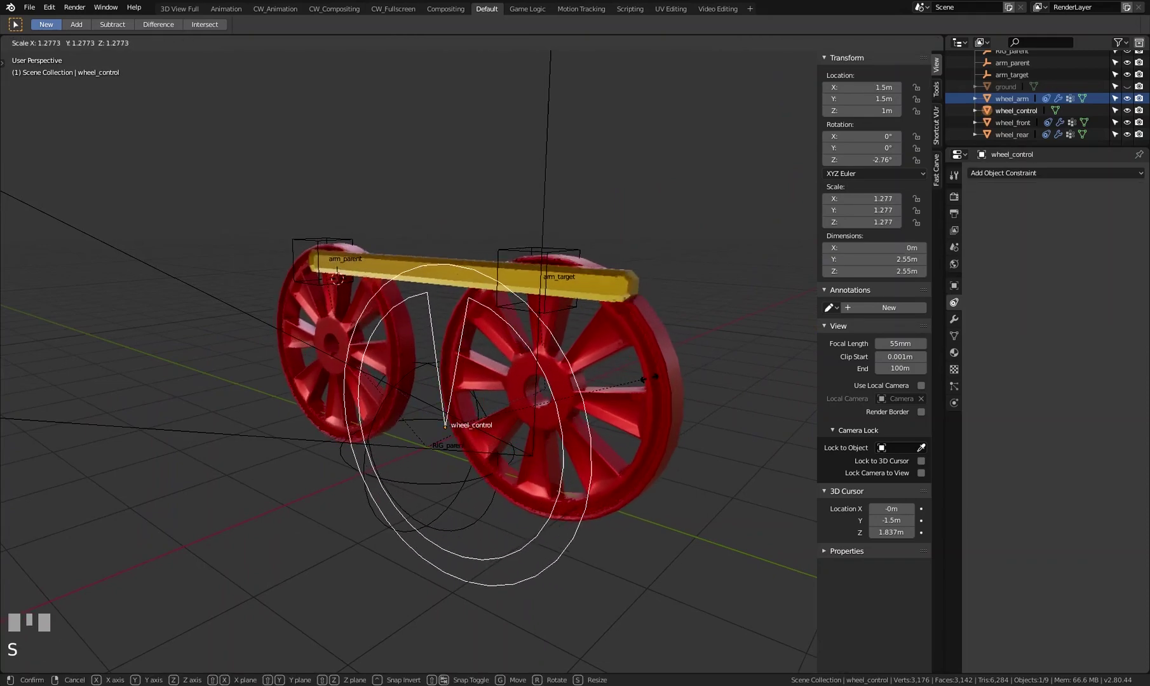
Step: Cancel the scale test and select wheel_front
right_click(621, 385)
click(635, 344)
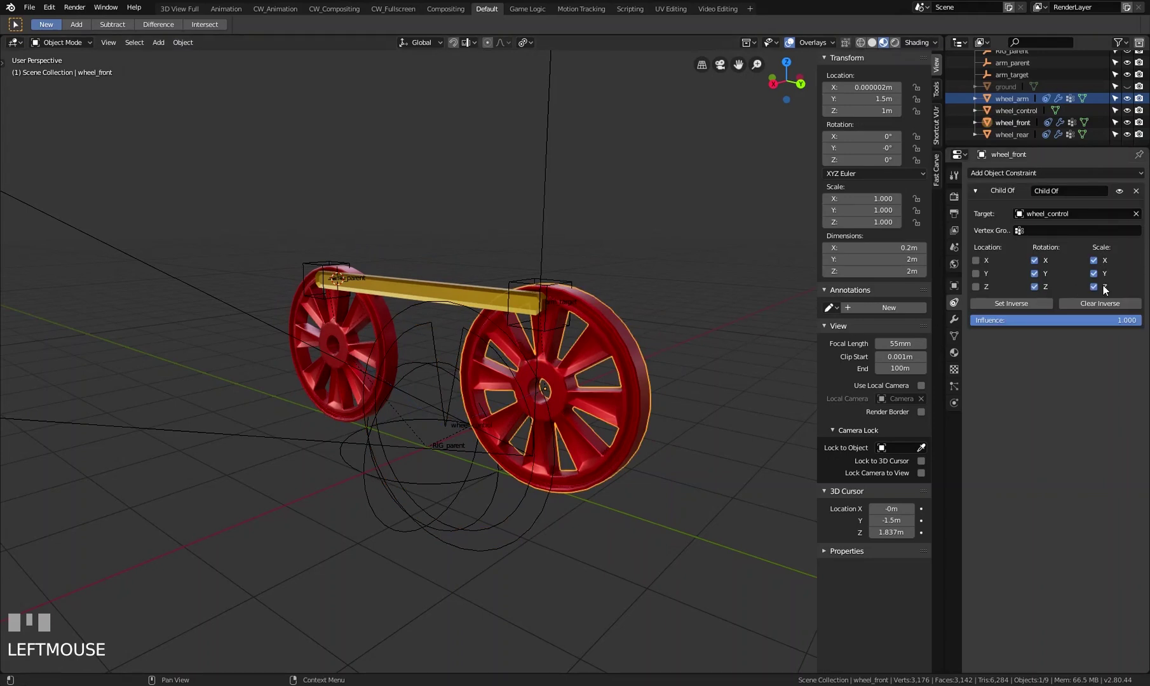
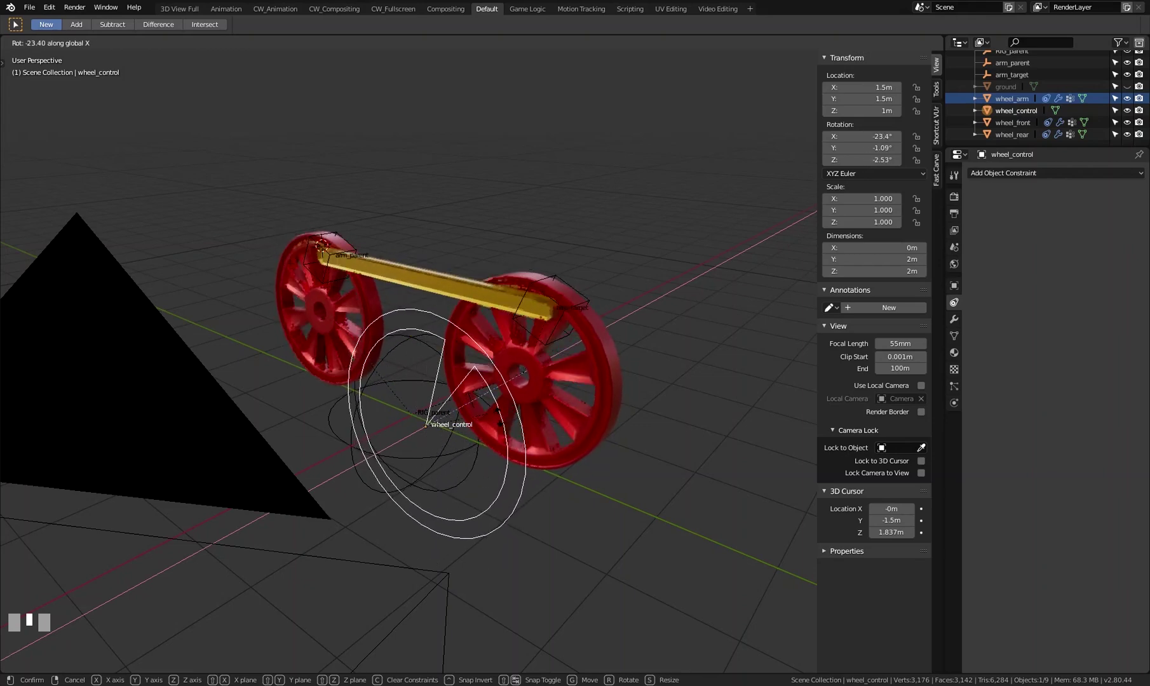
Step: Cancel the rotation, orbit the rig and test-turn wheel_control again
right_click(493, 427)
scroll(up, 3)
drag(442, 409, 359, 309)
key(r)
right_click(359, 309)
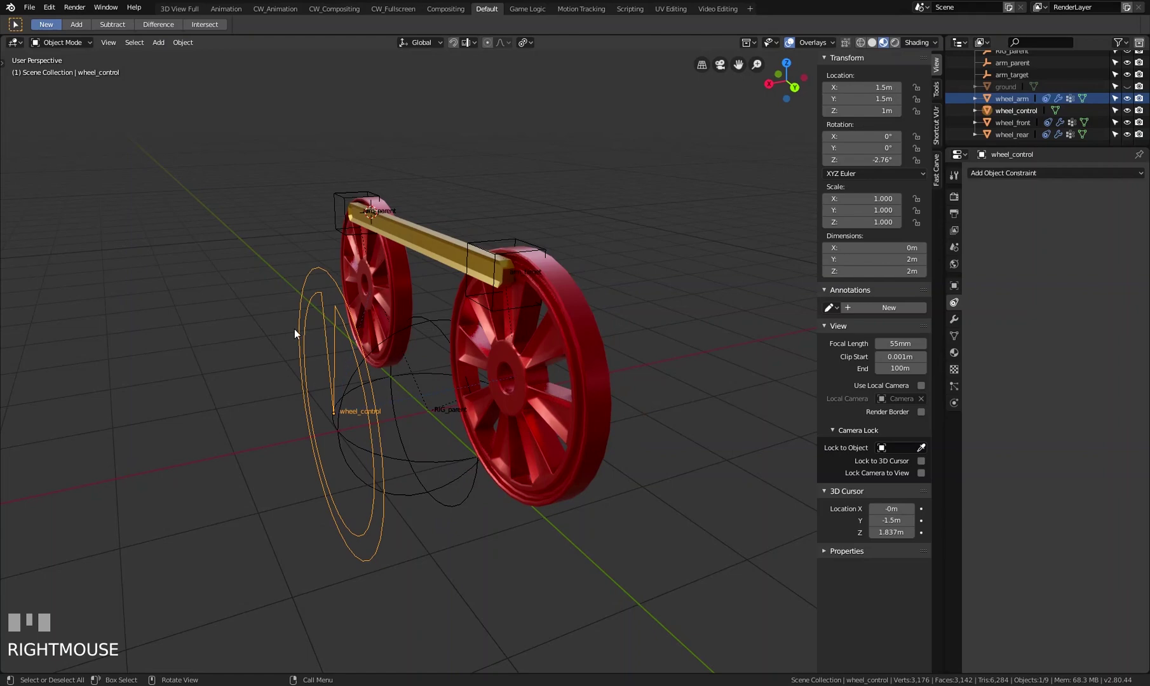
Step: Select wheel_control, test a turn, then add a Limit Rotation constraint
drag(351, 351, 395, 291)
click(396, 292)
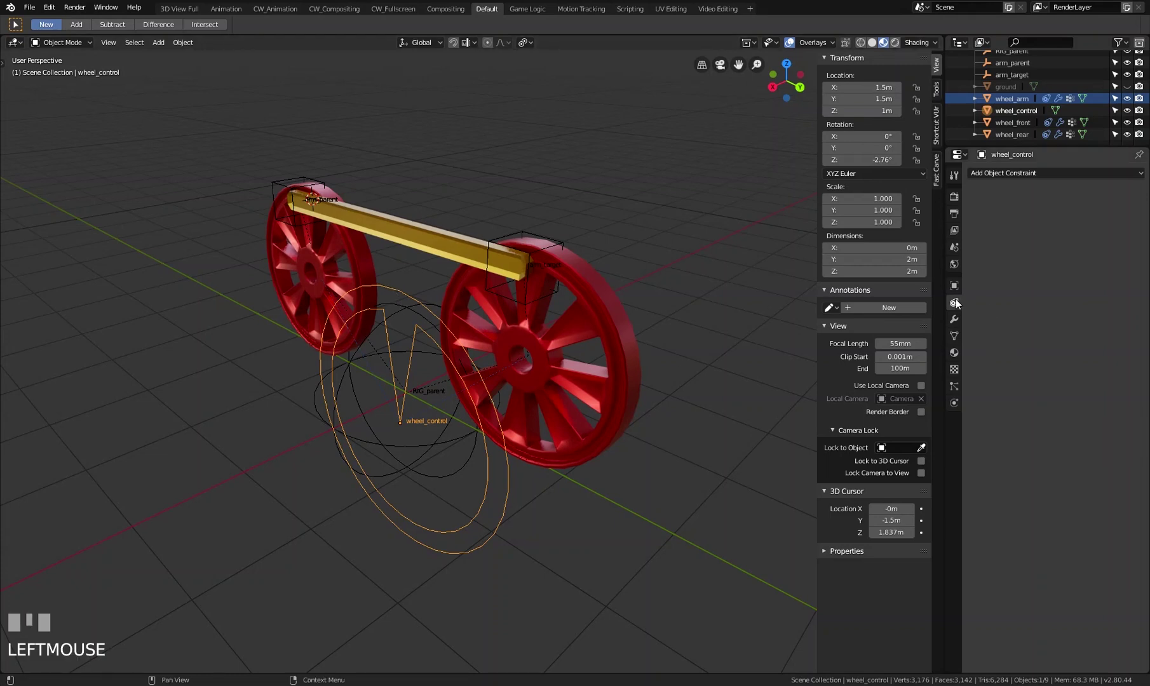
drag(1054, 177, 507, 323)
key(r)
right_click(507, 323)
drag(432, 363, 662, 316)
key(r)
Step: Set Limit Rotation to lock Y and Z with X free, testing with R
right_click(662, 316)
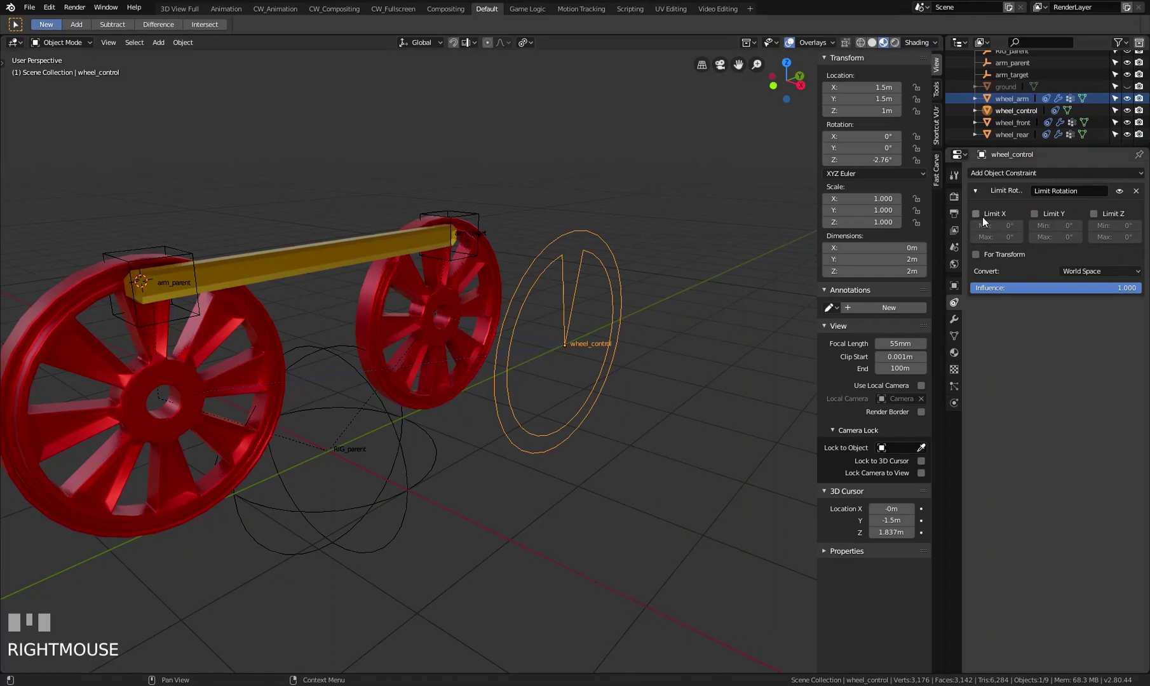
click(989, 220)
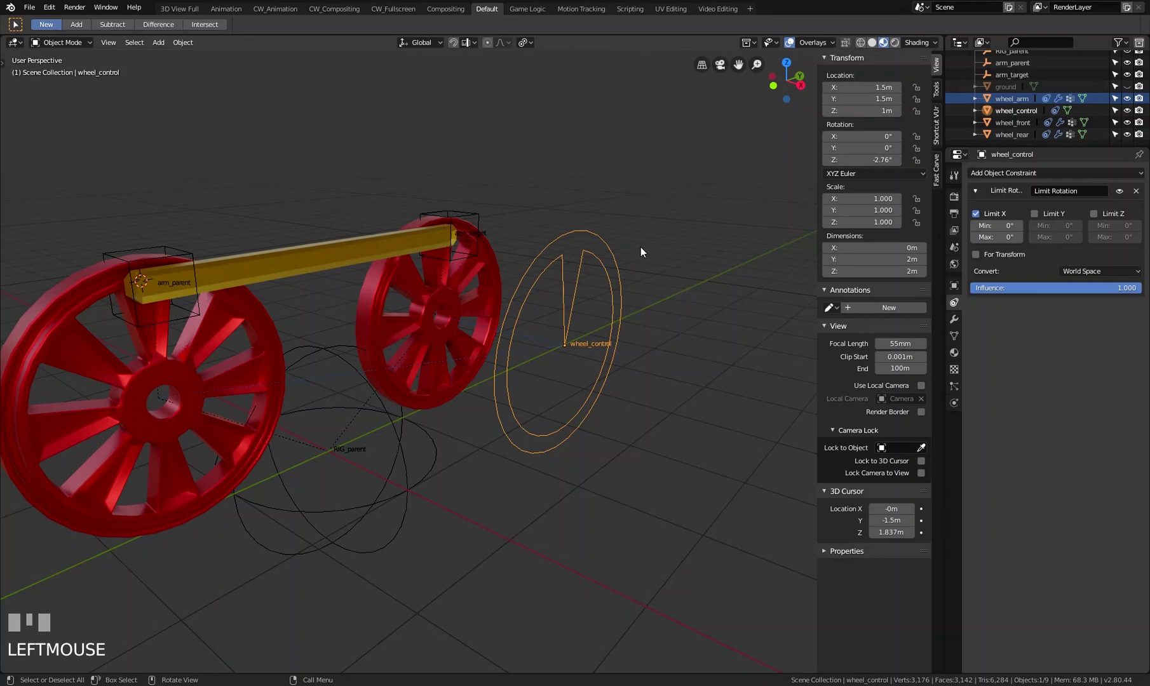
key(r)
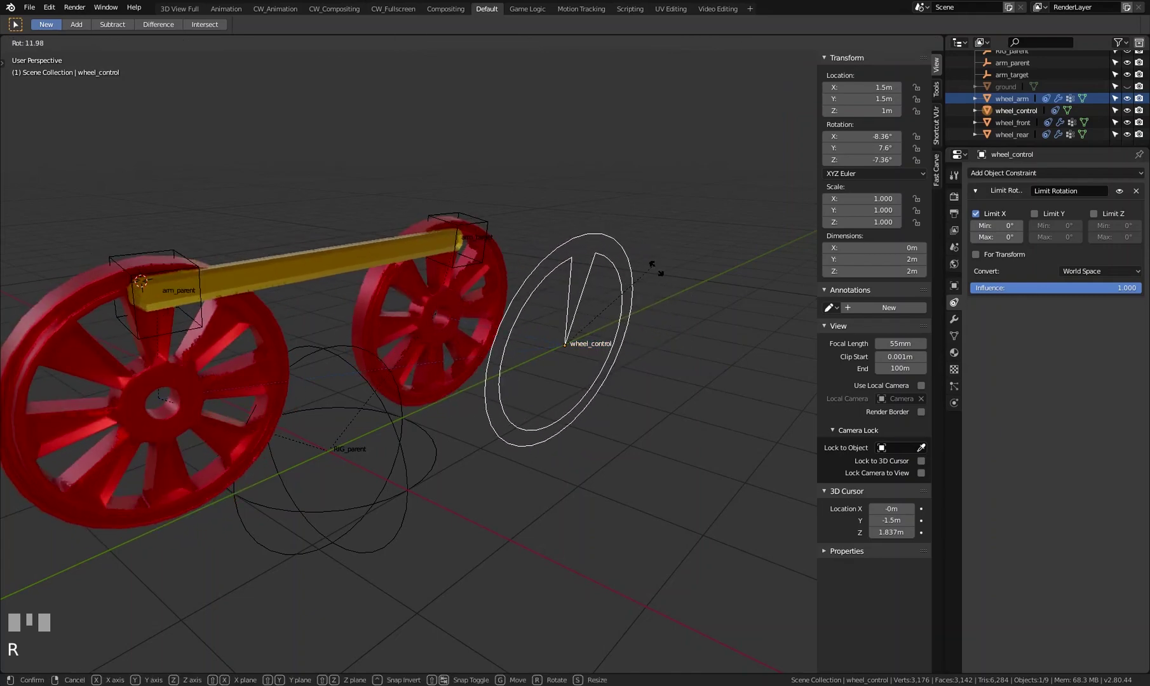
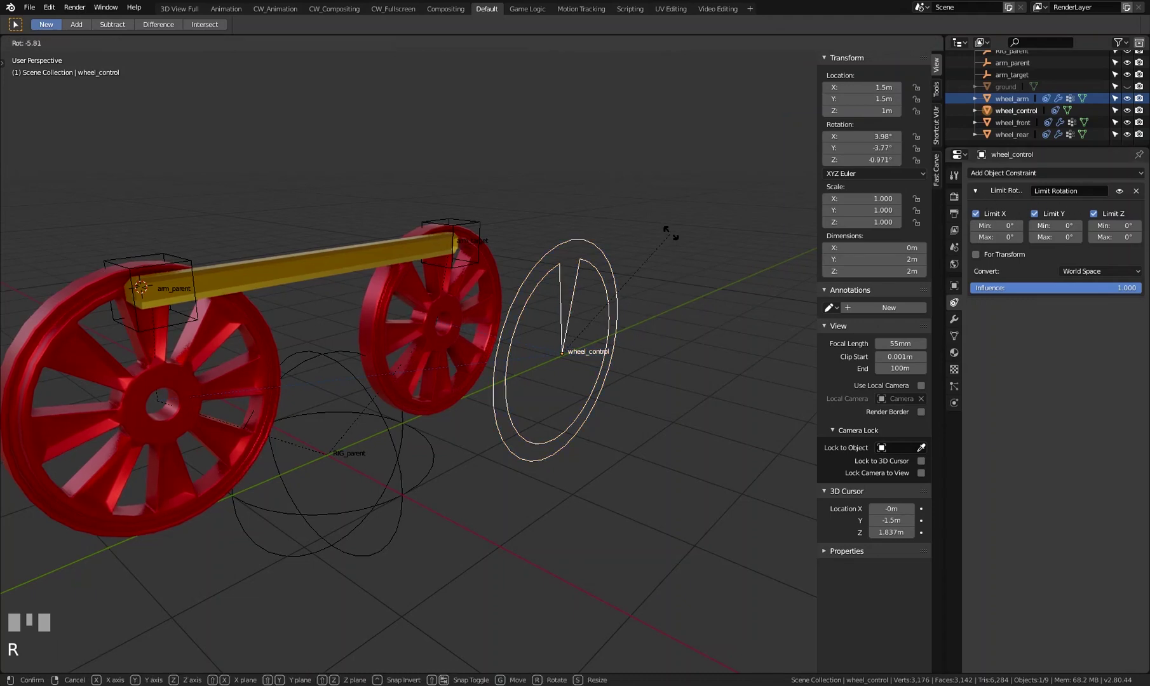
right_click(674, 242)
click(985, 220)
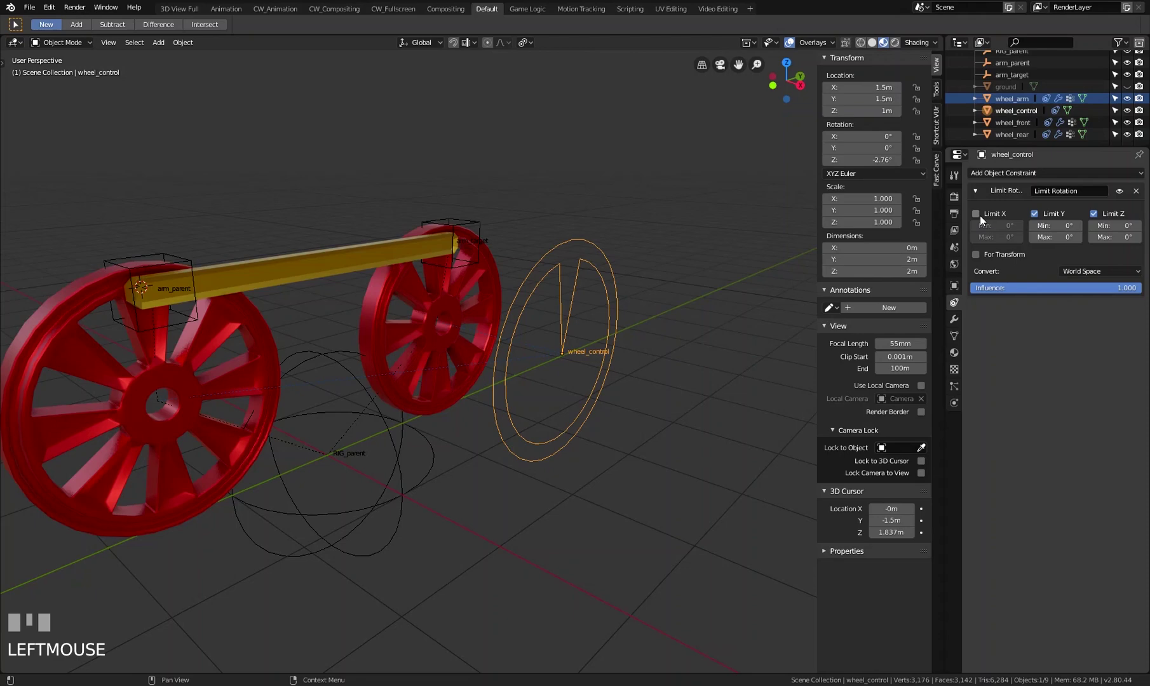
key(r)
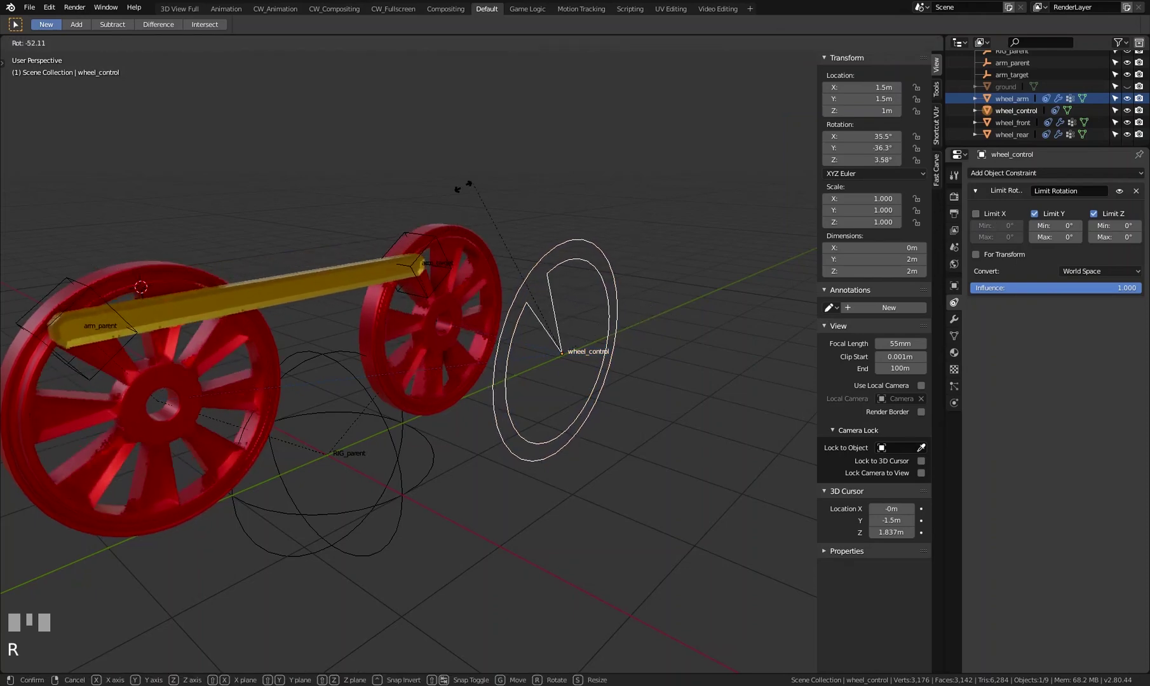
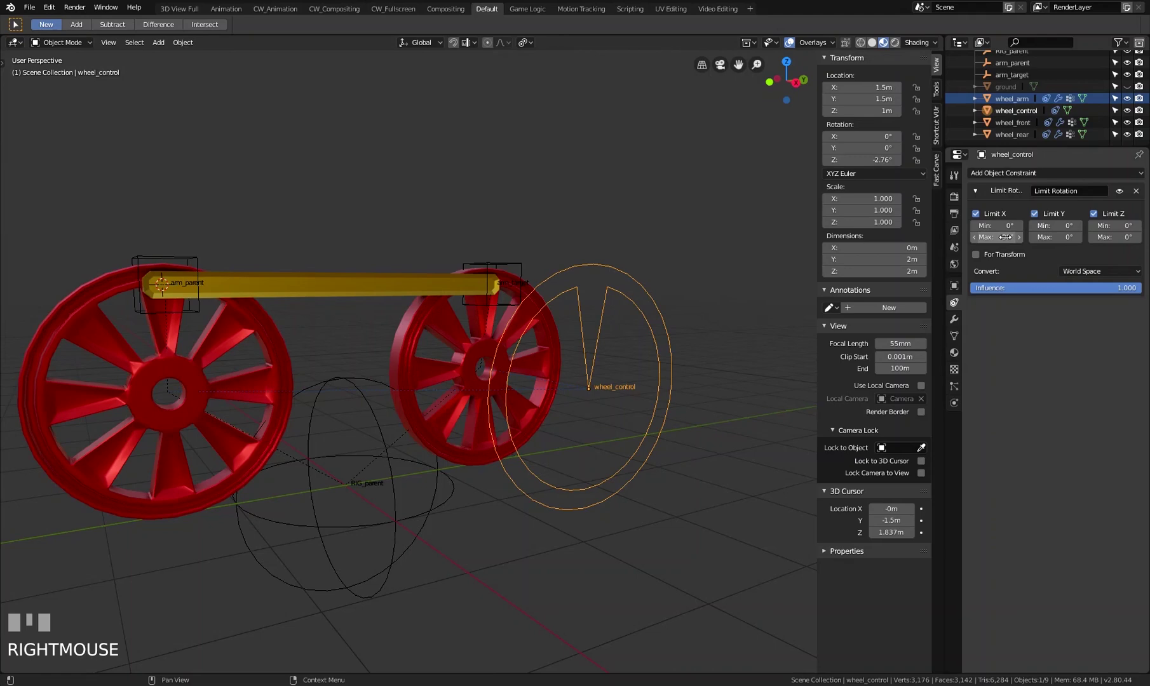
Step: Confirm wheel_control spins only around X, then move the whole rig via RIG_parent
click(994, 219)
key(r)
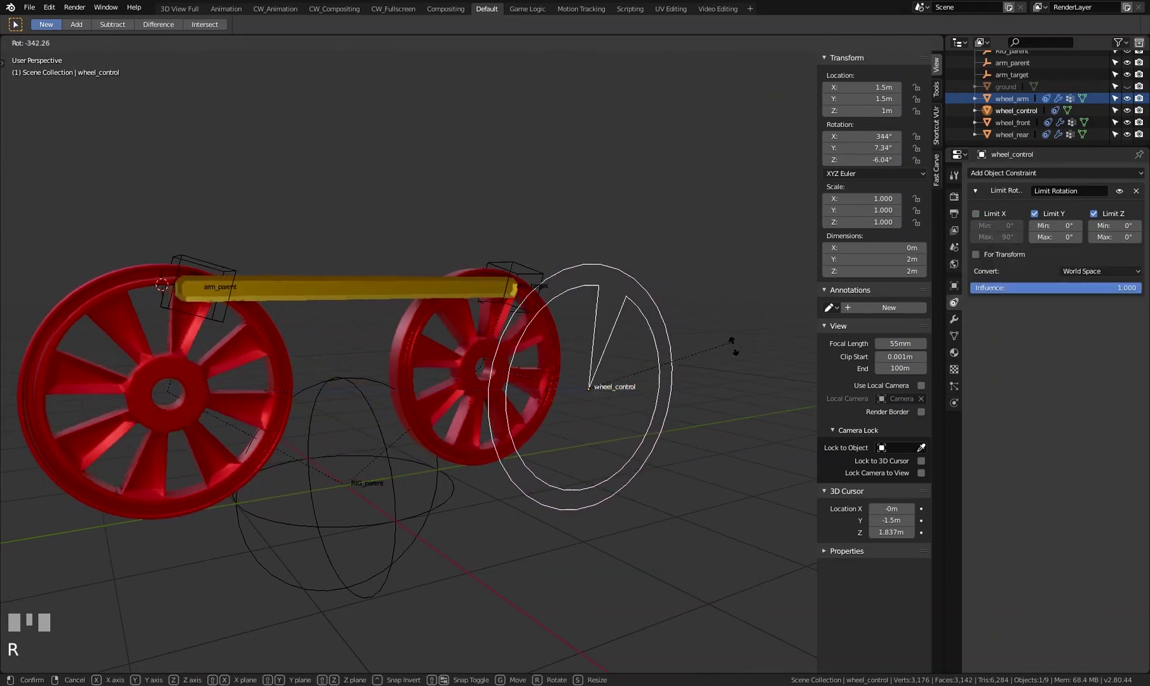
right_click(599, 475)
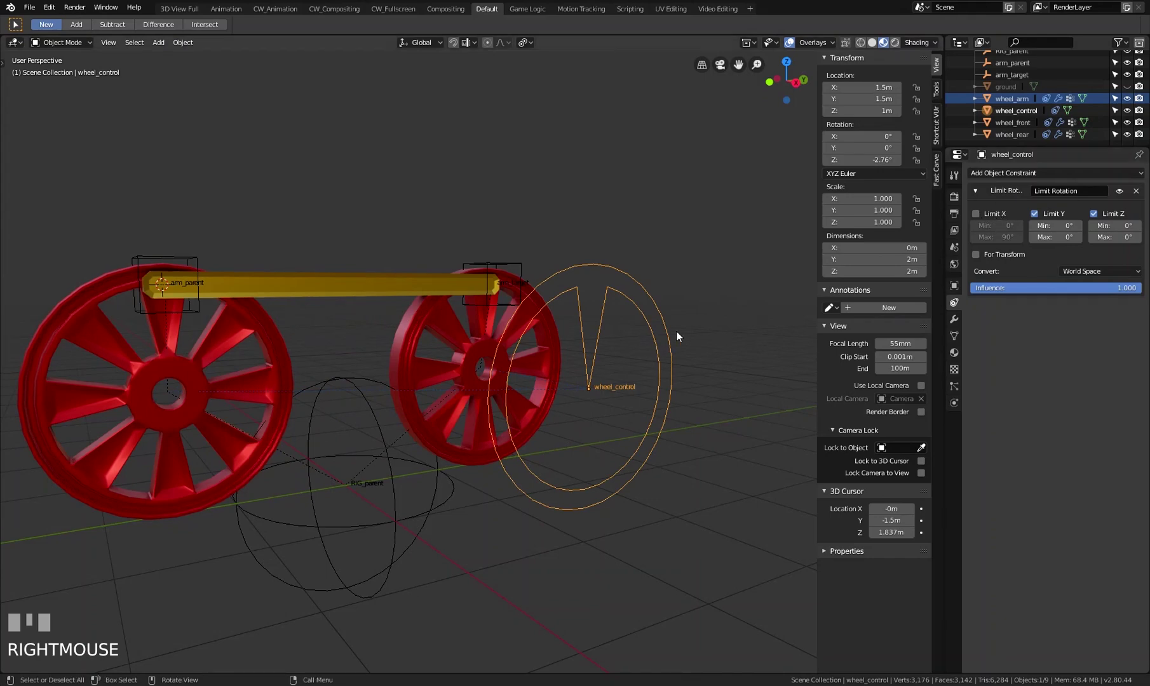
key(r)
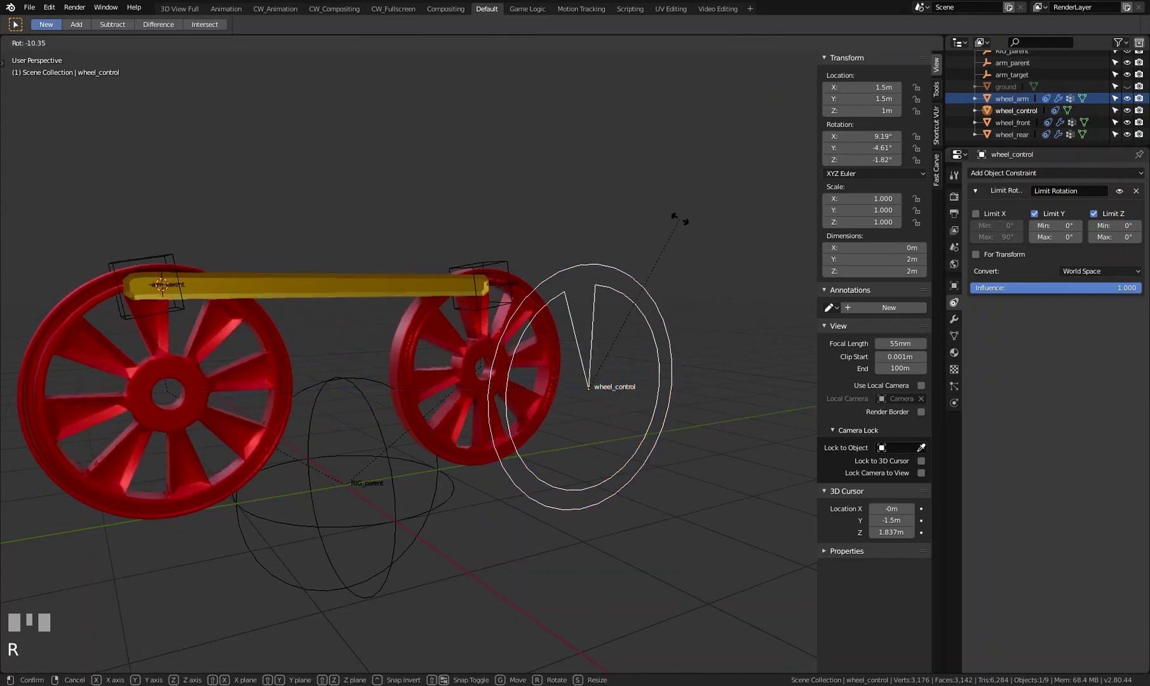
drag(673, 242, 519, 448)
click(519, 449)
key(g)
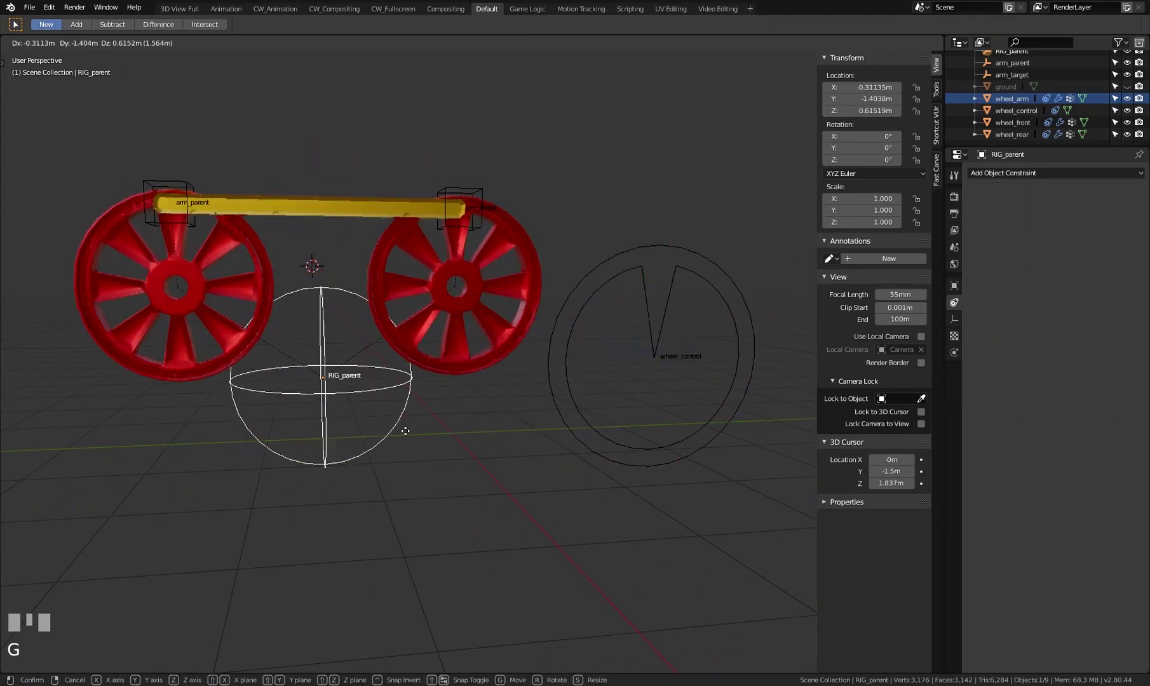